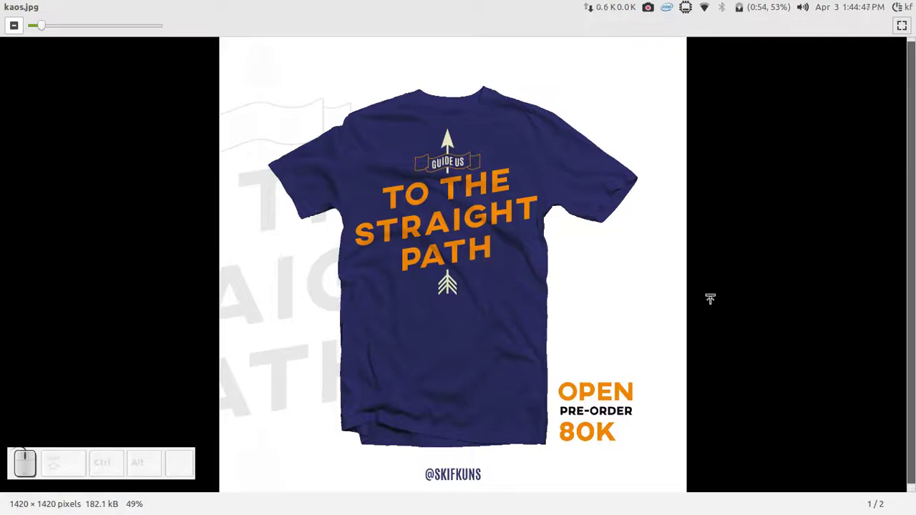
# - Scroll around the kaos.jpg navy t-shirt reference, then close the viewer window
pyautogui.scroll(-3)
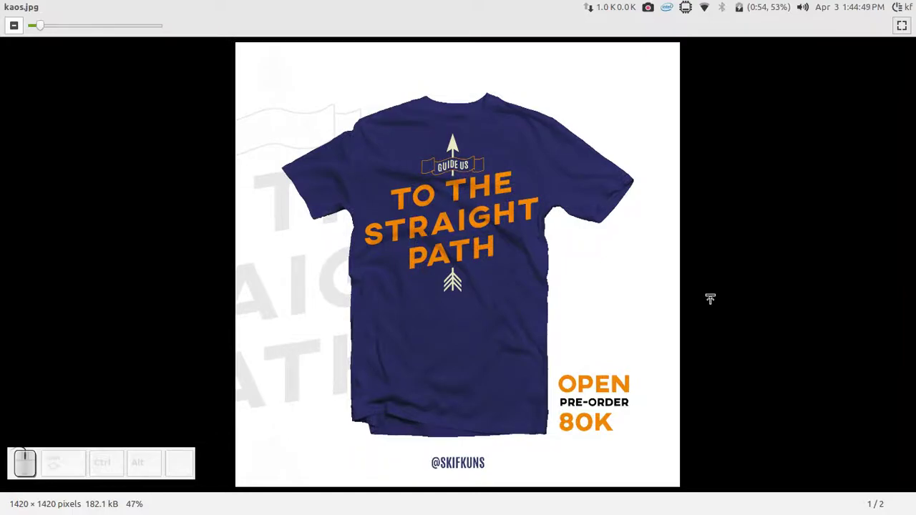
pyautogui.scroll(-3)
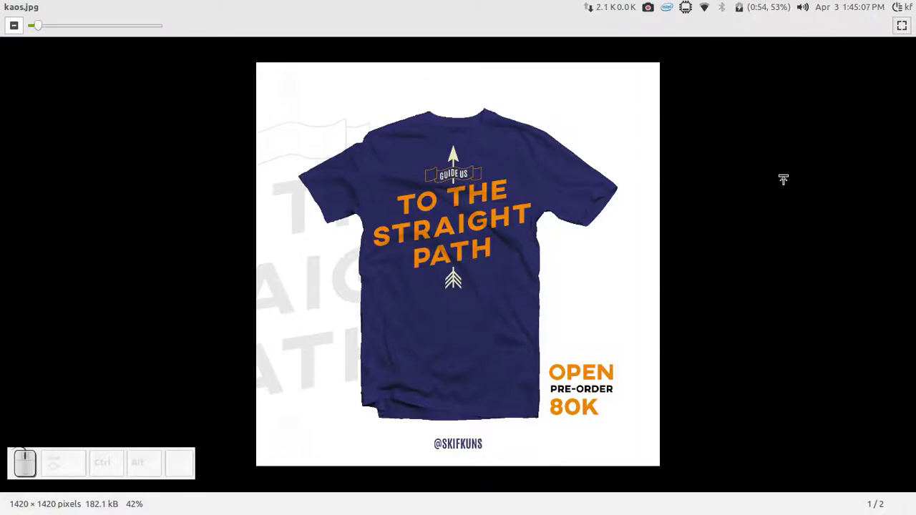
pyautogui.scroll(-3)
pyautogui.scroll(3)
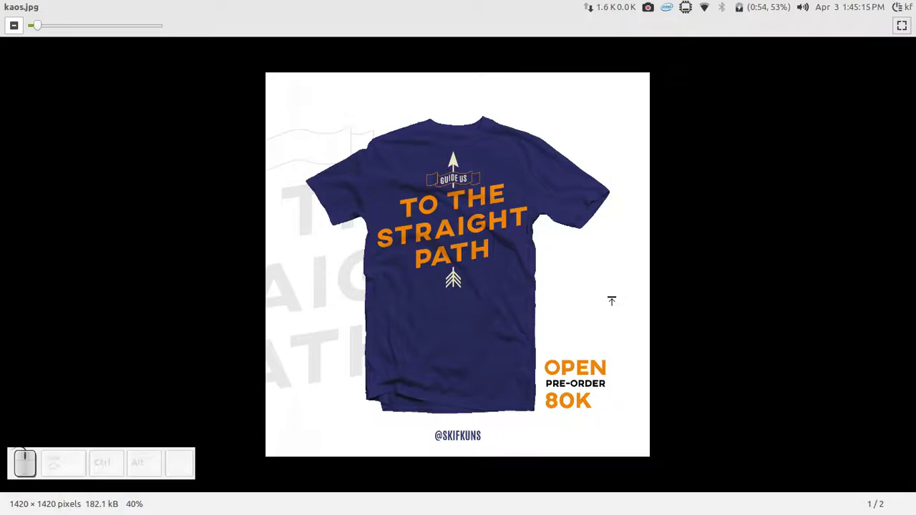
pyautogui.click(13, 11)
pyautogui.click(388, 504)
# - Bring up the blank drawing and begin typing 'TO THE STRAIGHT PATH' under GUIDE US
pyautogui.click(402, 504)
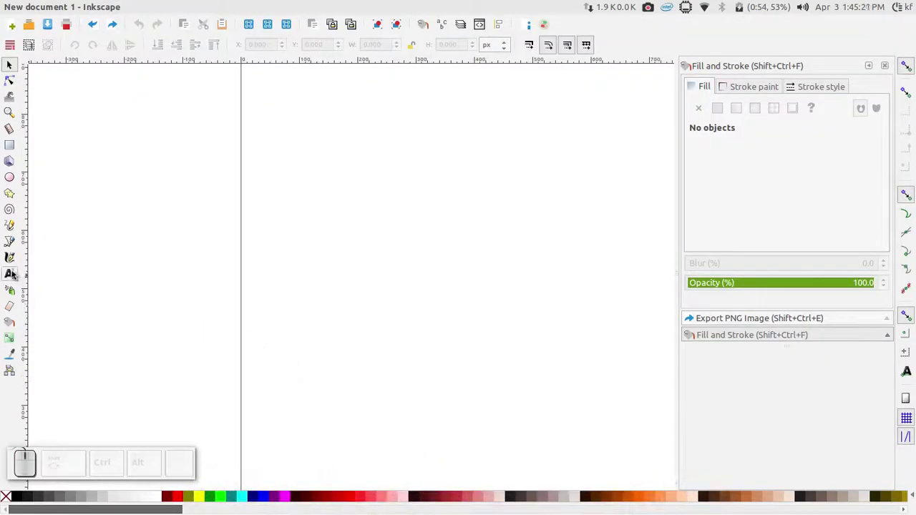
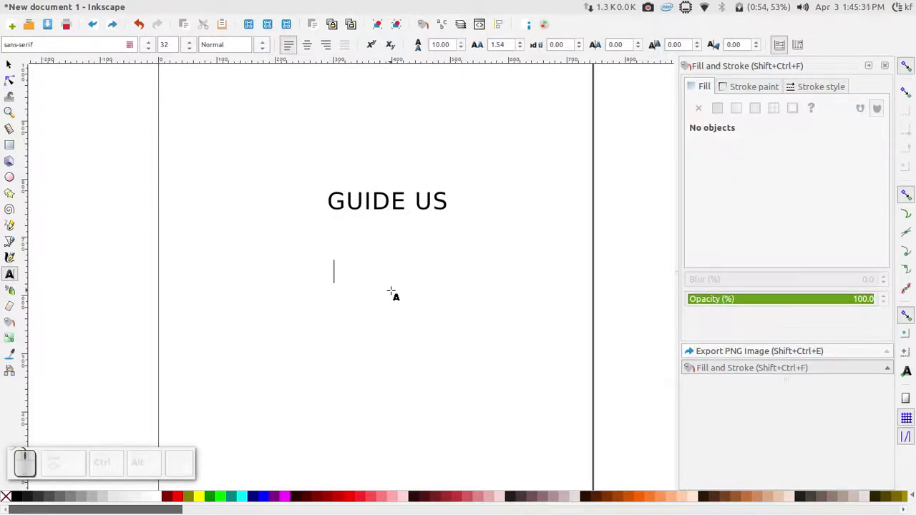
pyautogui.press('t')
pyautogui.press('o')
pyautogui.press('space')
pyautogui.press('space')
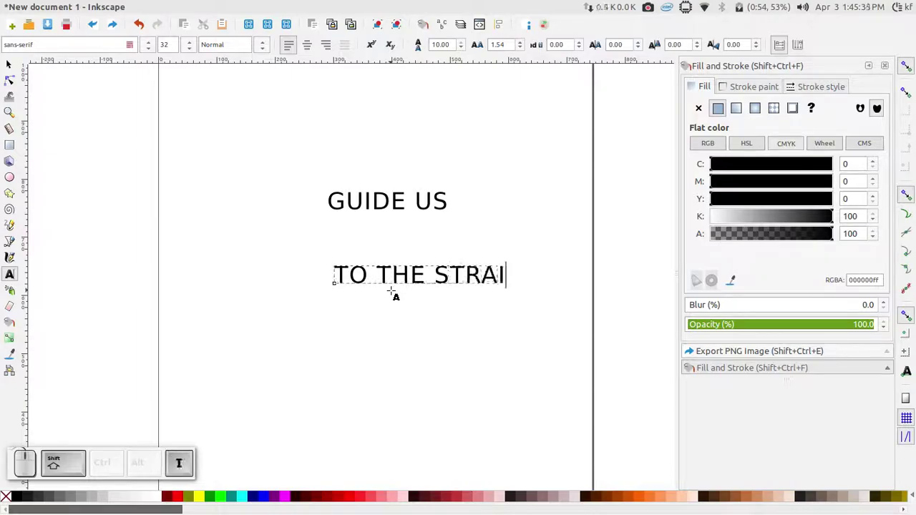
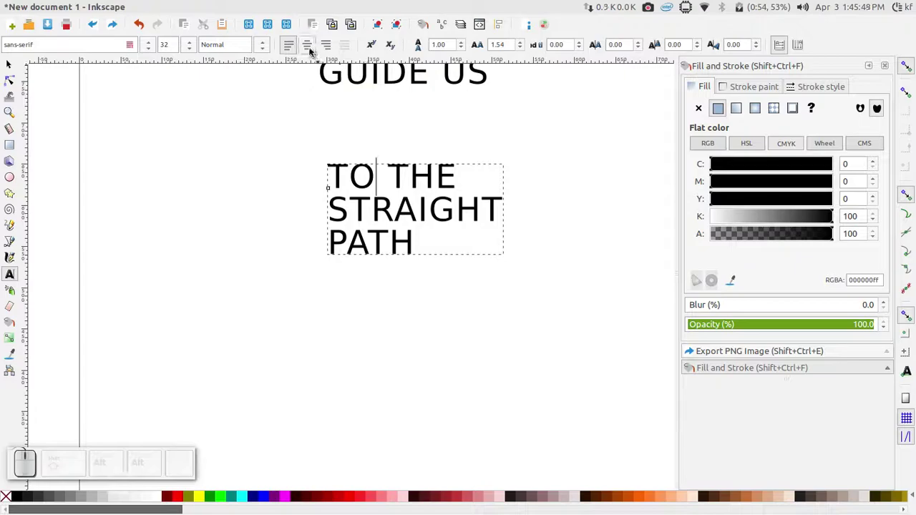
# - Centre-align the title, select it as an object and drag a handle to enlarge it
pyautogui.click(311, 50)
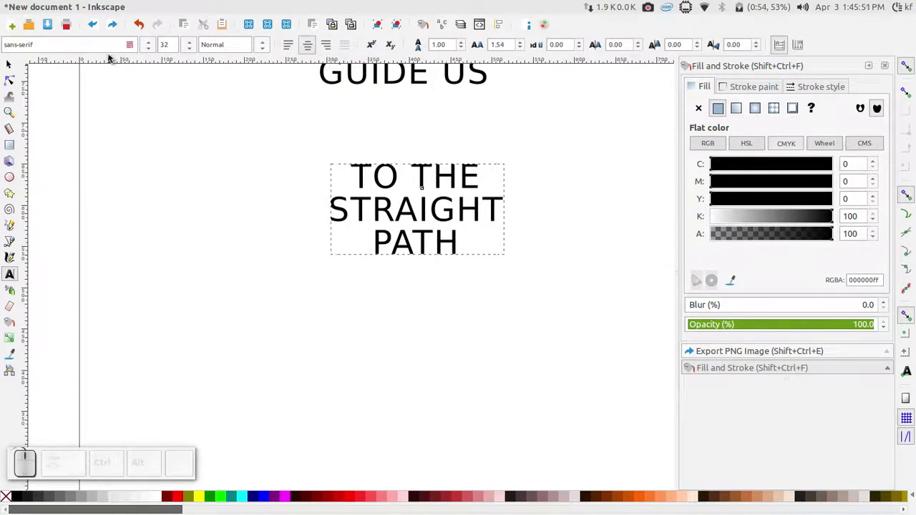
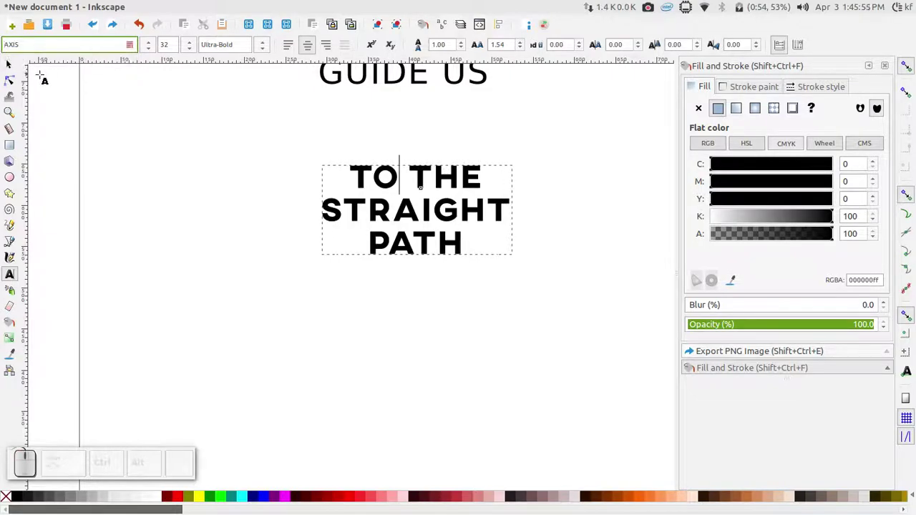
pyautogui.click(14, 72)
pyautogui.scroll(3)
pyautogui.scroll(-3)
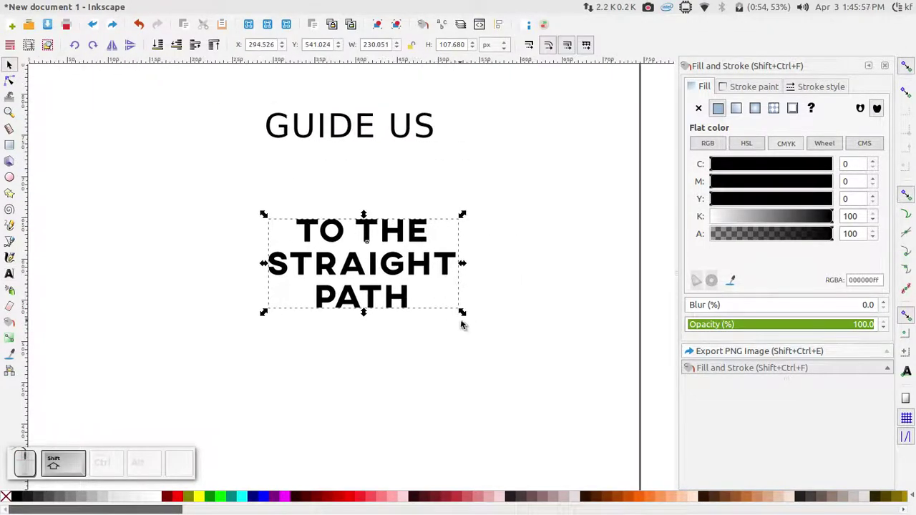
pyautogui.moveTo(465, 315); pyautogui.dragTo(500, 339)
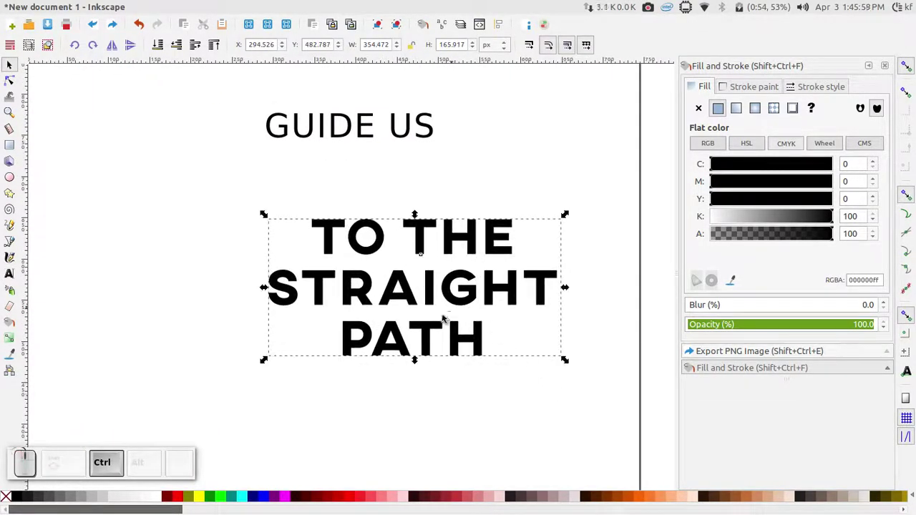
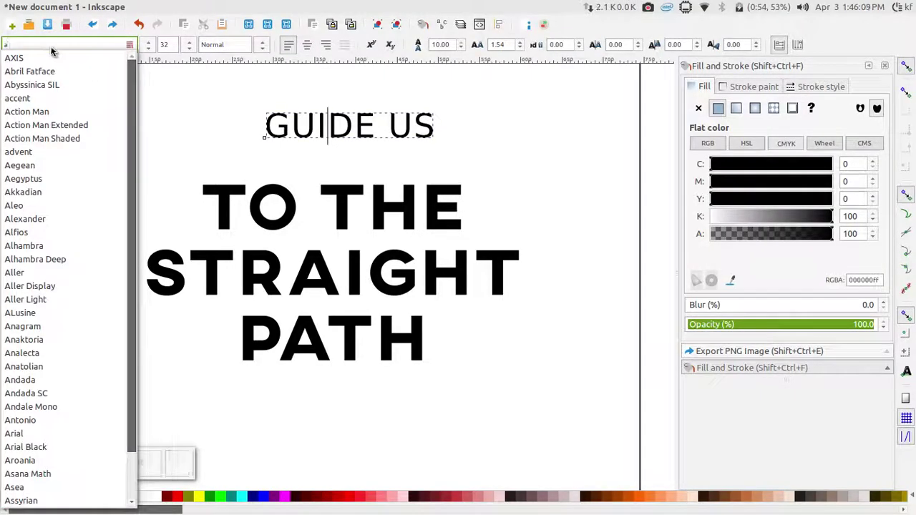
# - Apply a condensed font to GUIDE US and select the big title and heading objects
pyautogui.click(58, 59)
pyautogui.click(16, 65)
pyautogui.click(389, 146)
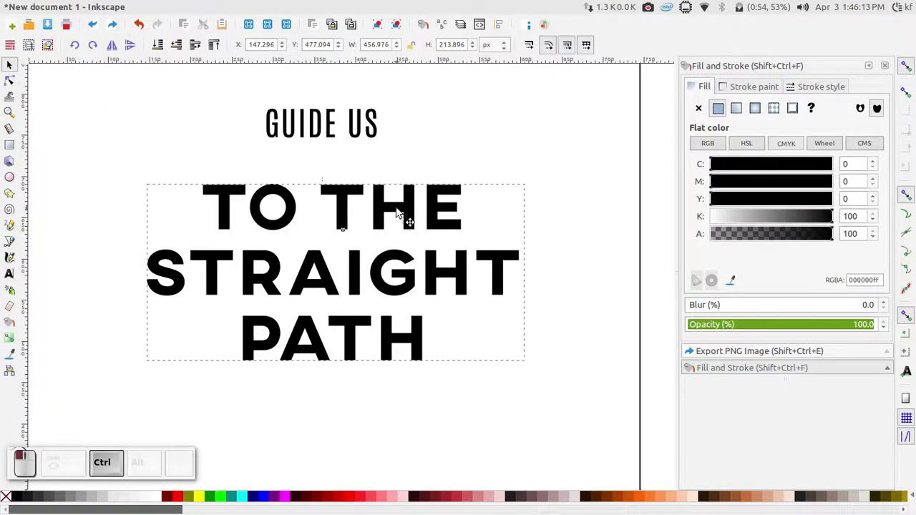
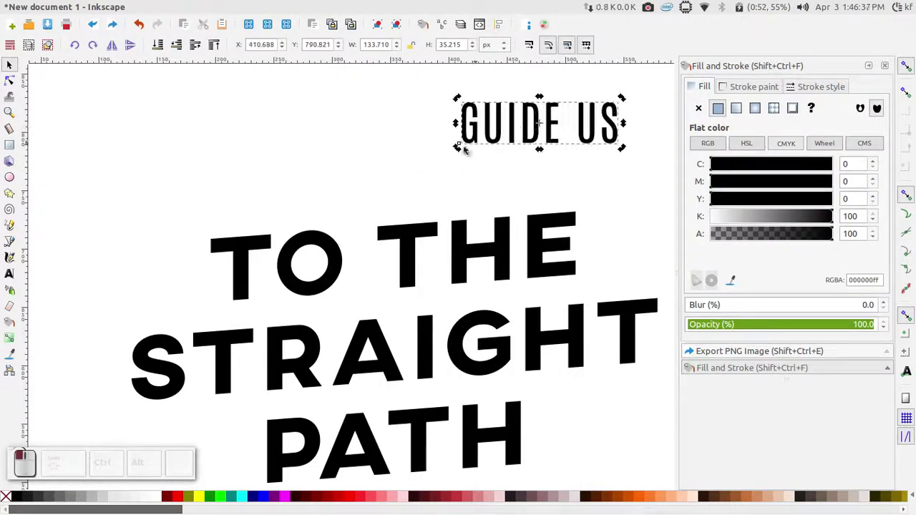
pyautogui.click(360, 164)
# - Start saving with Ctrl+S, cancel the save dialog, and pick the Bezier tool
pyautogui.press('ctrl+s')
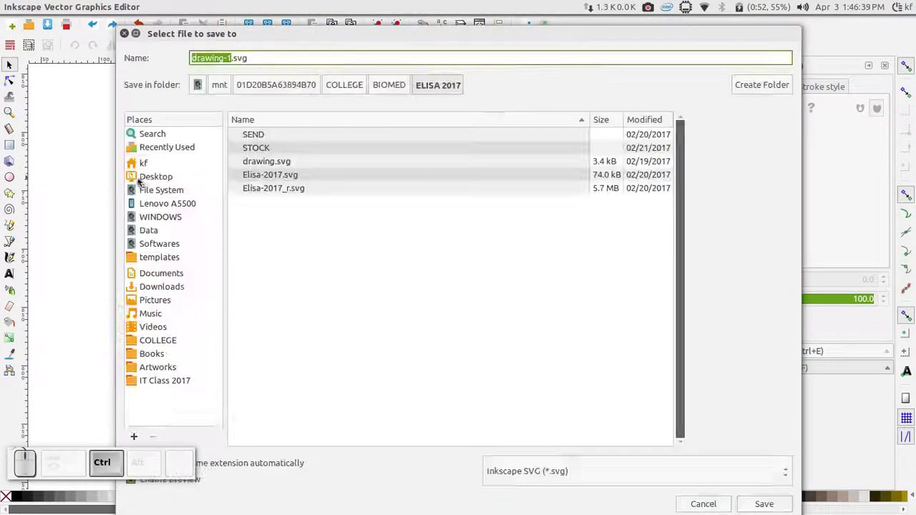
pyautogui.click(129, 35)
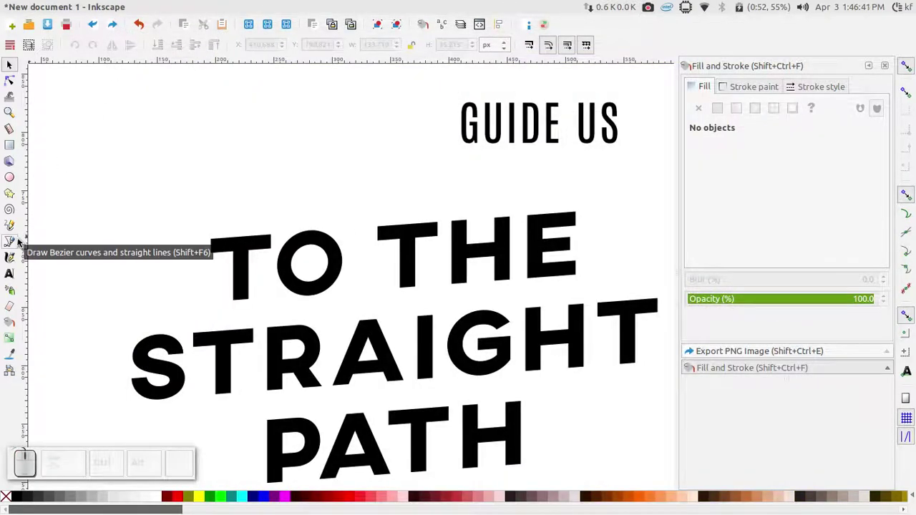
pyautogui.click(20, 241)
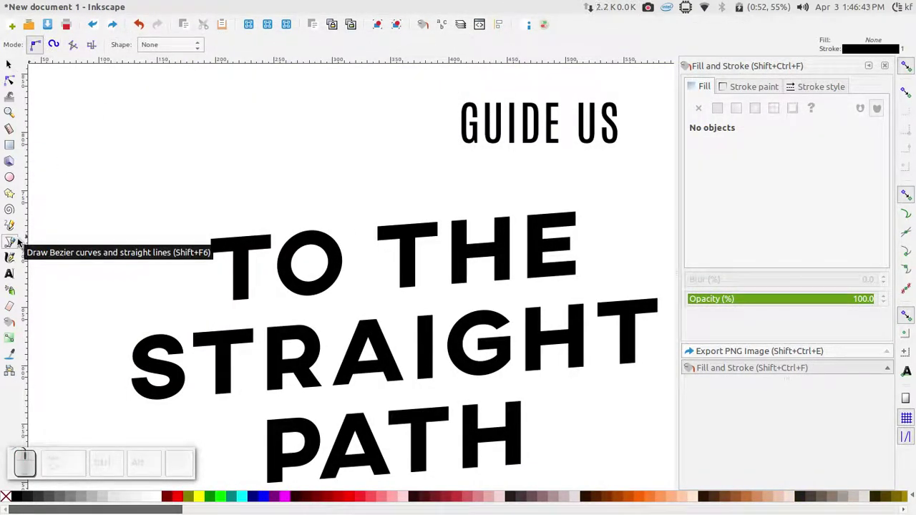
# - Draw and select the wavy curves framing GUIDE US, then clear the selection
pyautogui.scroll(3)
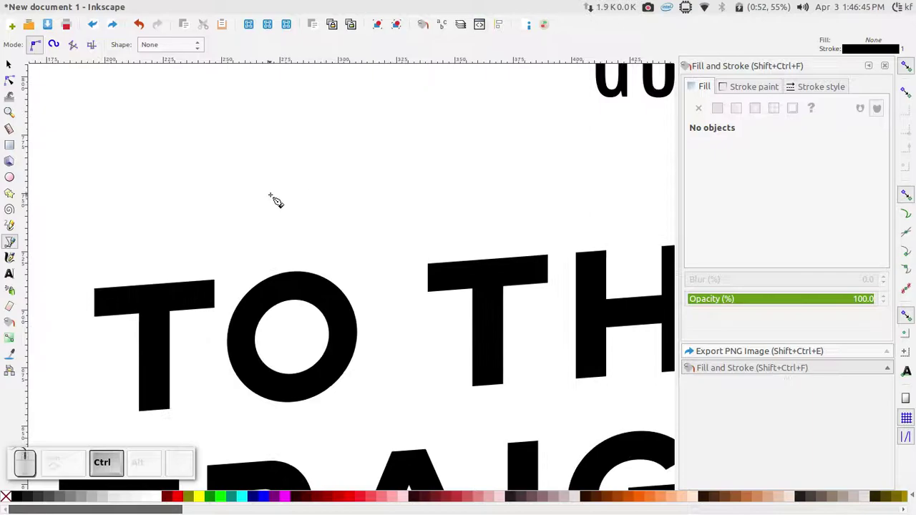
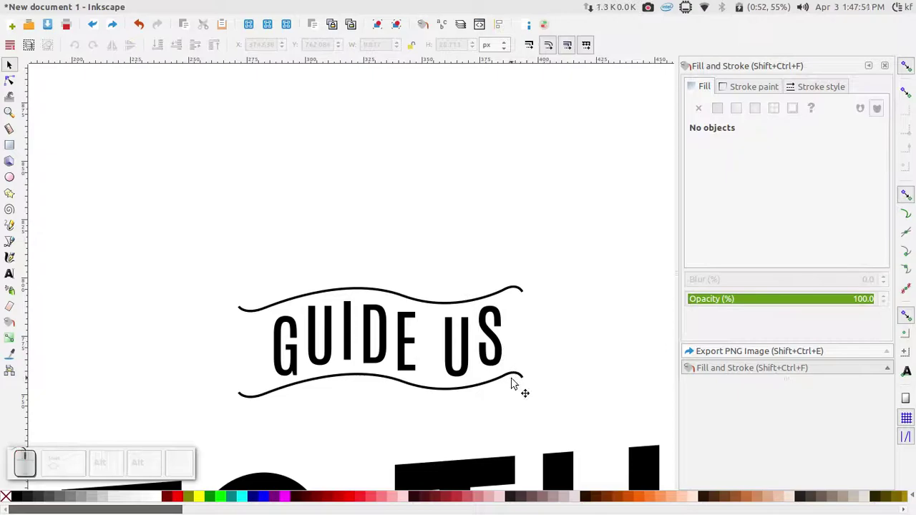
pyautogui.click(512, 298)
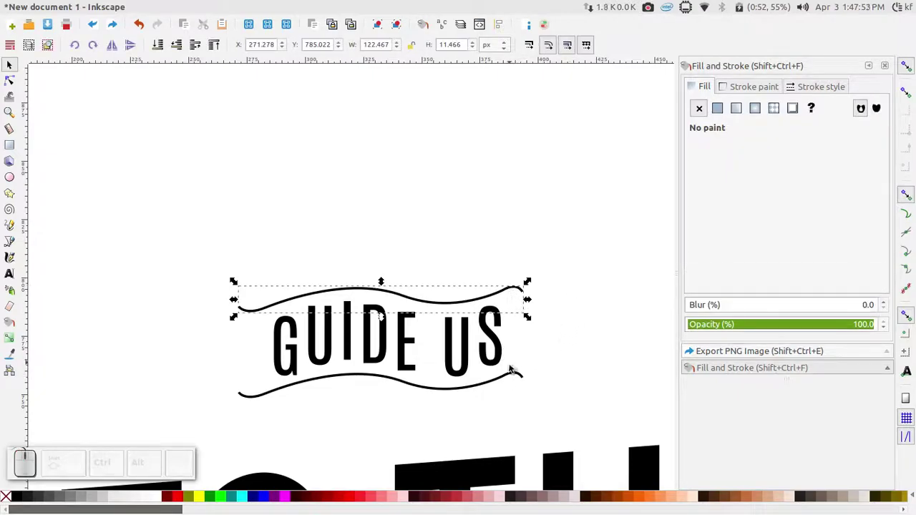
pyautogui.click(517, 249)
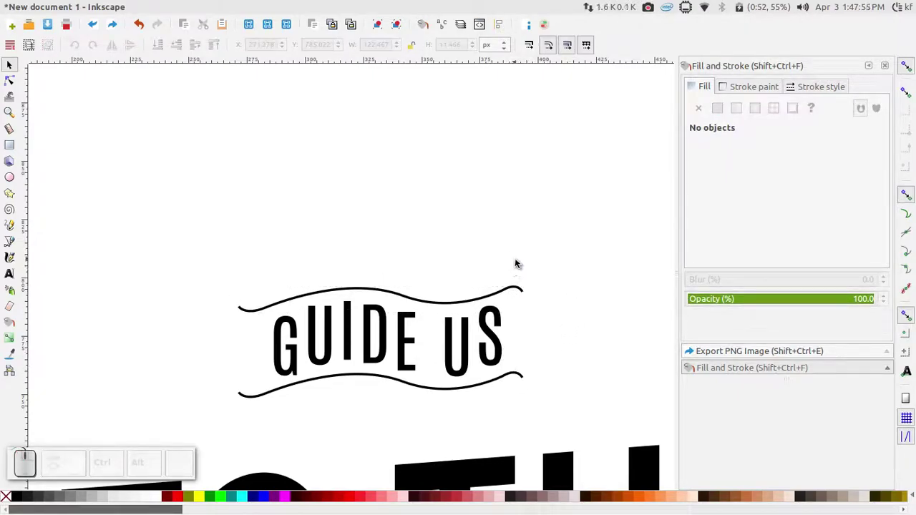
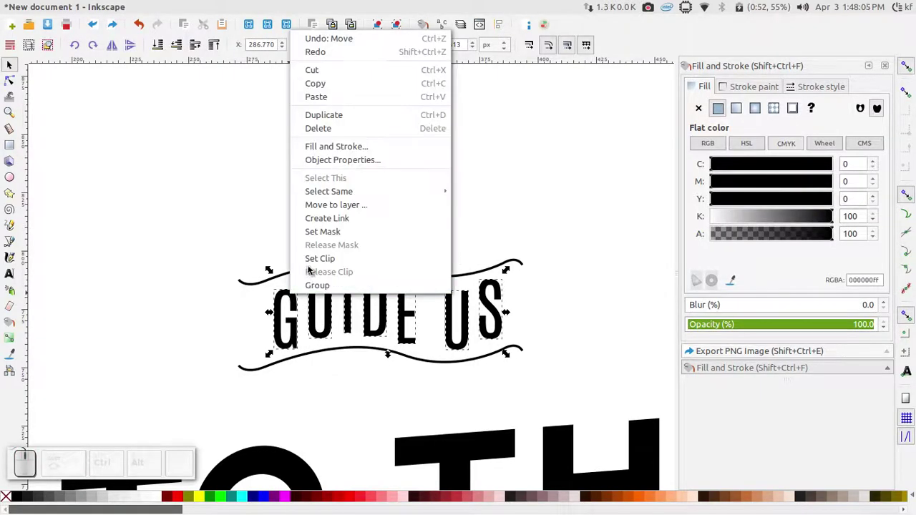
pyautogui.click(312, 283)
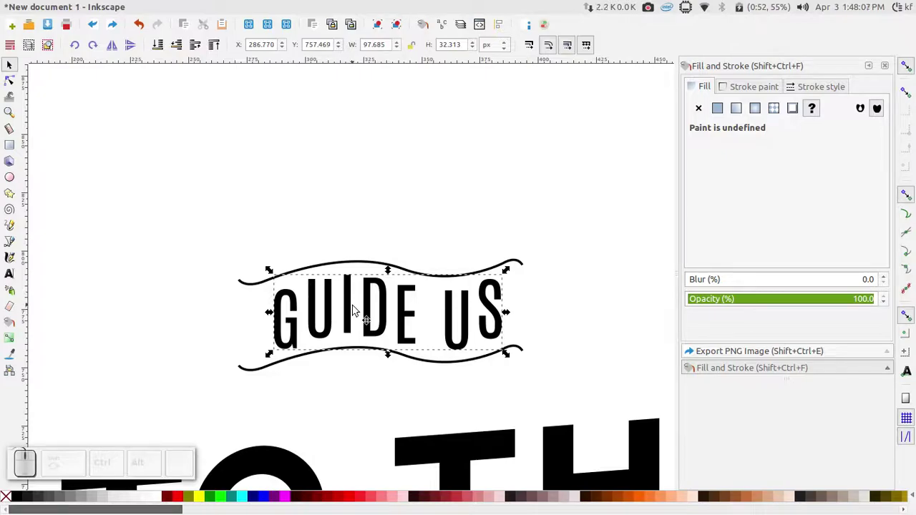
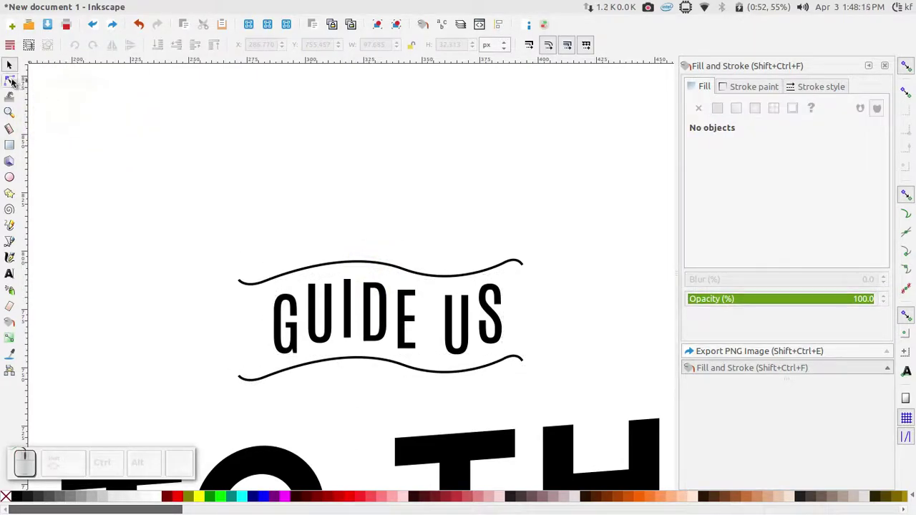
# - Switch to the Node tool to close the ribbon banner around GUIDE US
pyautogui.click(14, 82)
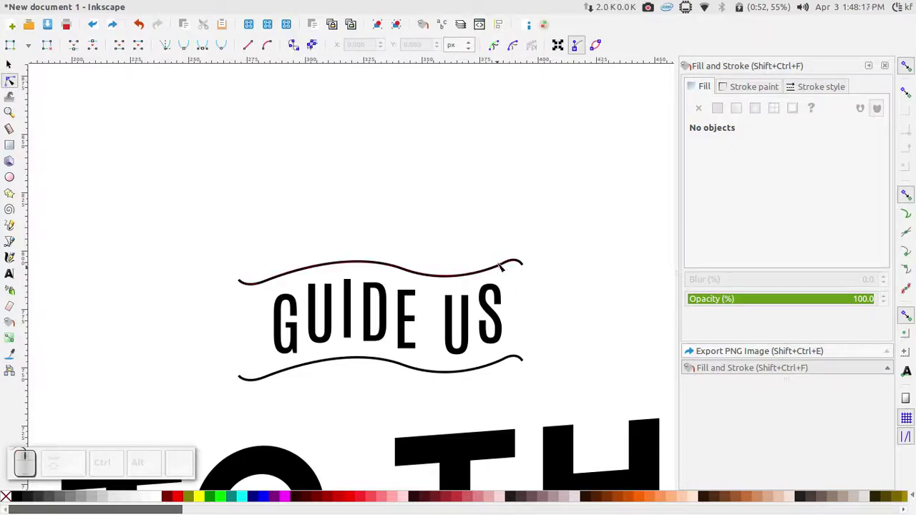
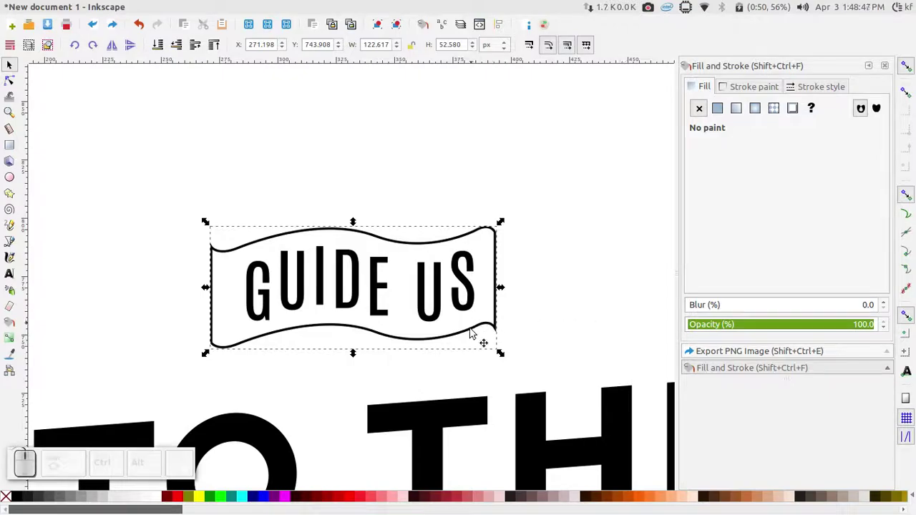
# - Place and adjust the right ribbon tail beside the banner, then deselect to view it
pyautogui.click(277, 375)
pyautogui.click(289, 336)
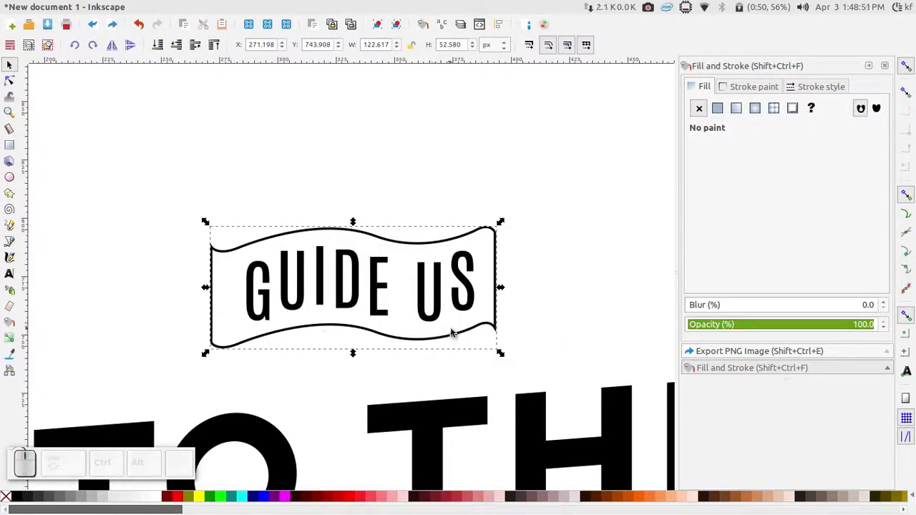
pyautogui.scroll(-3)
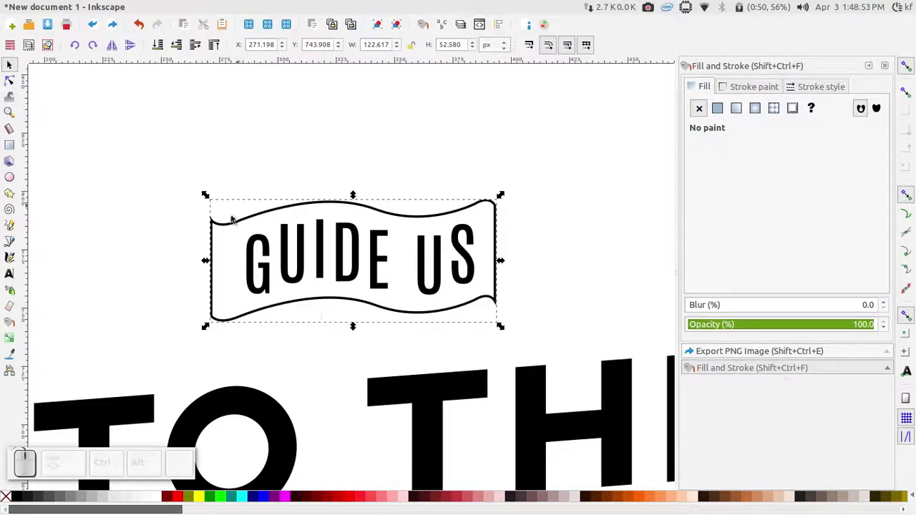
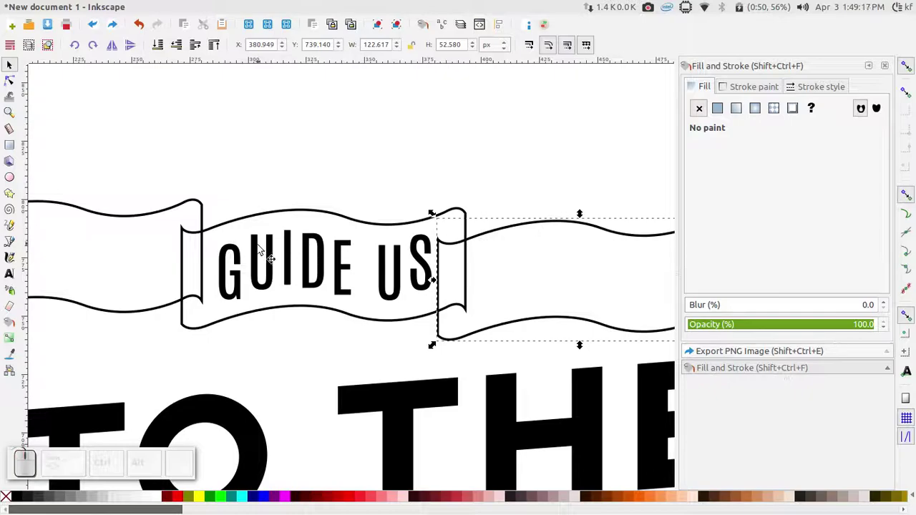
pyautogui.moveTo(485, 244); pyautogui.dragTo(492, 241)
pyautogui.moveTo(492, 242); pyautogui.dragTo(498, 190)
pyautogui.click(497, 190)
pyautogui.scroll(-3)
pyautogui.scroll(3)
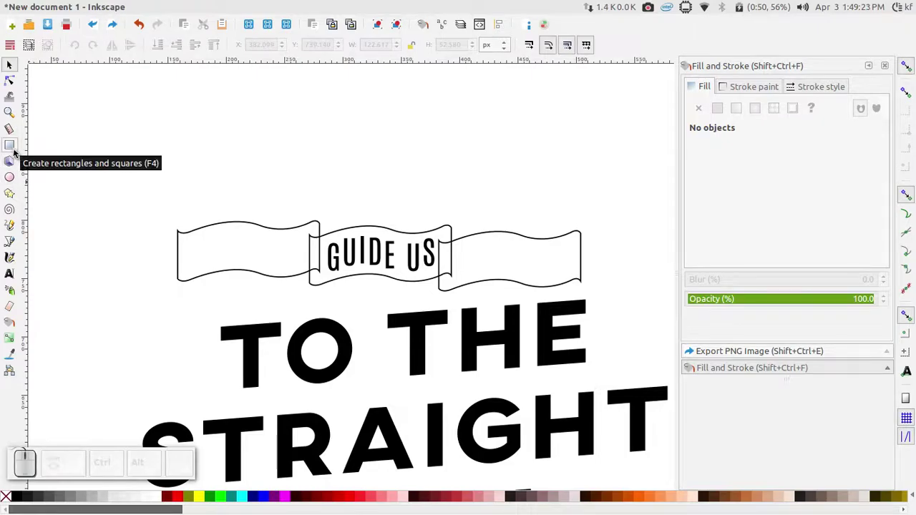
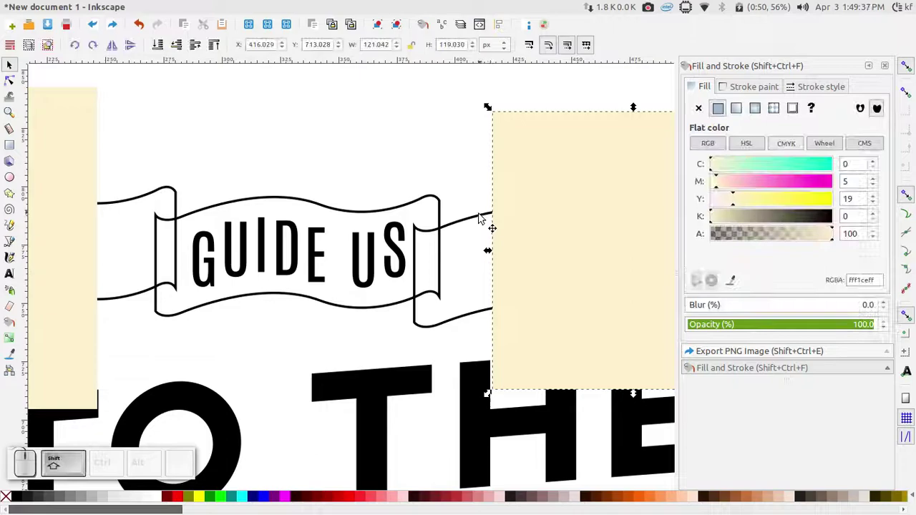
pyautogui.click(483, 220)
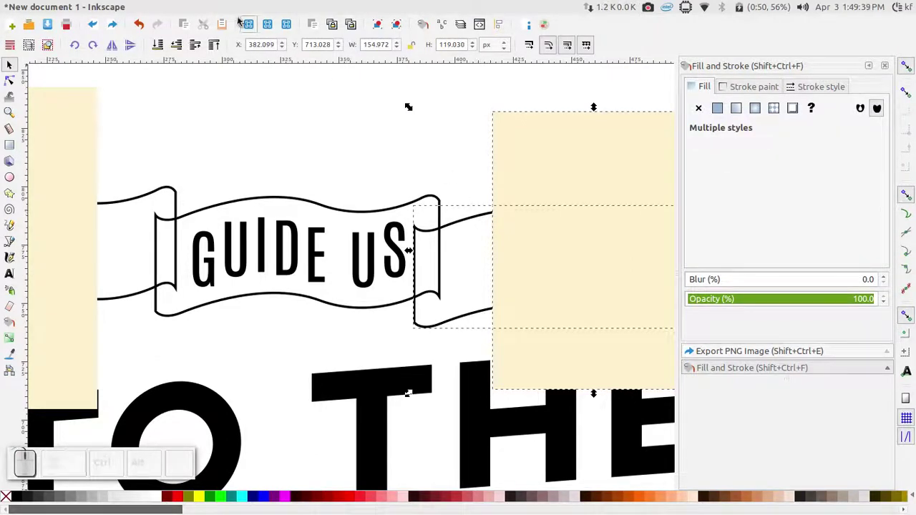
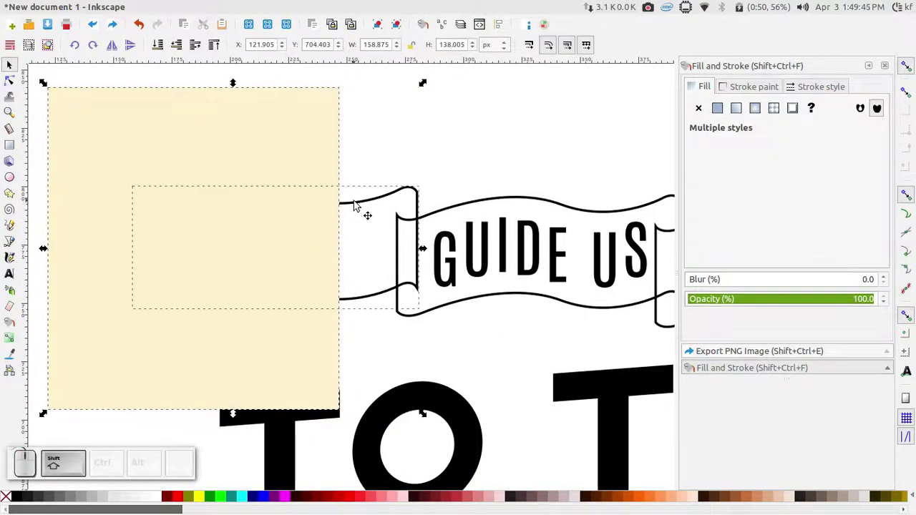
pyautogui.click(214, 3)
pyautogui.click(211, 97)
pyautogui.click(377, 130)
pyautogui.scroll(-3)
pyautogui.scroll(3)
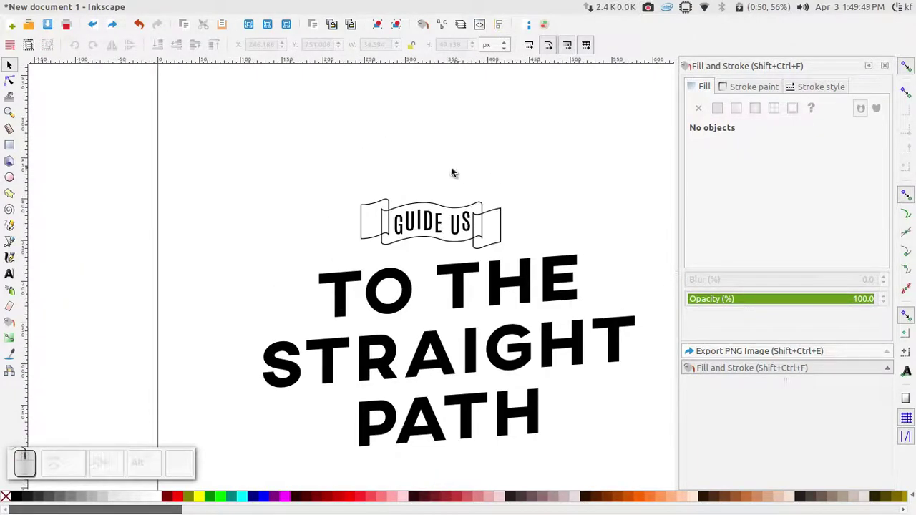
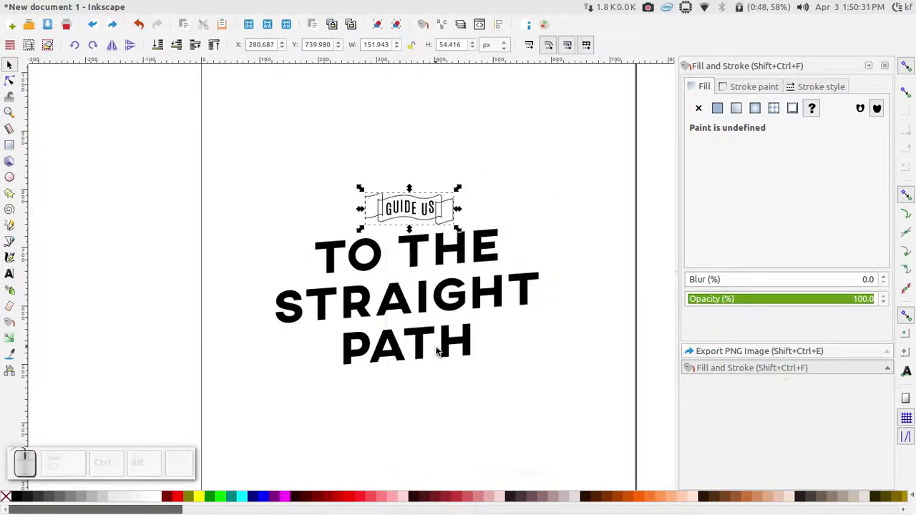
# - Deselect the banner and bring up Align and Distribute from the Object menu
pyautogui.click(506, 396)
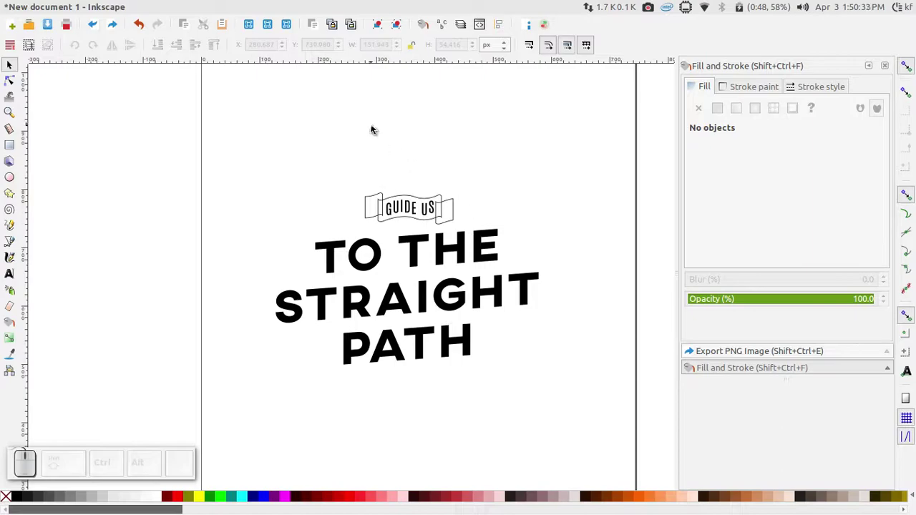
pyautogui.click(109, 4)
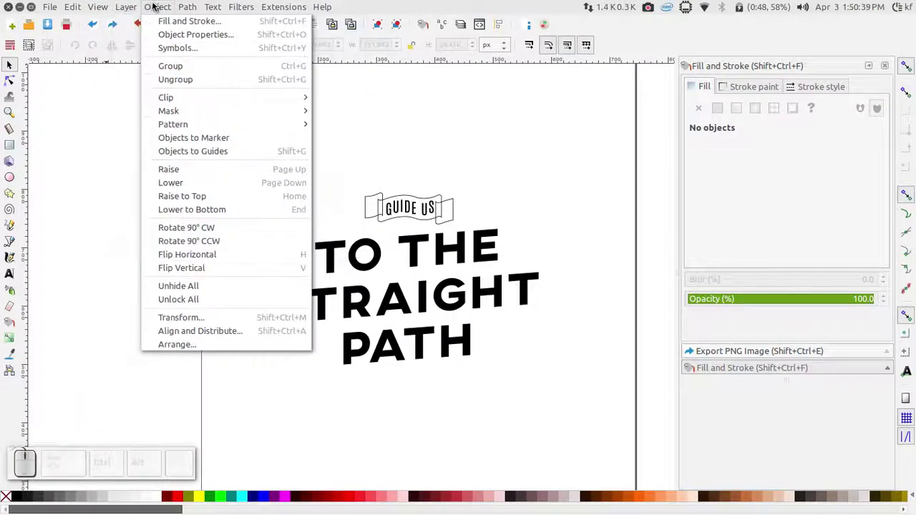
pyautogui.click(158, 7)
pyautogui.click(153, 3)
pyautogui.click(232, 336)
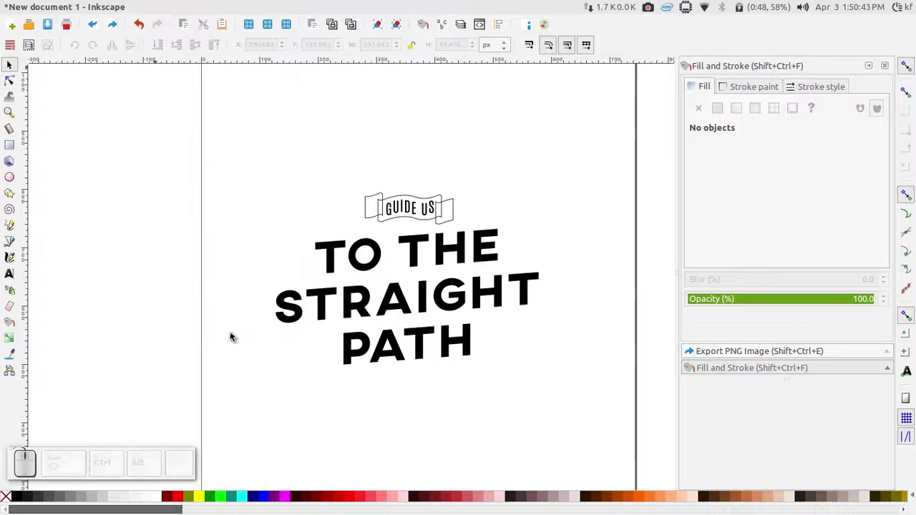
# - Select banner and lettering, align relative to Page and centre on the vertical axis
pyautogui.click(214, 141)
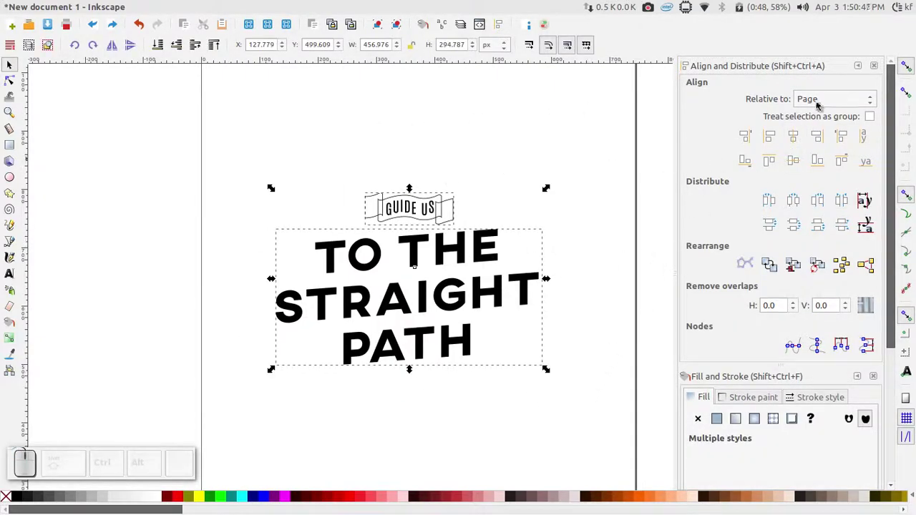
pyautogui.click(819, 104)
pyautogui.click(819, 103)
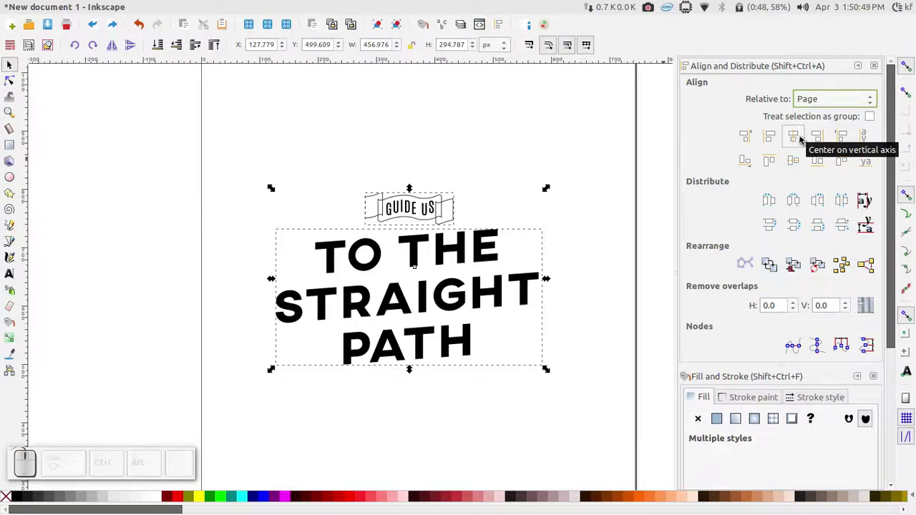
pyautogui.click(801, 139)
pyautogui.click(485, 151)
pyautogui.scroll(-3)
pyautogui.scroll(3)
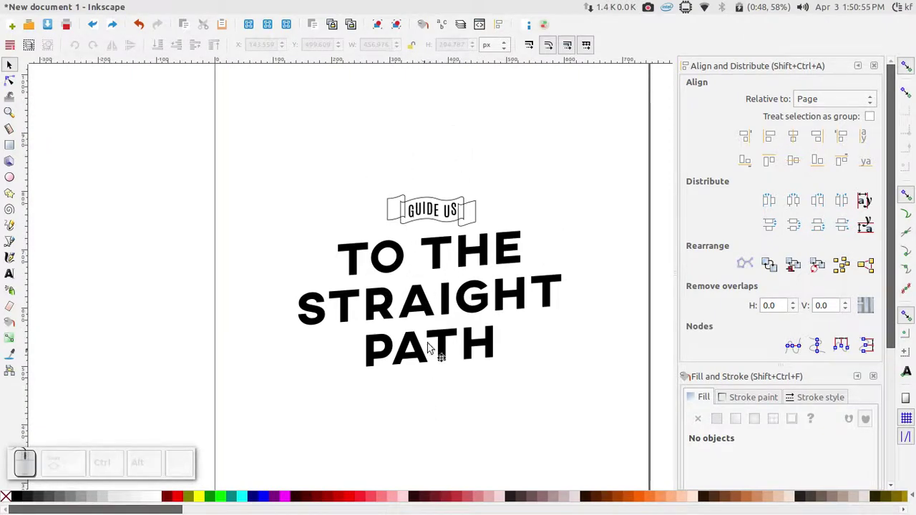
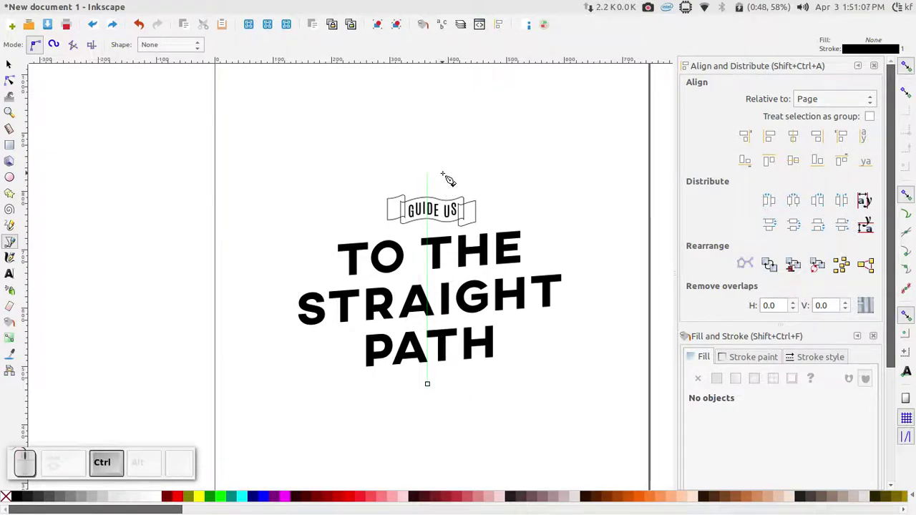
# - Finish the straight vertical line through the banner and title with Enter
pyautogui.press('Return')
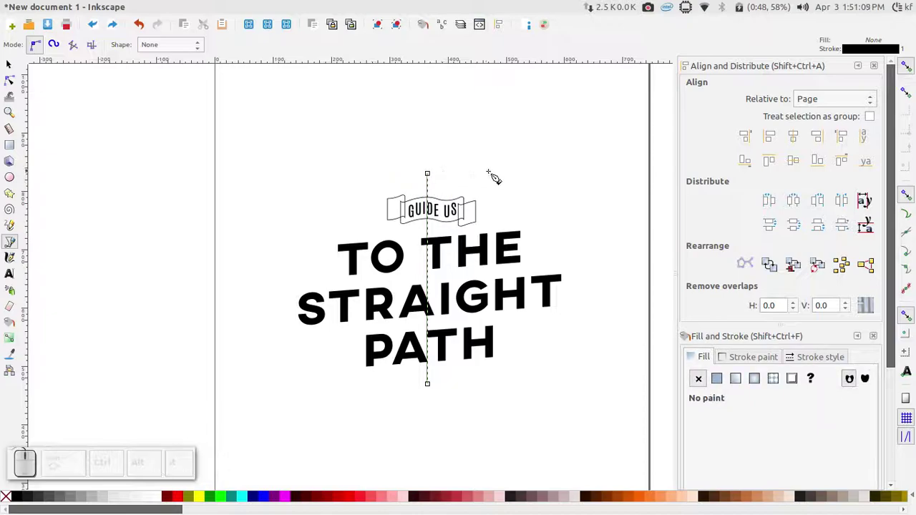
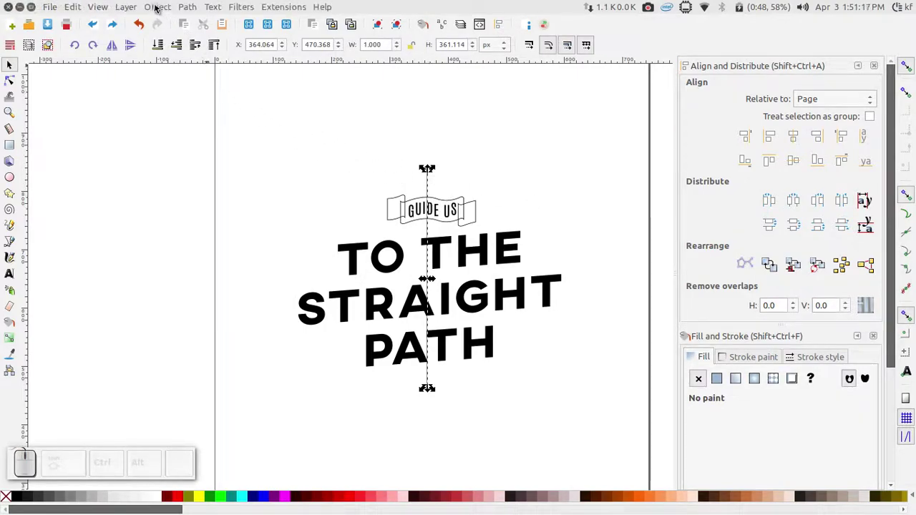
# - Raise the vertical line's stroke width to 6 px in Fill and Stroke's Stroke style settings
pyautogui.click(154, 6)
pyautogui.click(161, 23)
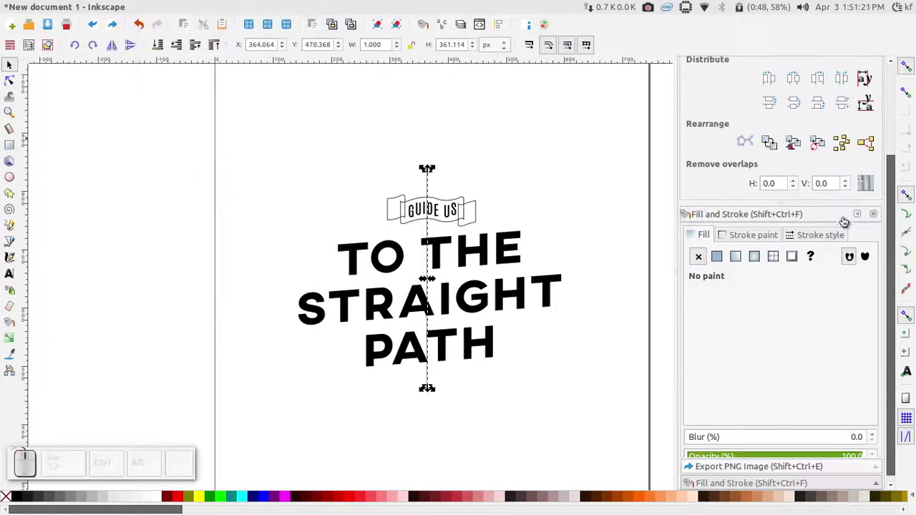
pyautogui.click(830, 238)
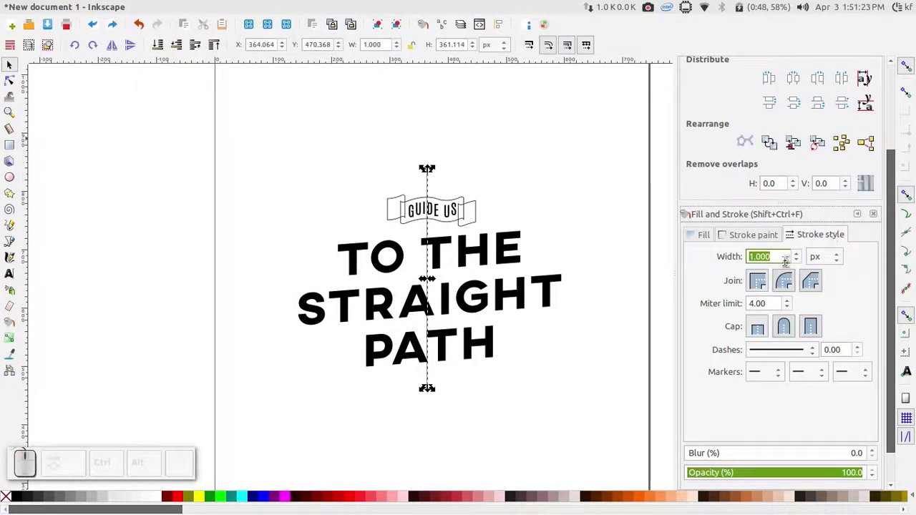
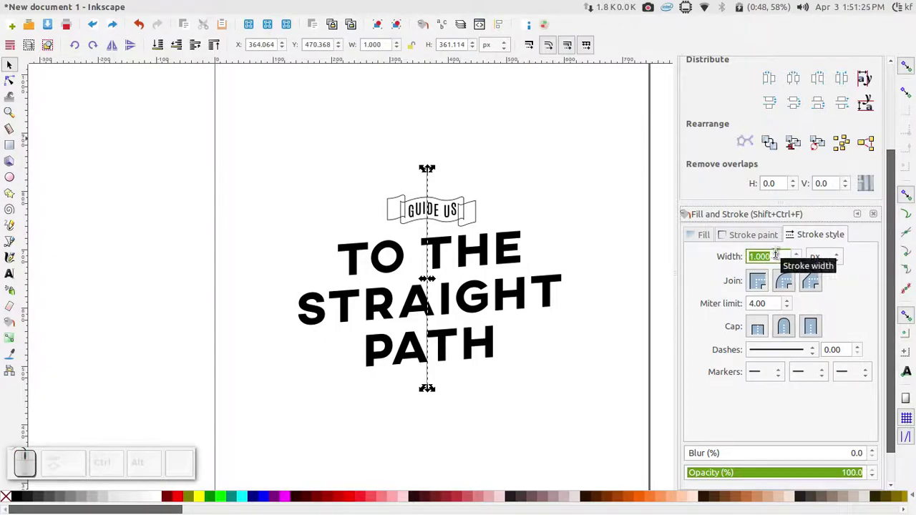
pyautogui.press('6')
pyautogui.press('Return')
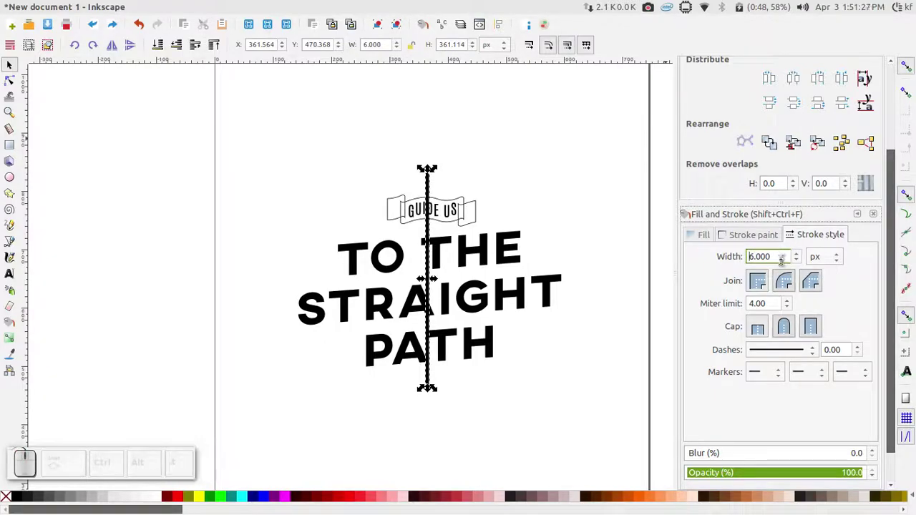
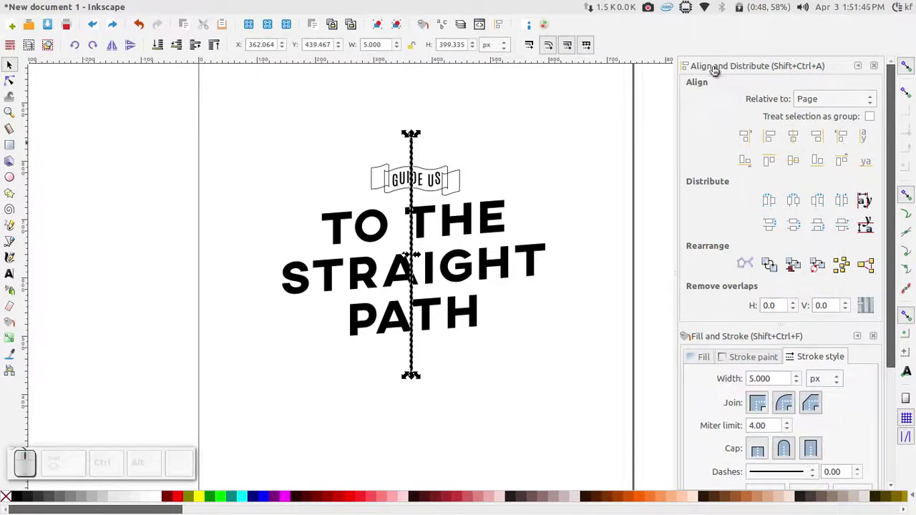
# - Edit the line's nodes and convert its upper piece's stroke to a filled path via Path > Stroke to Path
pyautogui.click(801, 139)
pyautogui.click(535, 96)
pyautogui.click(12, 76)
pyautogui.scroll(3)
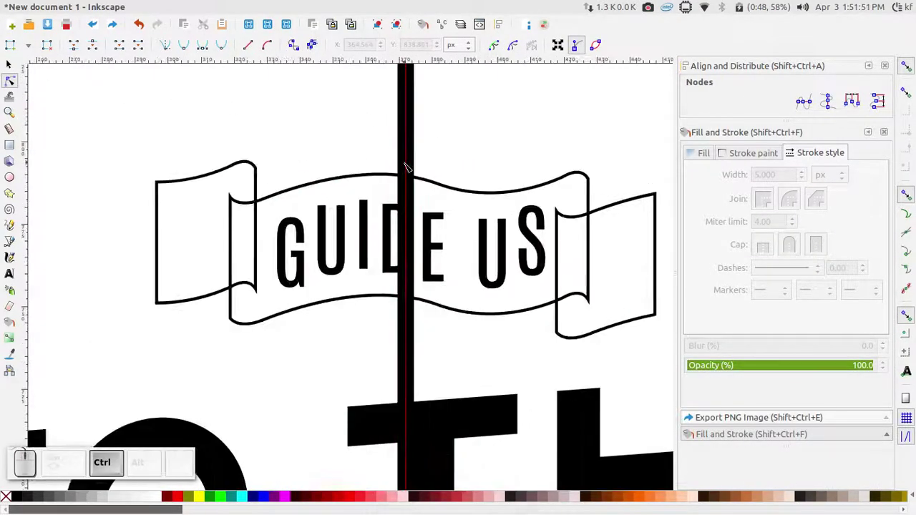
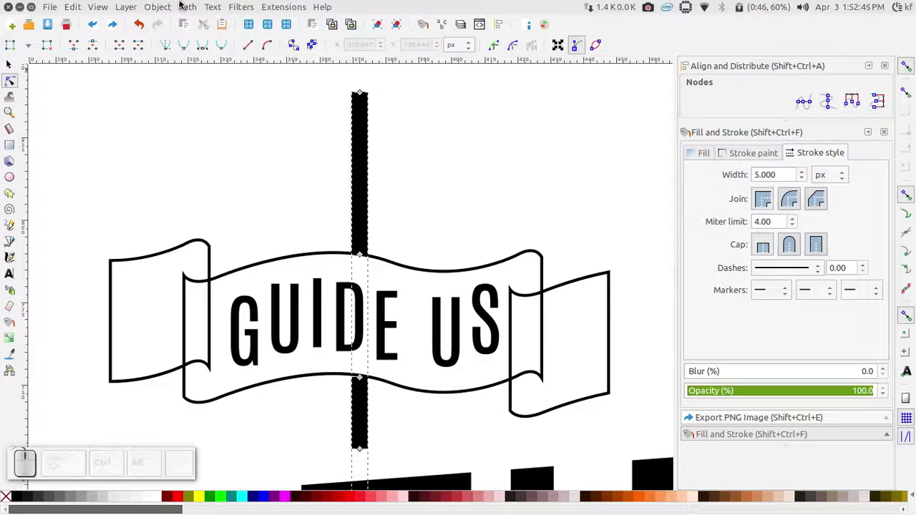
pyautogui.click(181, 3)
pyautogui.click(202, 39)
pyautogui.scroll(3)
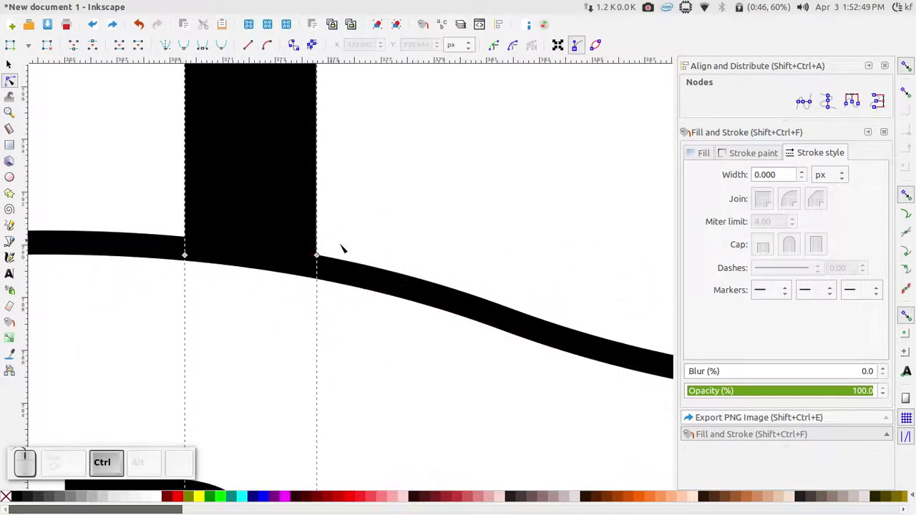
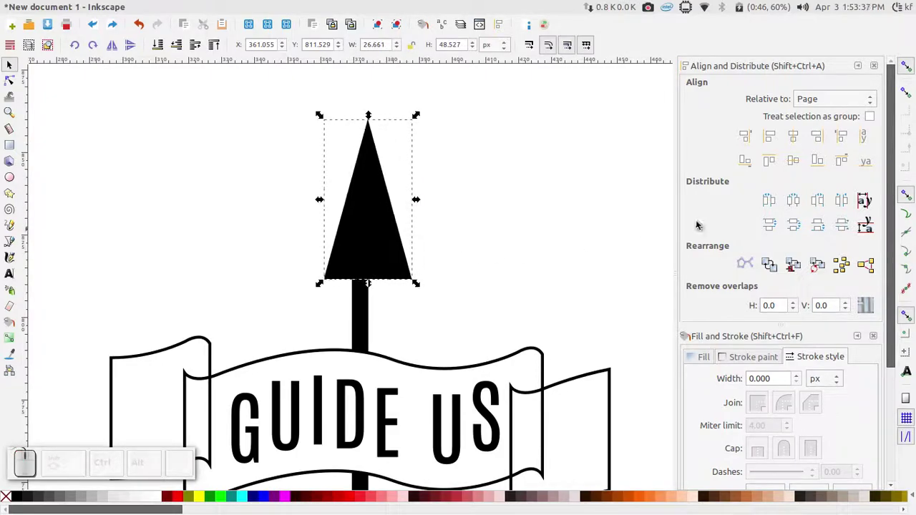
# - Deselect the arrowhead, review the design, then return to node editing on the arrowhead
pyautogui.click(798, 135)
pyautogui.scroll(-3)
pyautogui.scroll(3)
pyautogui.scroll(-3)
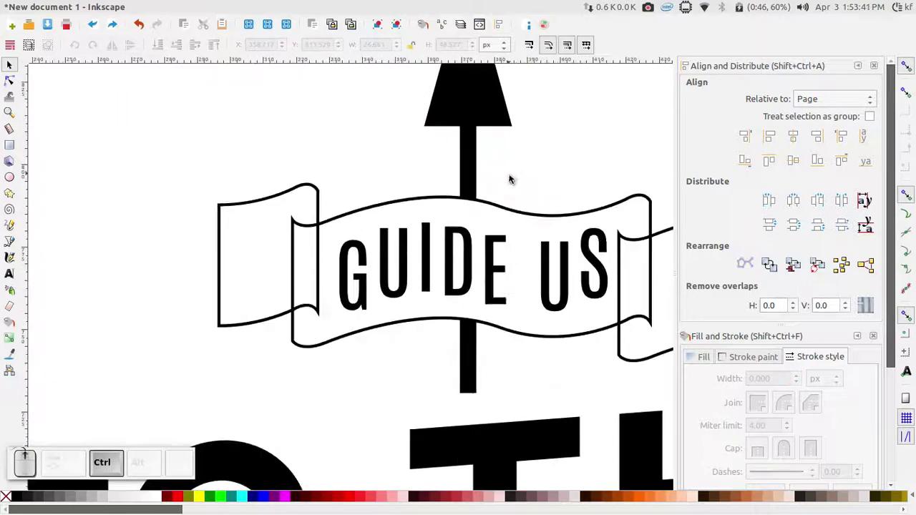
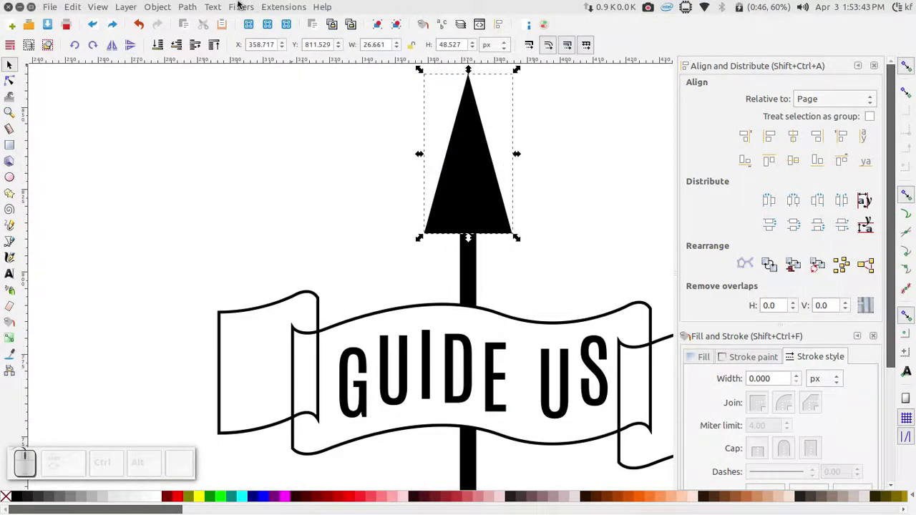
pyautogui.click(232, 2)
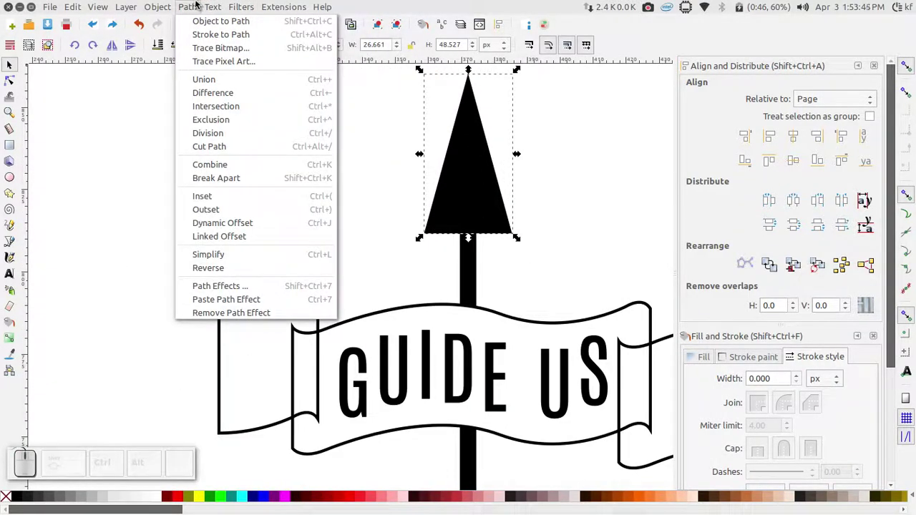
pyautogui.click(193, 26)
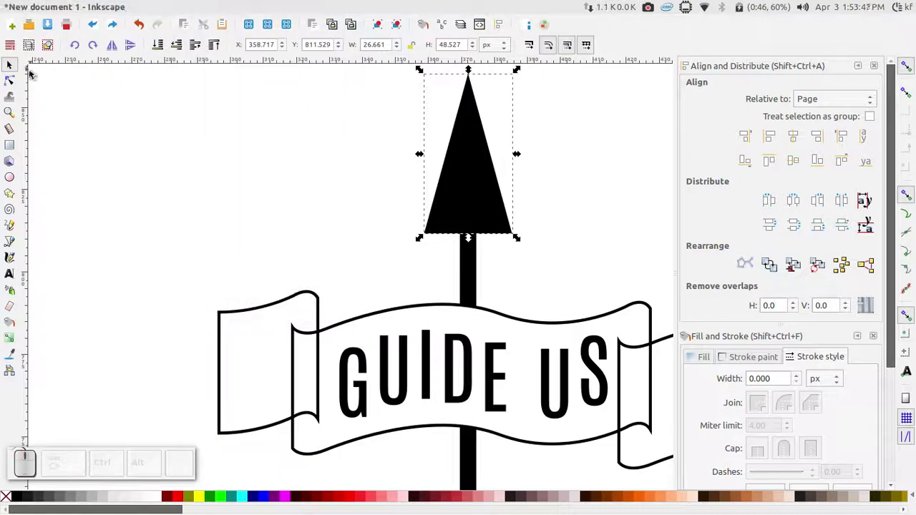
pyautogui.click(17, 78)
pyautogui.scroll(3)
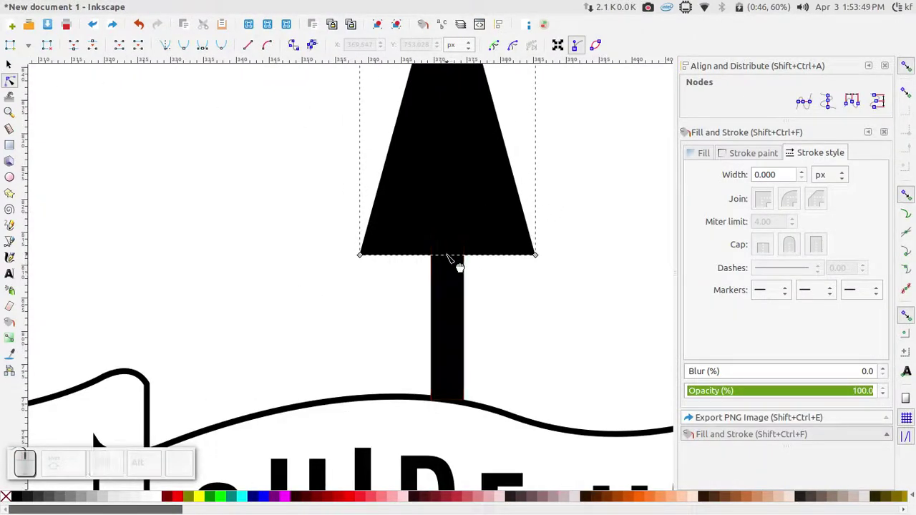
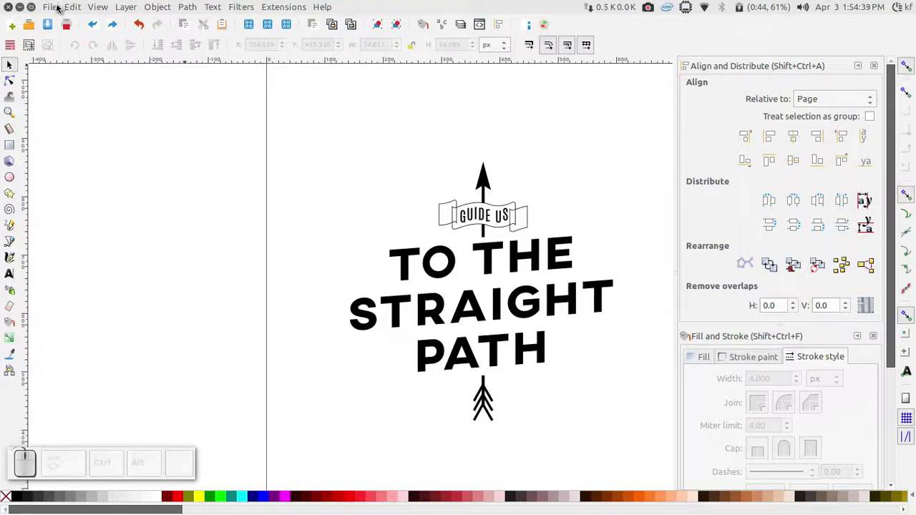
# - Open the File menu in Inkscape
pyautogui.click(62, 8)
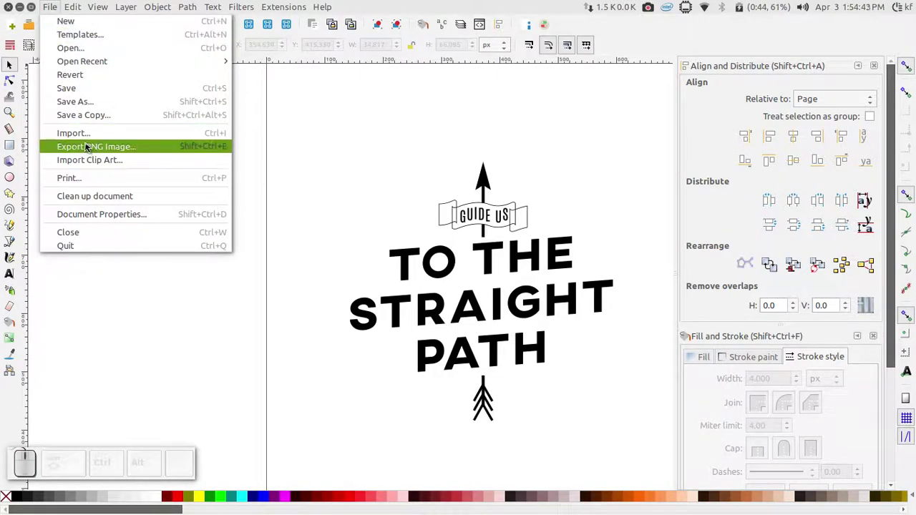
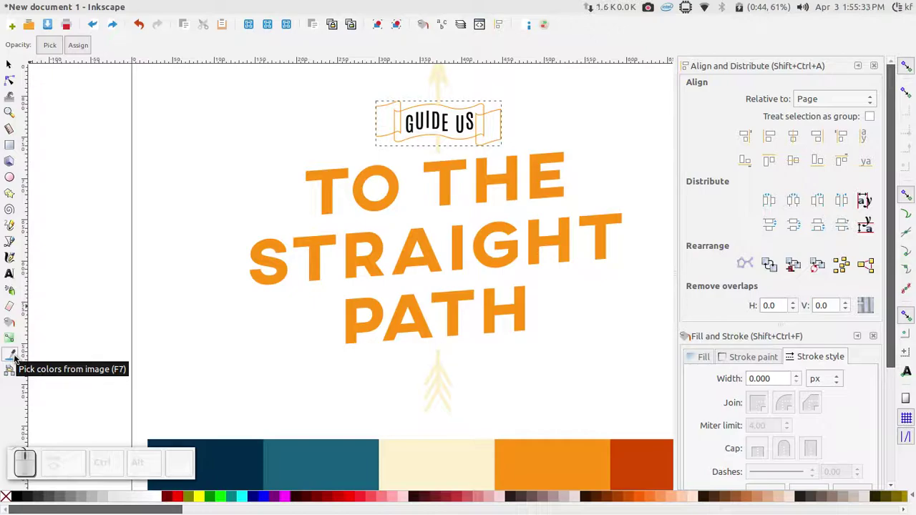
# - Select the GUIDE US lettering, pick the cream swatch with the Dropper, and start saving the drawing
pyautogui.click(6, 65)
pyautogui.scroll(3)
pyautogui.click(460, 120)
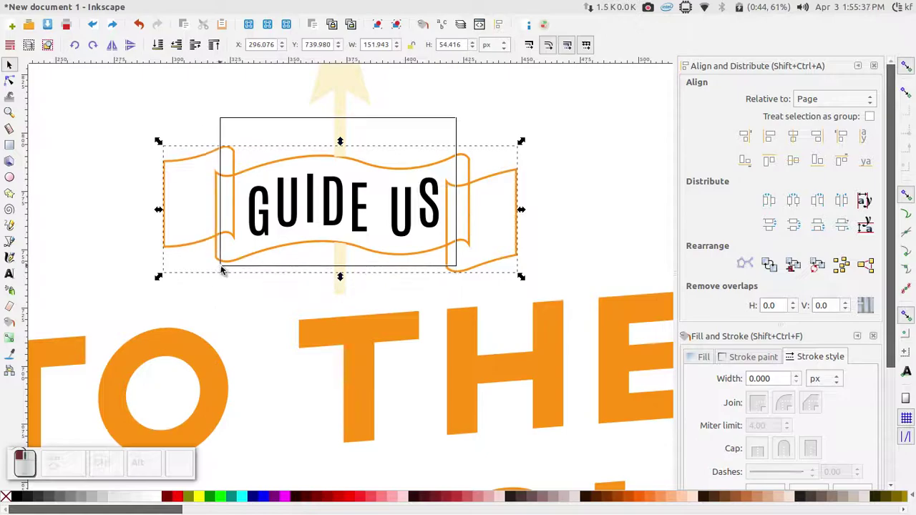
pyautogui.click(11, 358)
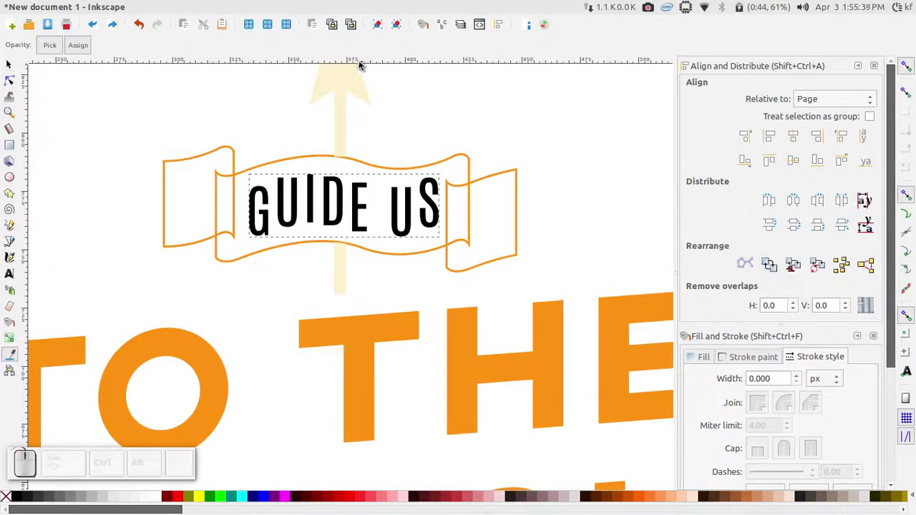
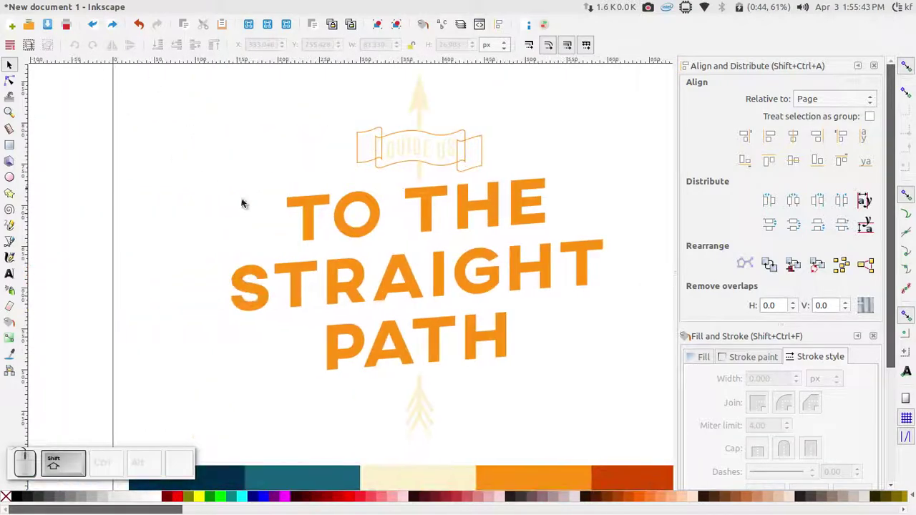
pyautogui.scroll(-3)
pyautogui.press('ctrl+s')
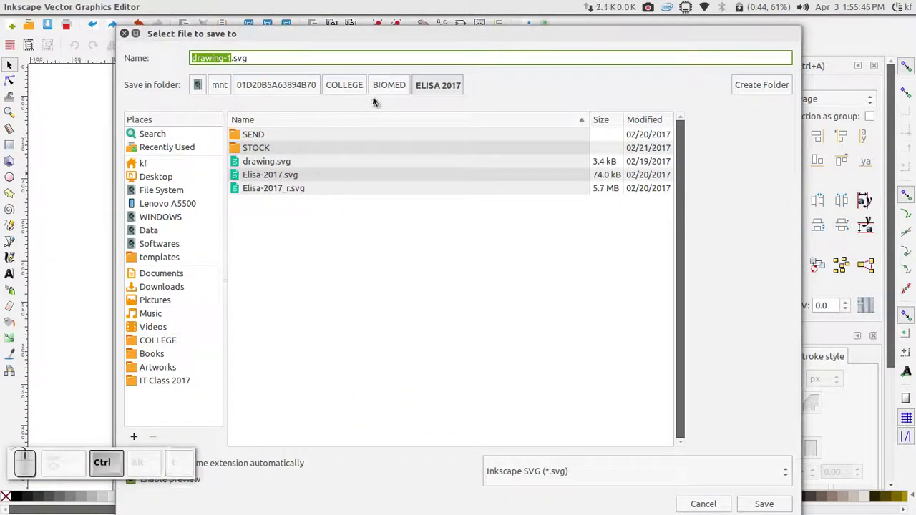
# - Point the save dialog to the IT Class 2017 folder
pyautogui.click(187, 380)
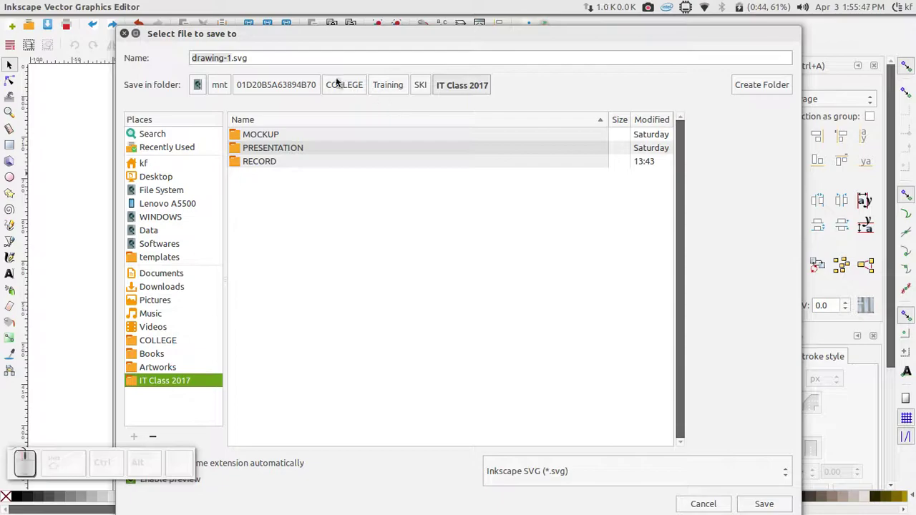
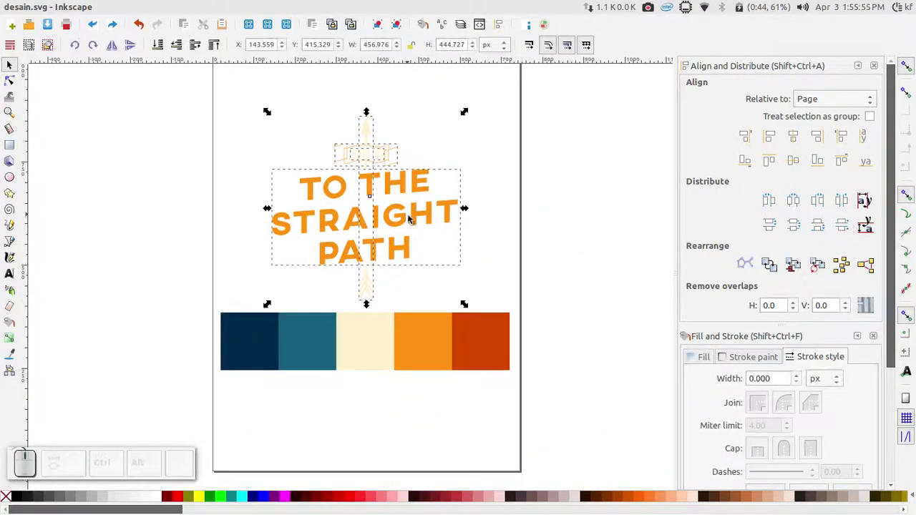
# - Group the selected design elements, nudge the group higher, and bring up Export PNG Image
pyautogui.rightClick(395, 212)
pyautogui.click(435, 488)
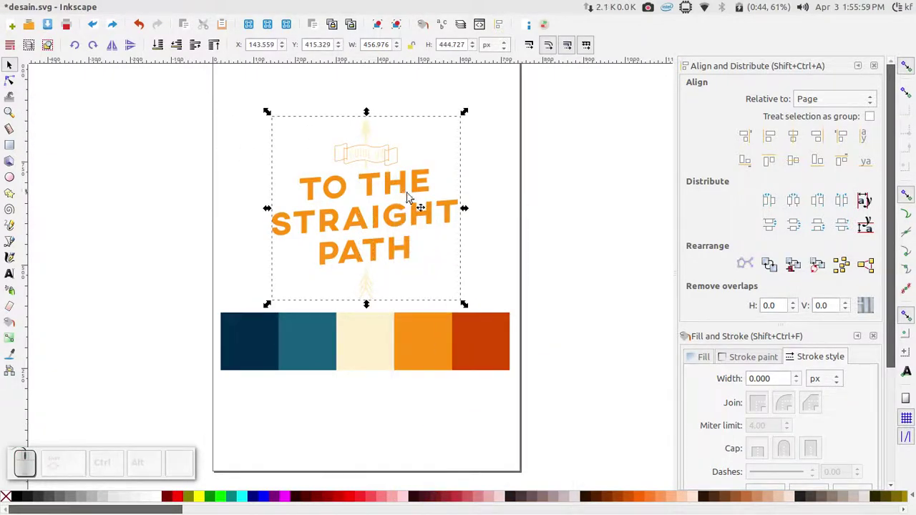
pyautogui.click(373, 183)
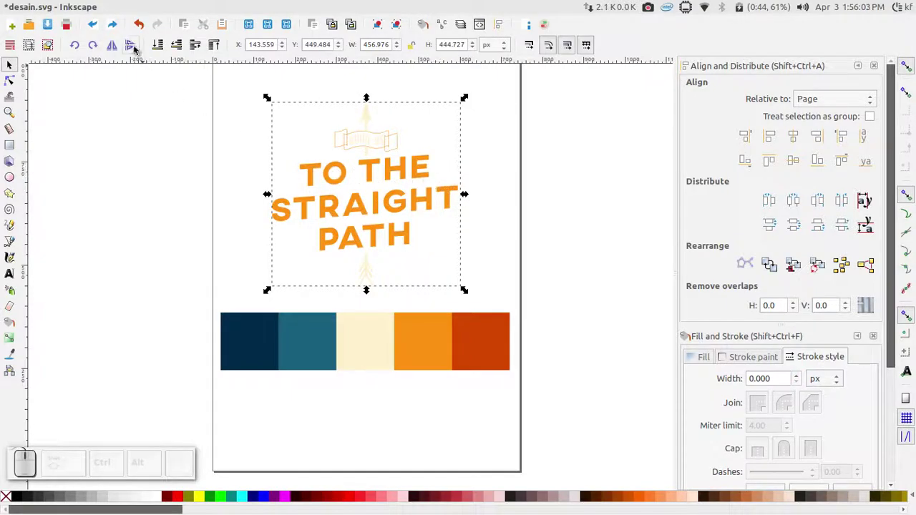
pyautogui.click(58, 8)
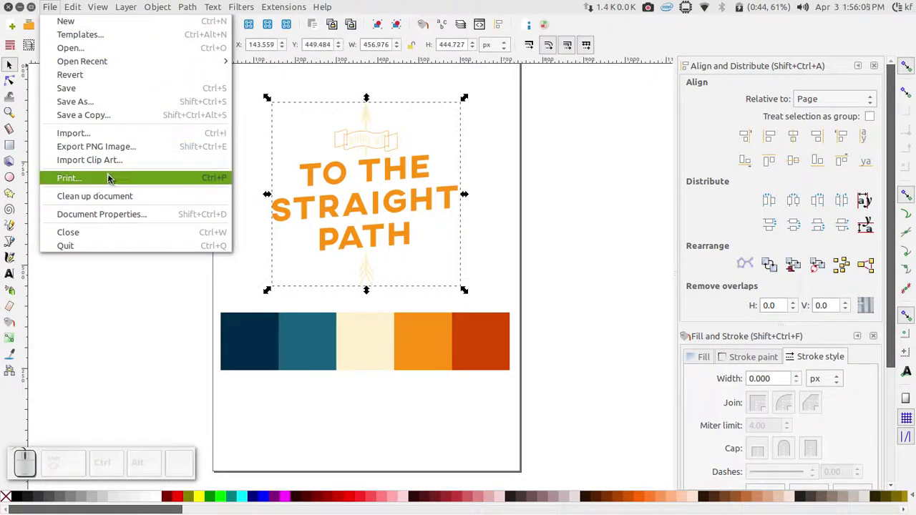
pyautogui.click(109, 154)
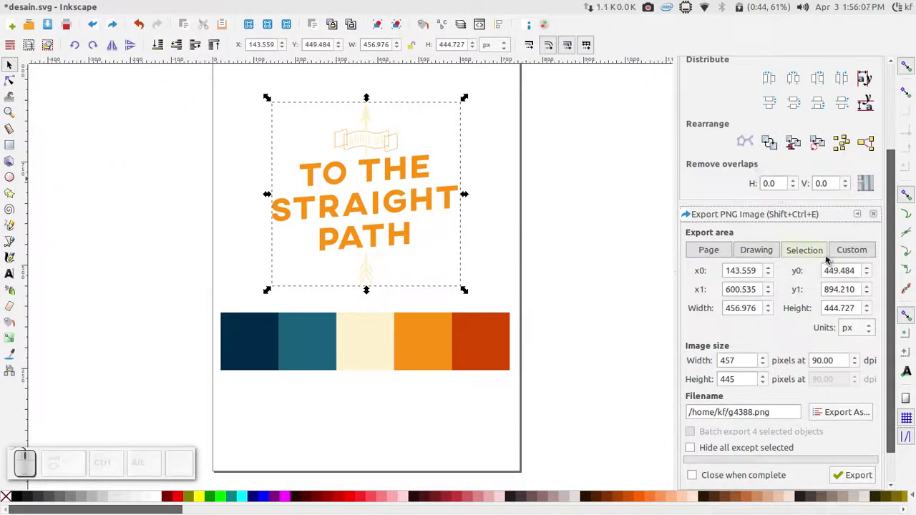
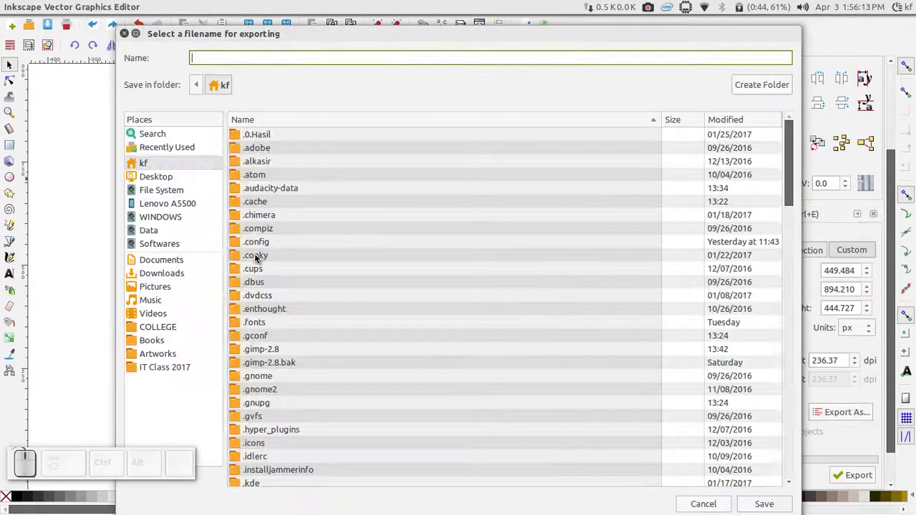
# - Export the design as desain.png into IT Class 2017, save, and close Inkscape
pyautogui.click(187, 372)
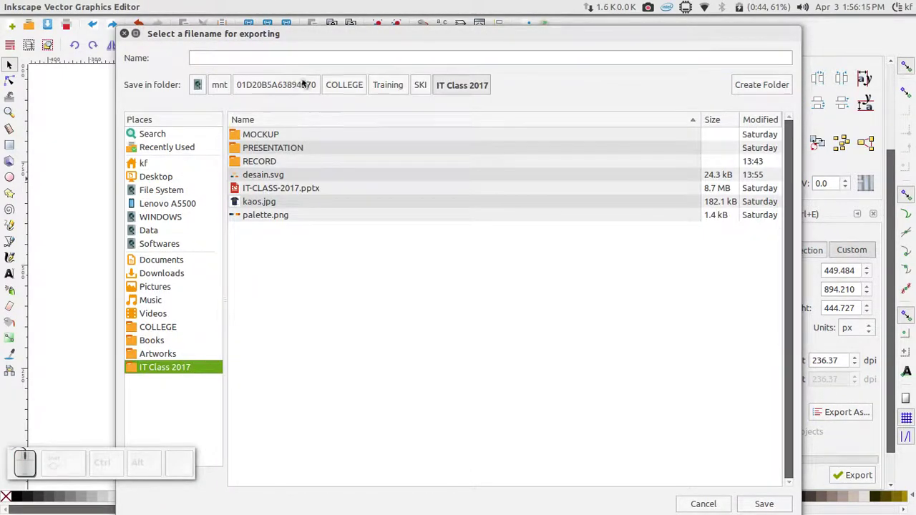
pyautogui.click(332, 68)
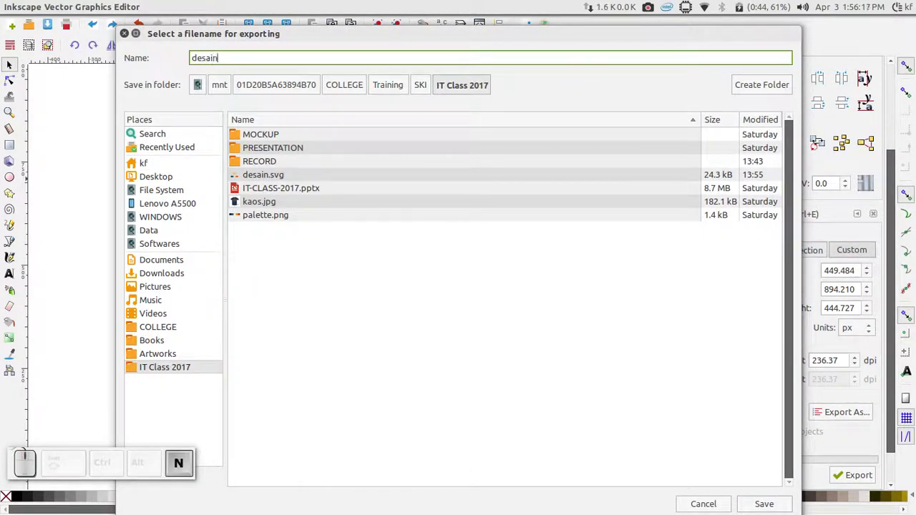
pyautogui.press('Return')
pyautogui.click(864, 474)
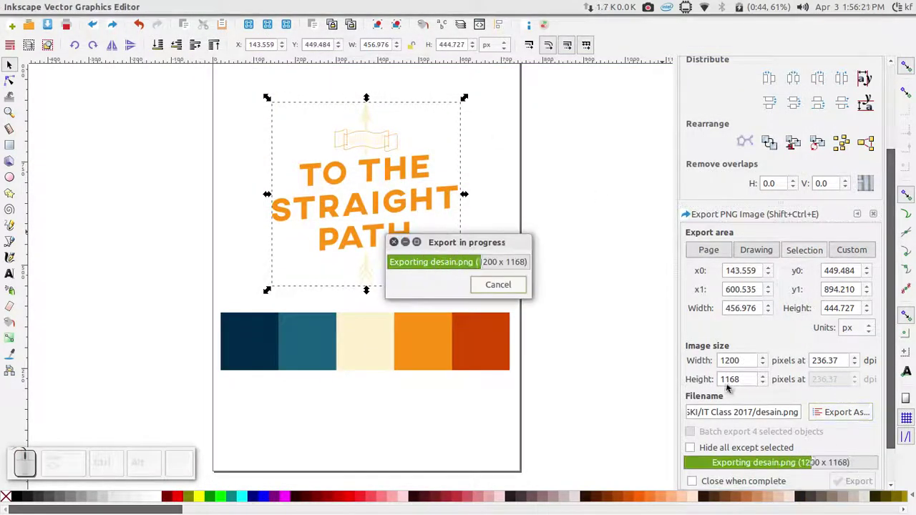
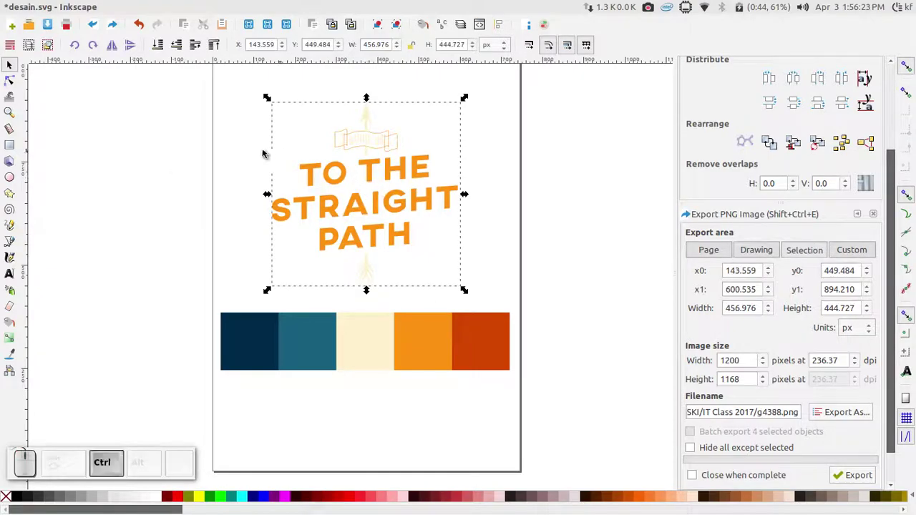
pyautogui.press('ctrl+s')
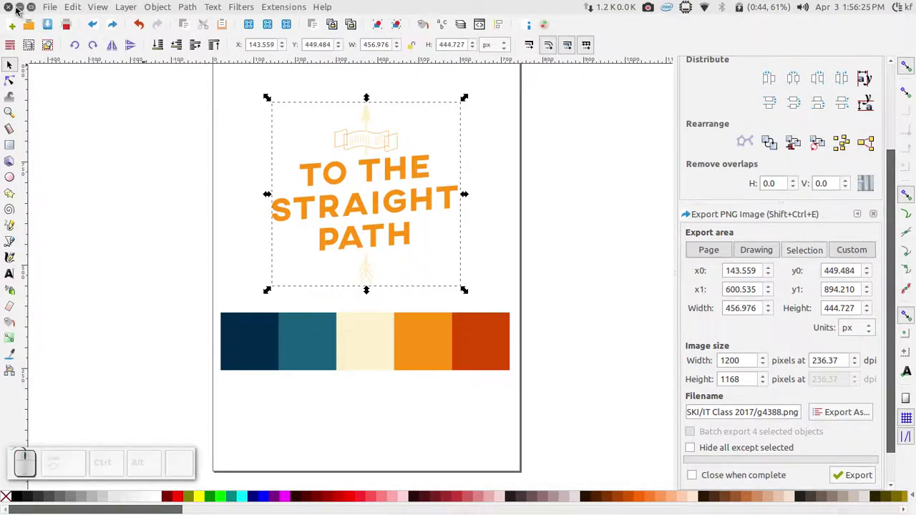
pyautogui.click(11, 10)
# - Open the exported desain.png from IT Class 2017 in the image viewer to check it
pyautogui.click(692, 10)
pyautogui.click(722, 220)
pyautogui.click(554, 266)
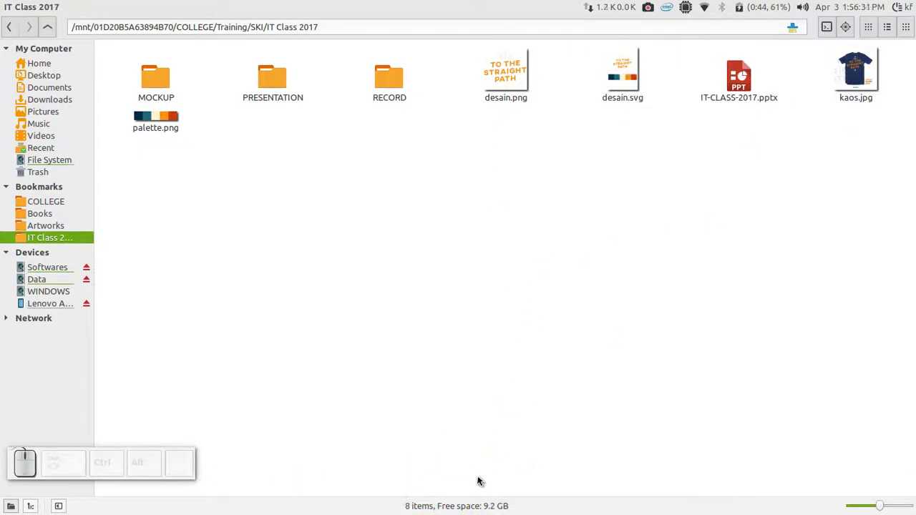
pyautogui.click(519, 95)
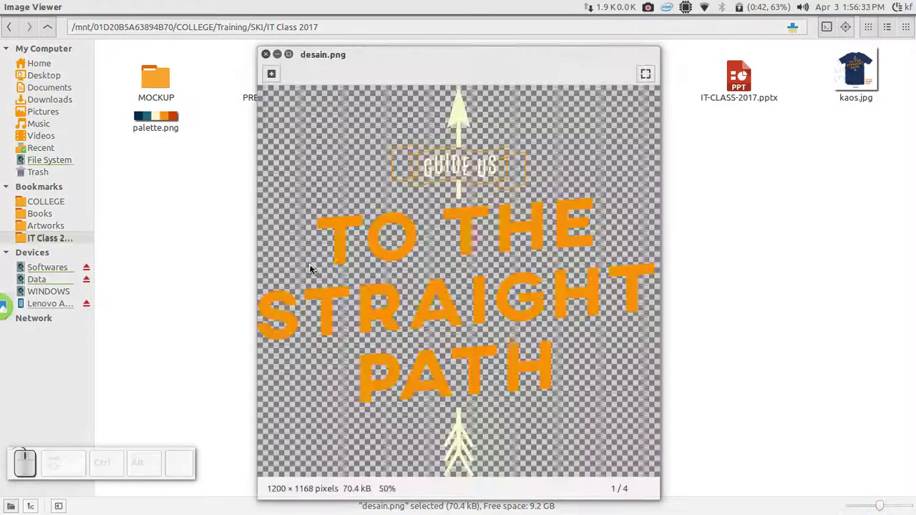
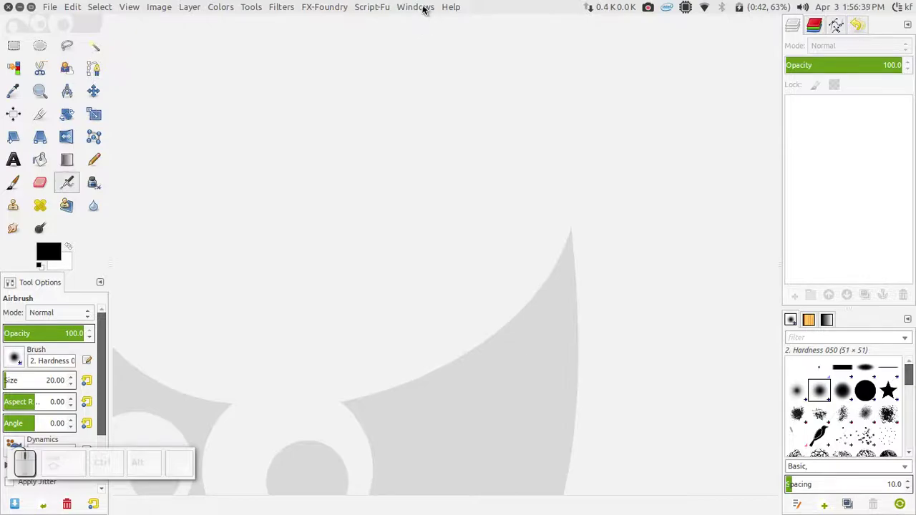
# - Arrange the GIMP window and bring up the Open Image dialog
pyautogui.click(425, 9)
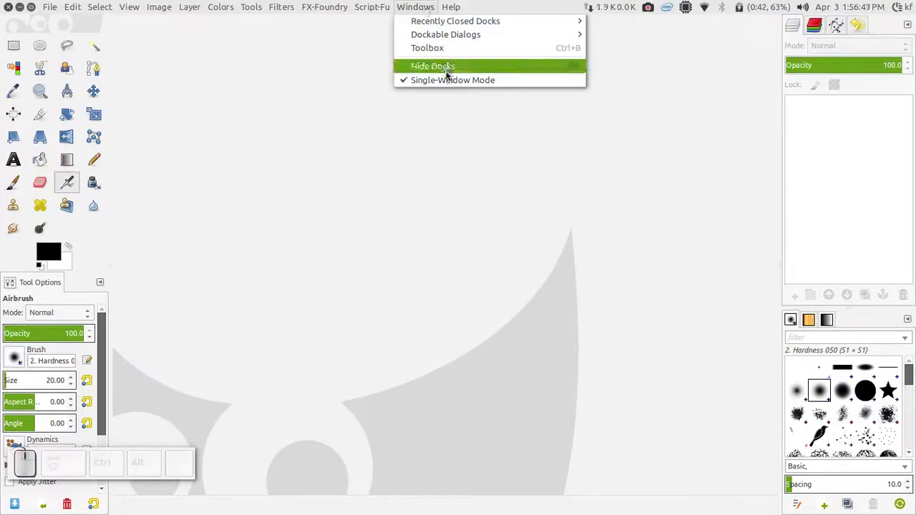
pyautogui.click(290, 155)
pyautogui.click(55, 8)
pyautogui.click(73, 48)
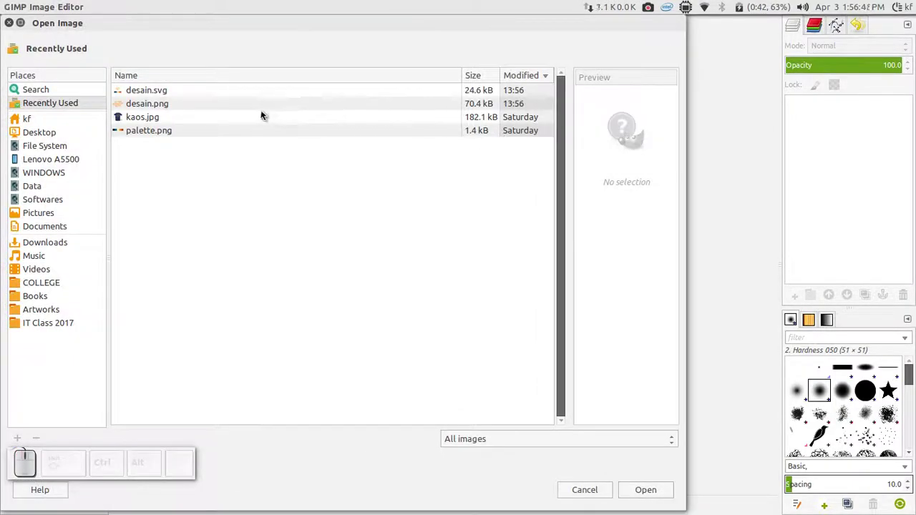
# - Open kaos-blank-white-f2.jpg from IT Class 2017 > MOCKUP > Shirt
pyautogui.click(84, 327)
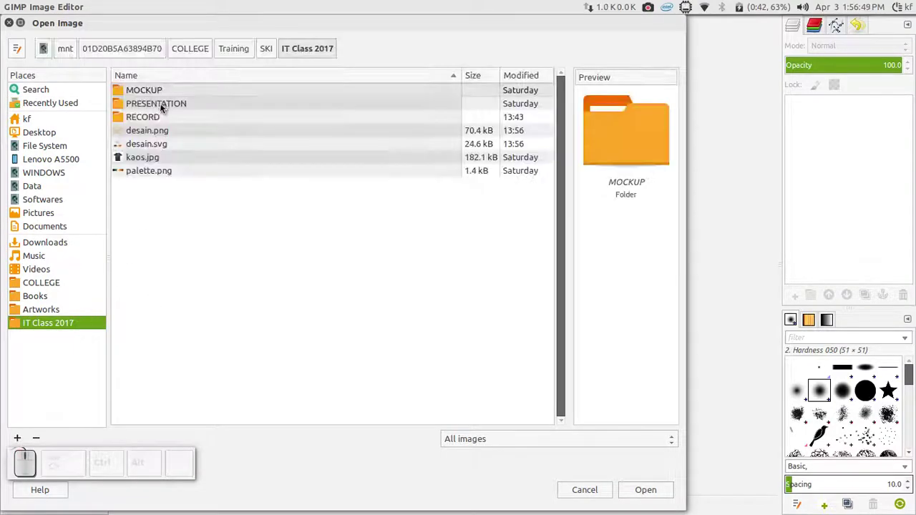
pyautogui.click(161, 93)
pyautogui.click(154, 146)
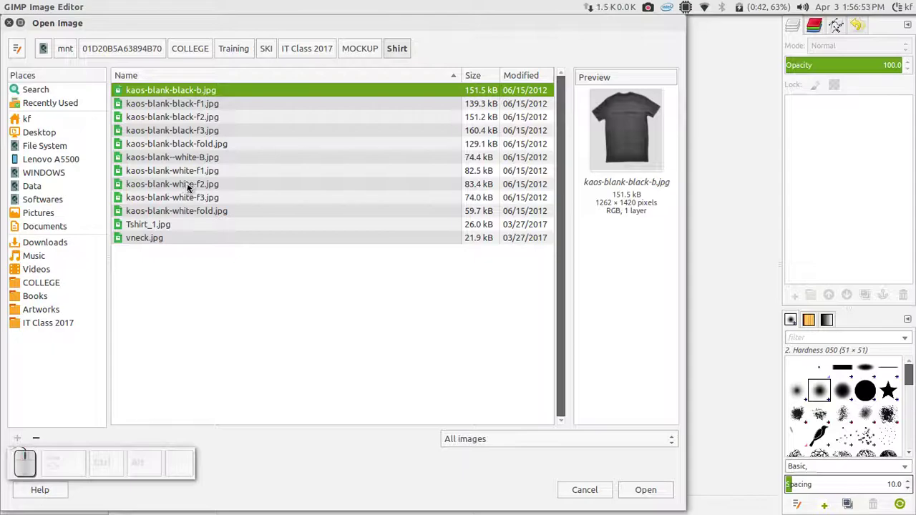
pyautogui.click(190, 191)
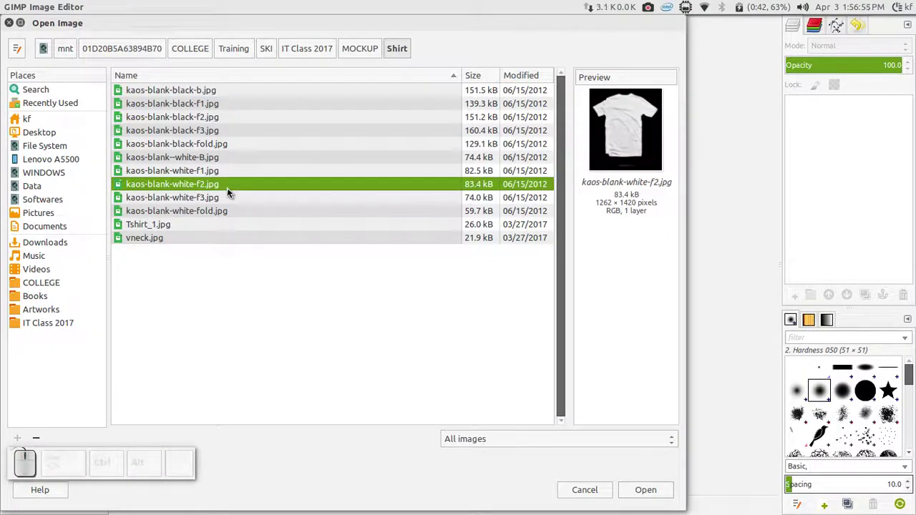
pyautogui.click(666, 493)
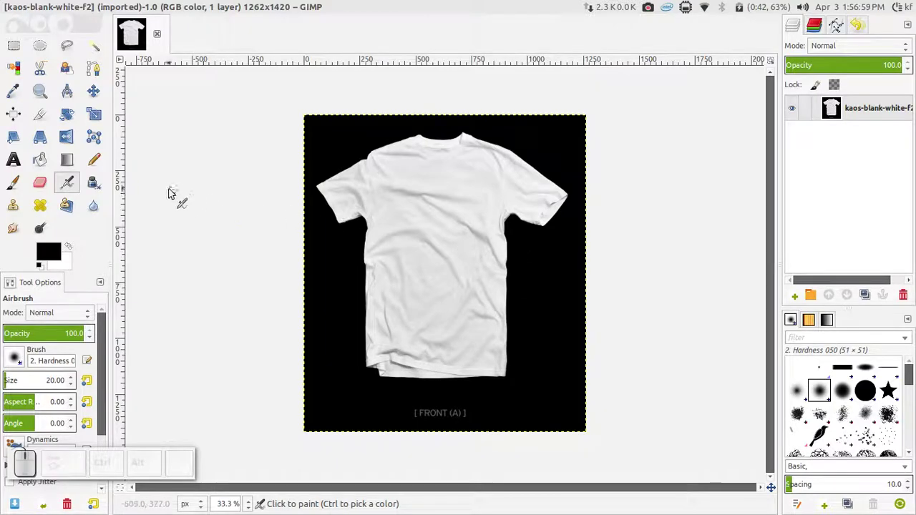
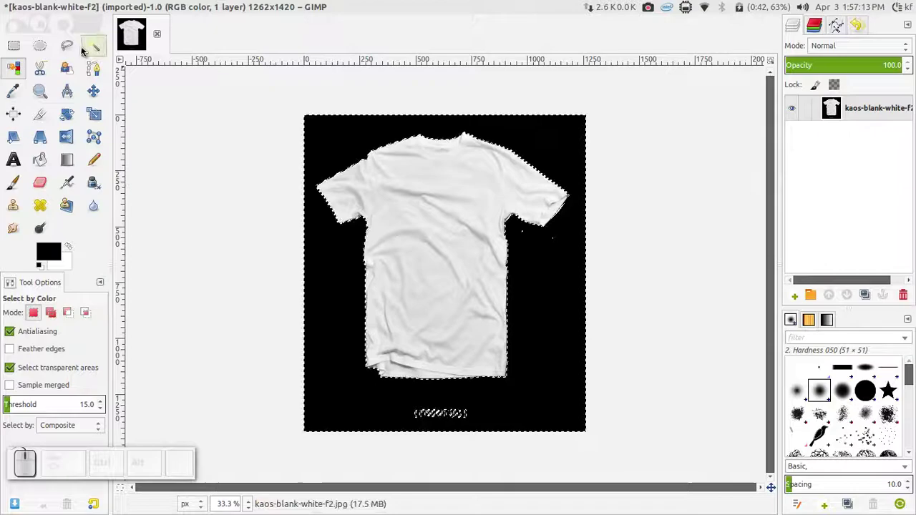
# - Outline the black background around the white t-shirt with the Free Select tool
pyautogui.click(80, 48)
pyautogui.click(441, 446)
pyautogui.scroll(3)
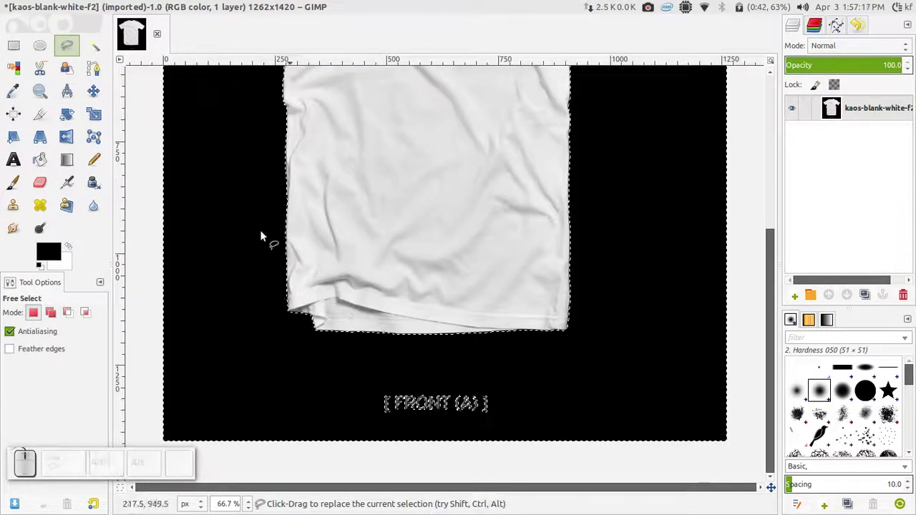
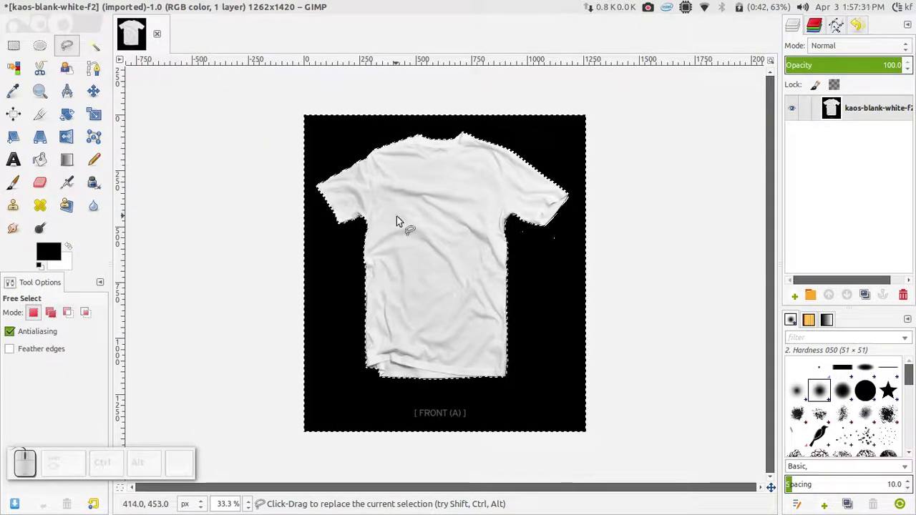
pyautogui.scroll(3)
pyautogui.scroll(-3)
pyautogui.scroll(-3)
# - Invert the selection so only the white t-shirt is selected
pyautogui.click(118, 4)
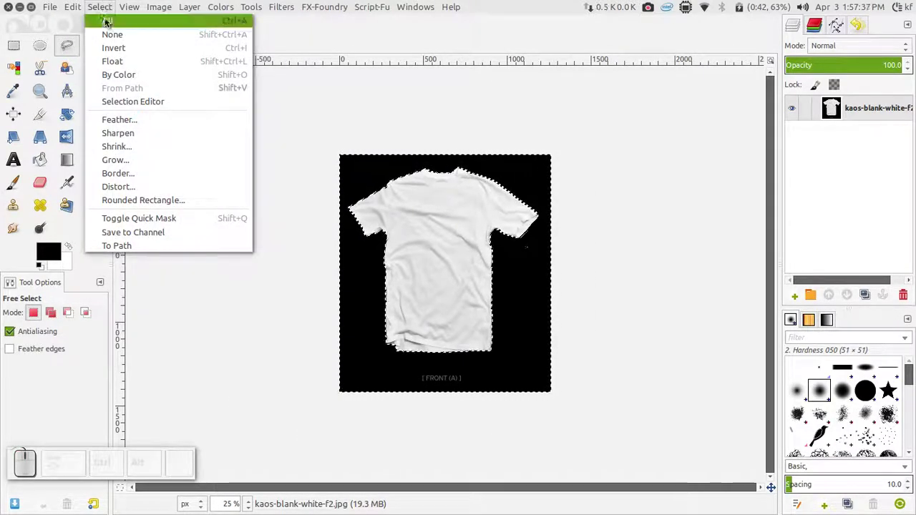
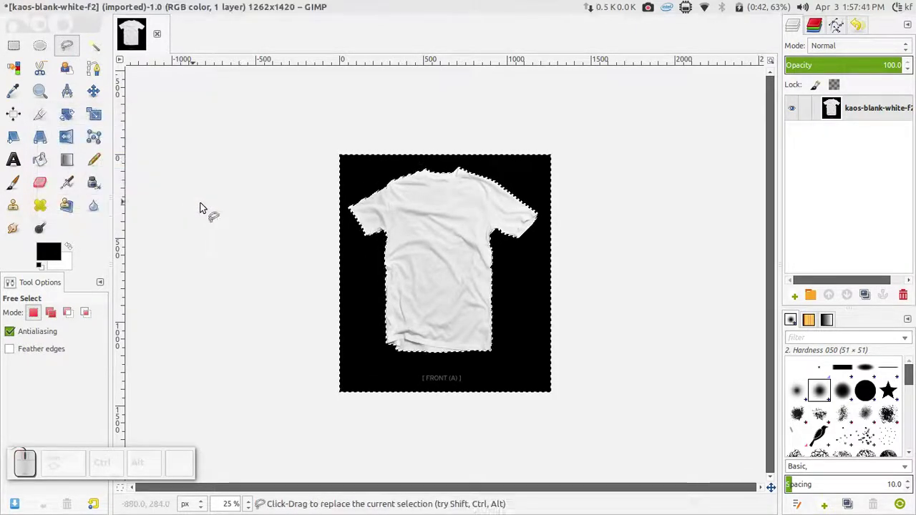
pyautogui.scroll(3)
pyautogui.scroll(-3)
pyautogui.scroll(3)
pyautogui.scroll(-3)
pyautogui.scroll(-3)
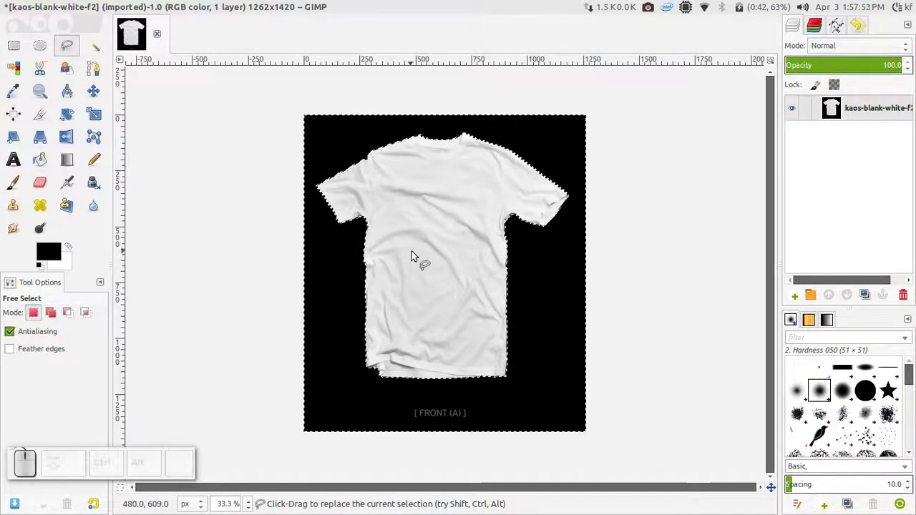
pyautogui.click(105, 4)
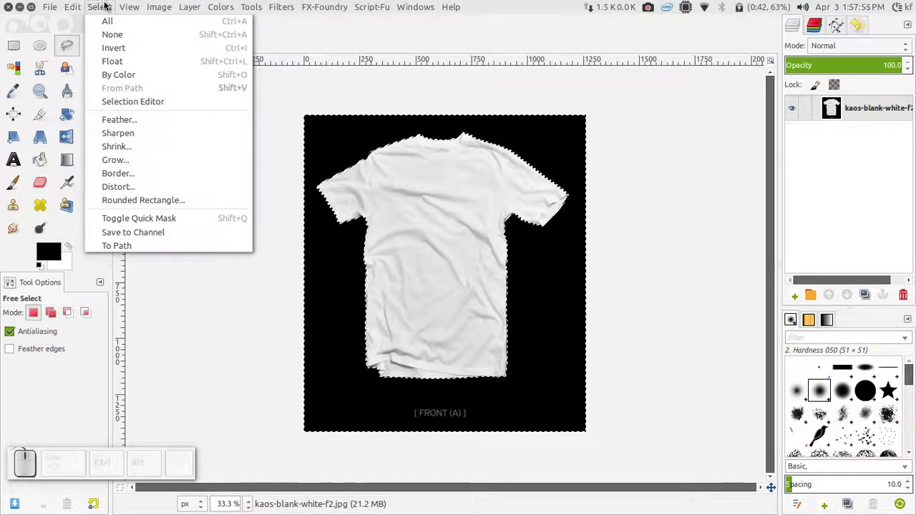
pyautogui.click(120, 48)
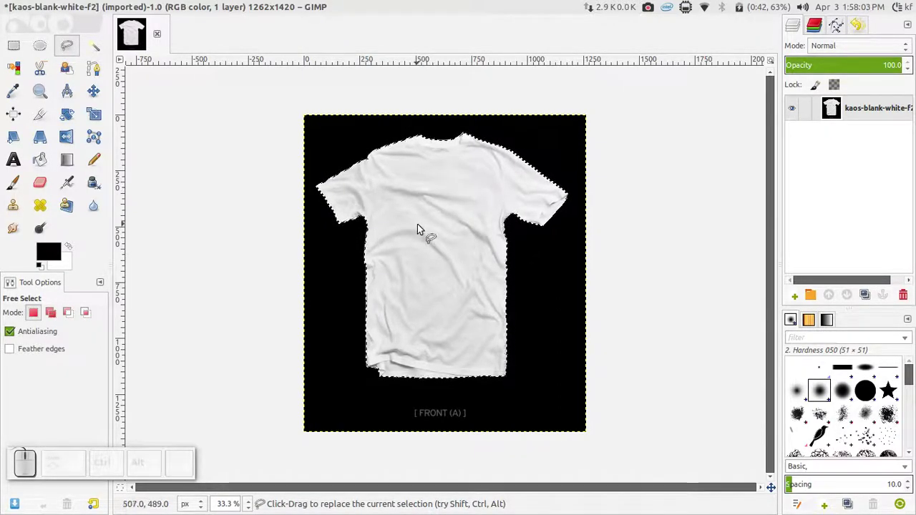
# - Copy-paste the shirt to a new layer and delete the original black-background layer
pyautogui.press('ctrl+c')
pyautogui.press('ctrl+v')
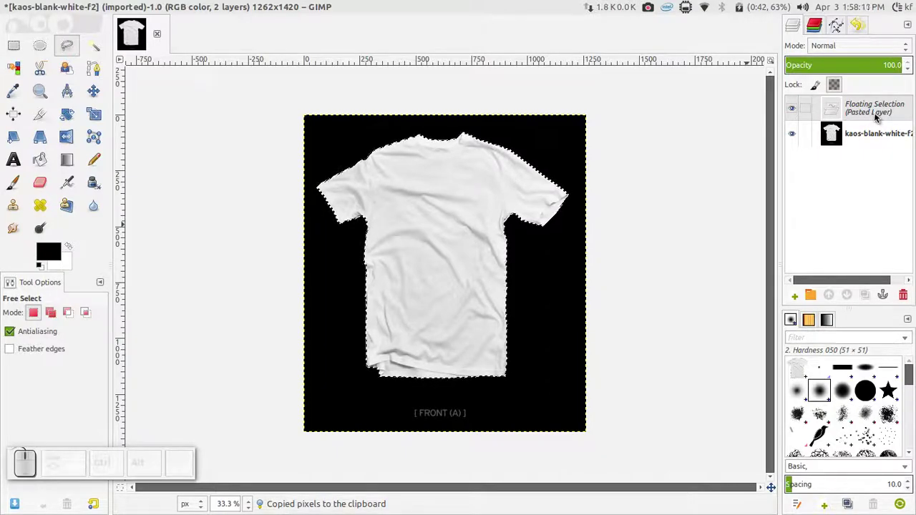
pyautogui.rightClick(877, 116)
pyautogui.click(824, 148)
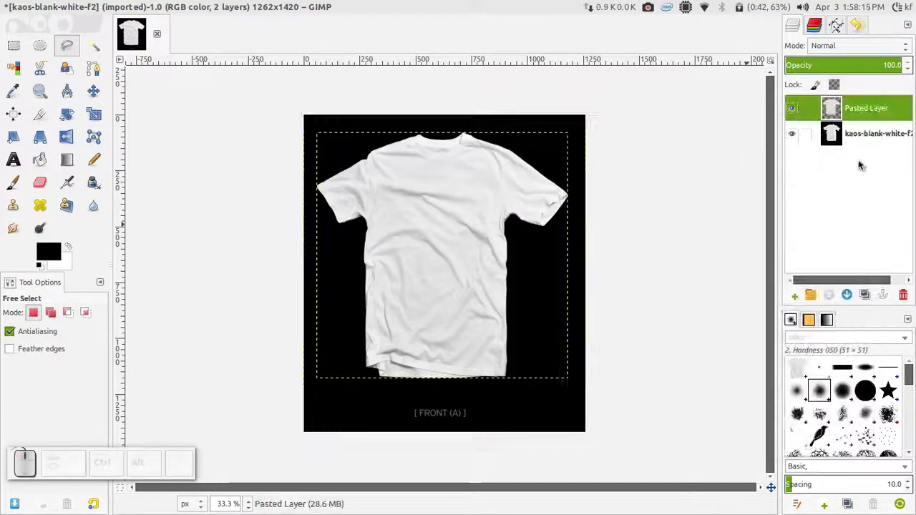
pyautogui.click(862, 142)
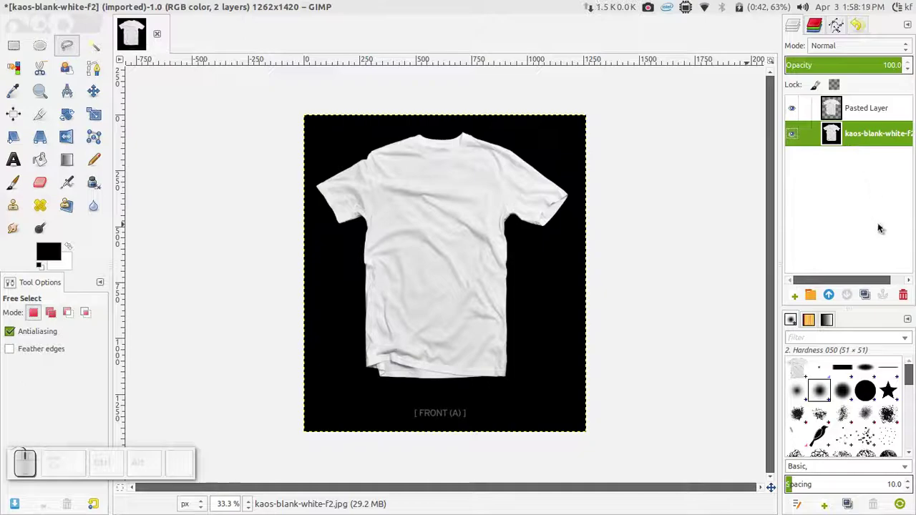
pyautogui.click(900, 294)
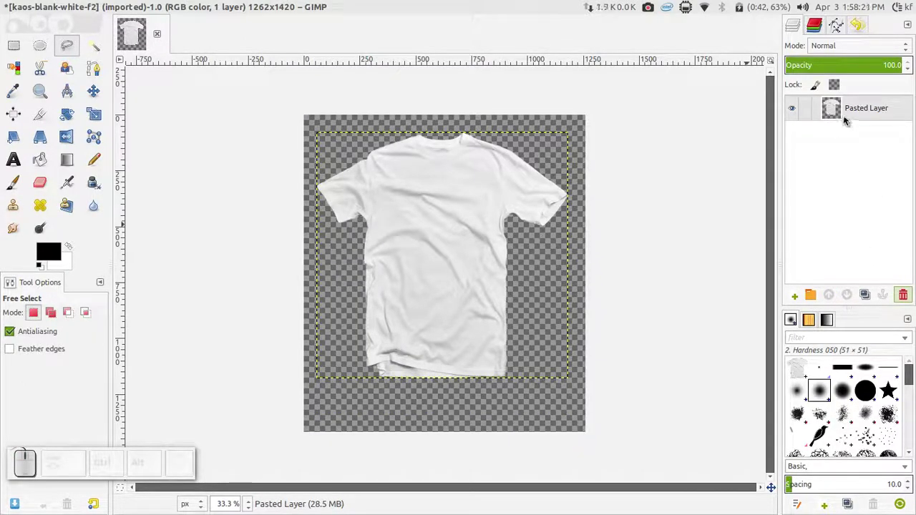
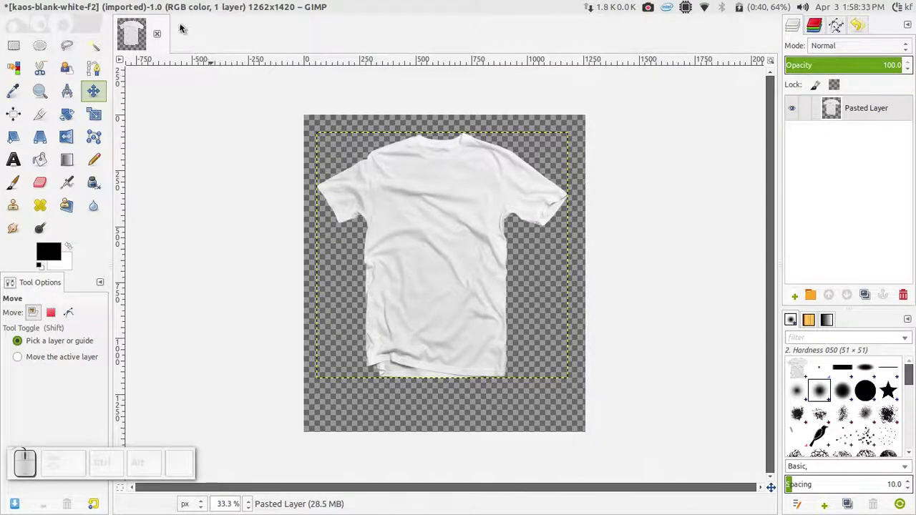
# - Resize the canvas to a 1420 × 1420 square via Canvas Size
pyautogui.click(165, 3)
pyautogui.click(184, 64)
pyautogui.click(413, 158)
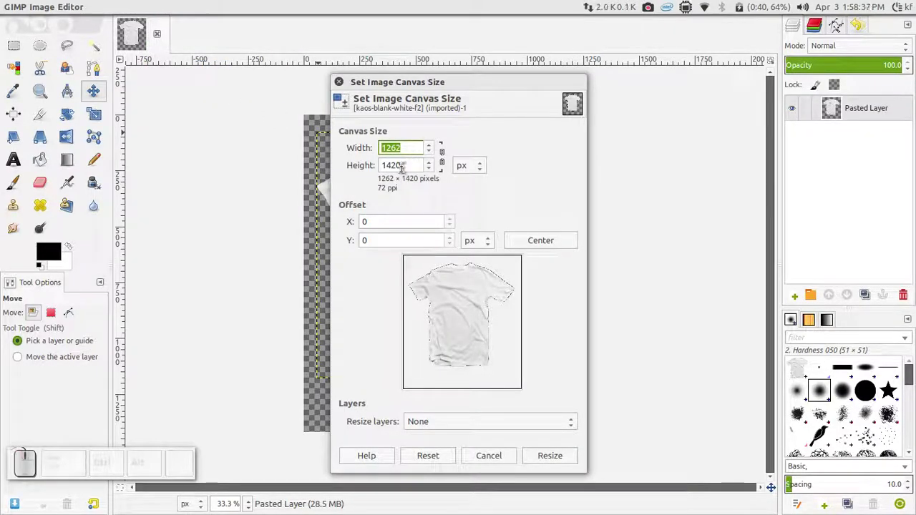
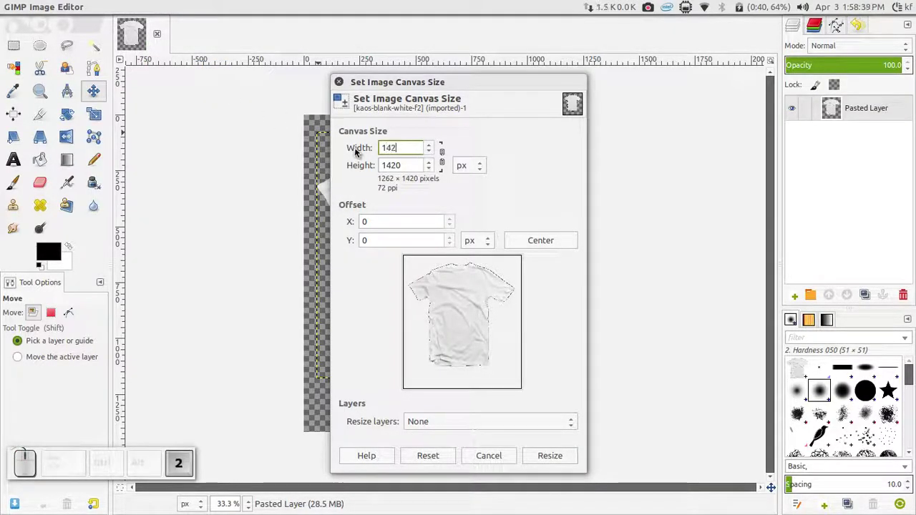
pyautogui.press('0')
pyautogui.click(556, 461)
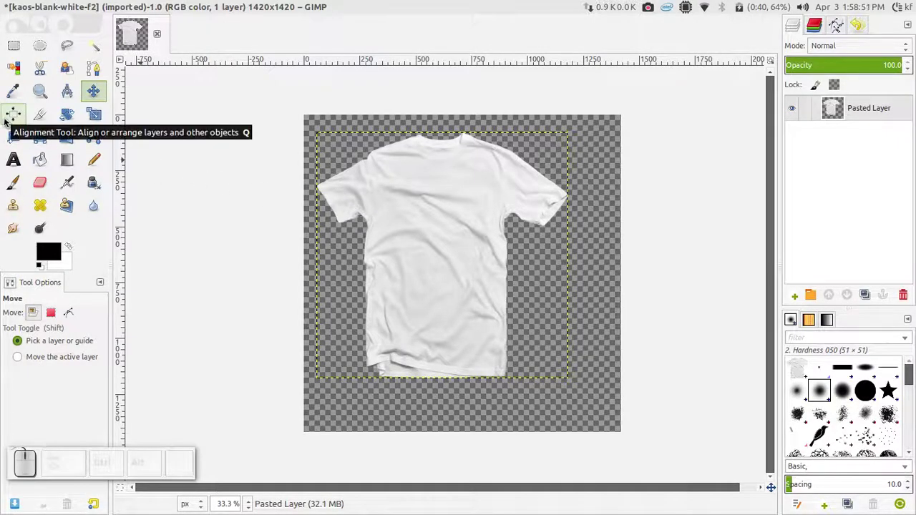
# - Center the shirt layer horizontally and vertically relative to the image with the Alignment tool
pyautogui.click(6, 121)
pyautogui.click(463, 228)
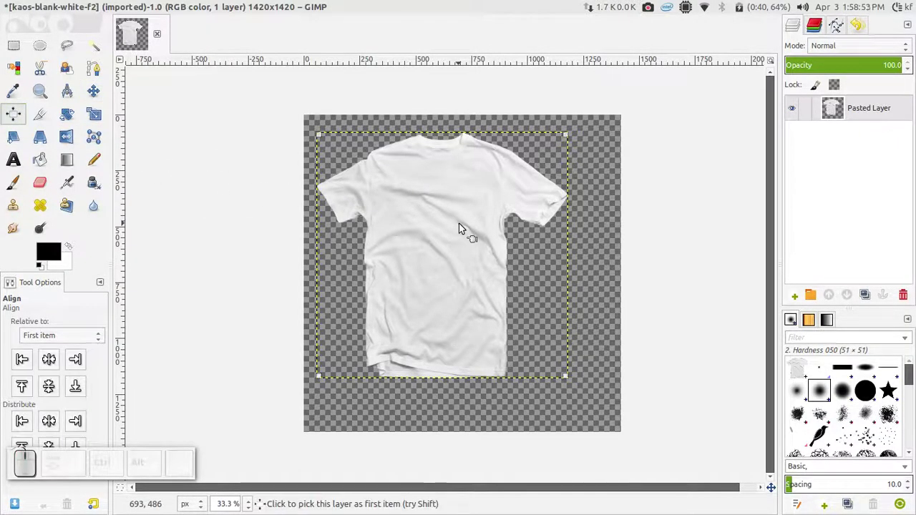
pyautogui.moveTo(75, 335); pyautogui.dragTo(69, 358)
pyautogui.click(54, 364)
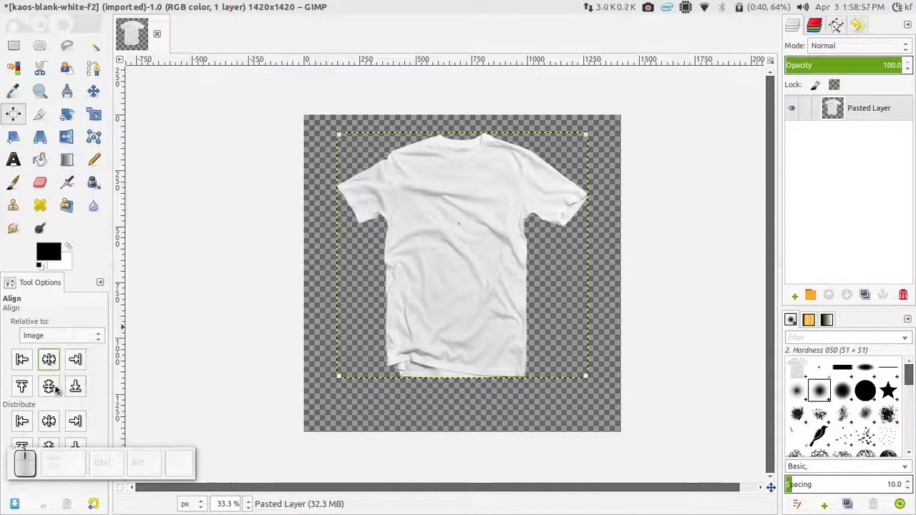
pyautogui.click(58, 383)
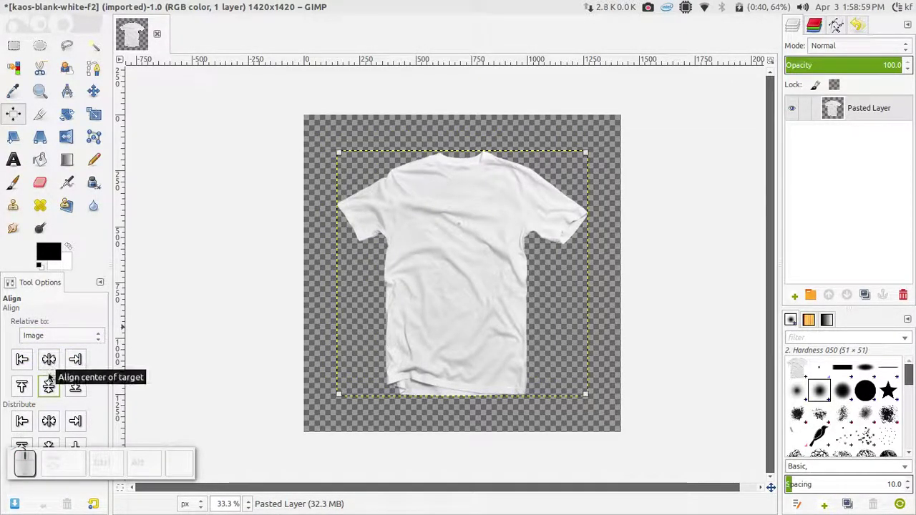
pyautogui.click(91, 86)
pyautogui.click(197, 194)
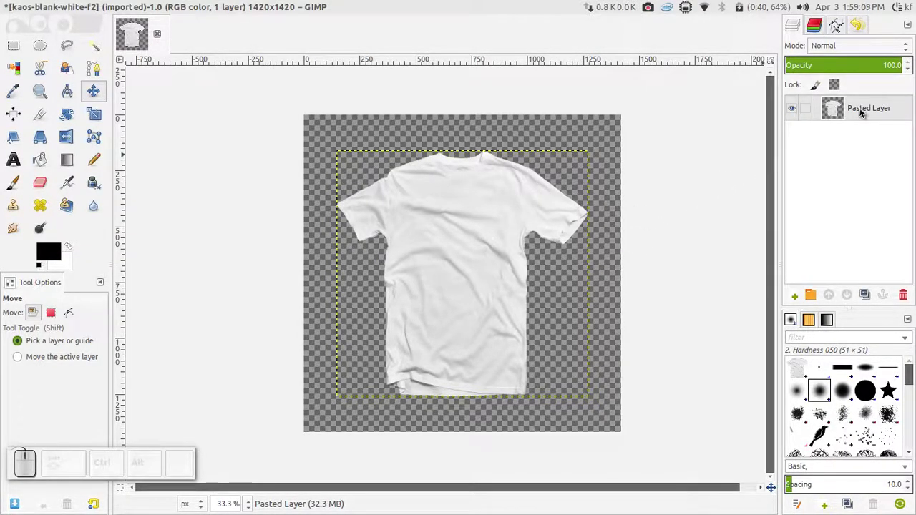
# - Duplicate the shirt layer and rename the copy 'biru'
pyautogui.rightClick(862, 113)
pyautogui.click(891, 136)
pyautogui.rightClick(892, 114)
pyautogui.click(829, 191)
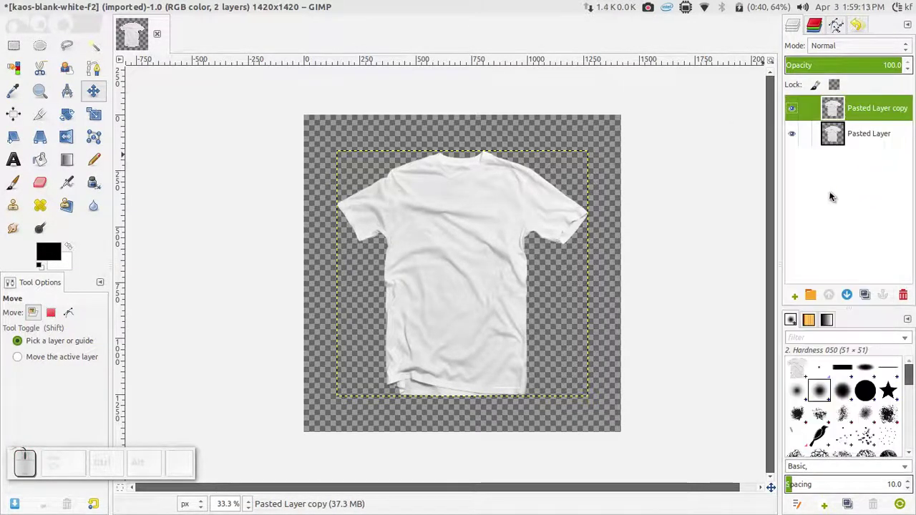
pyautogui.click(868, 117)
pyautogui.doubleClick(870, 116)
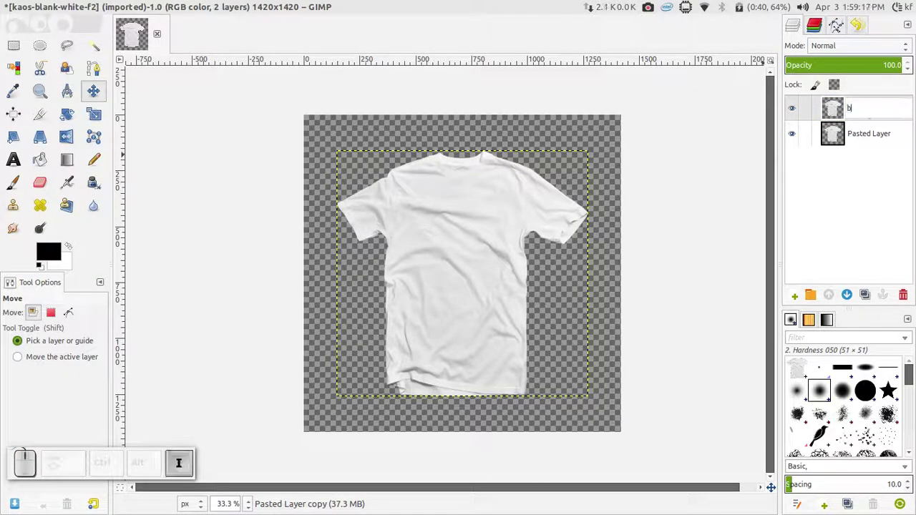
pyautogui.press('Return')
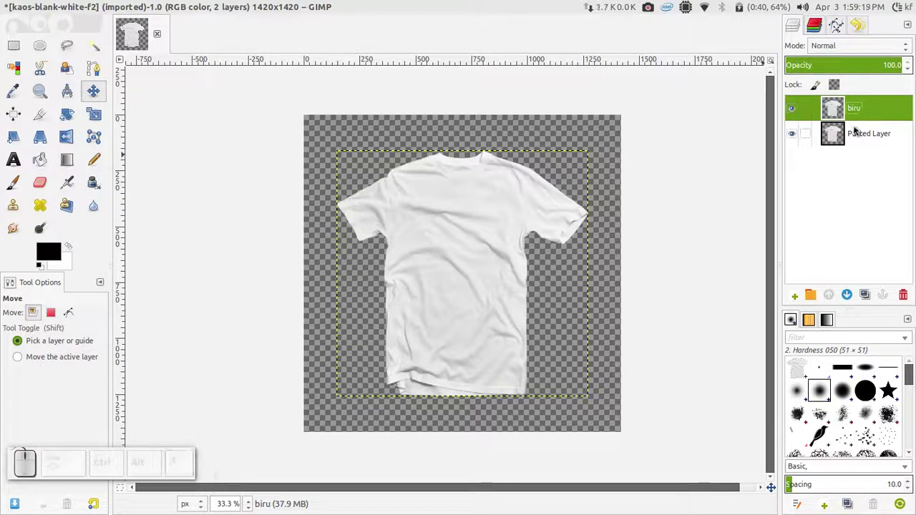
# - Rename the original shirt layer 'putih'
pyautogui.click(859, 131)
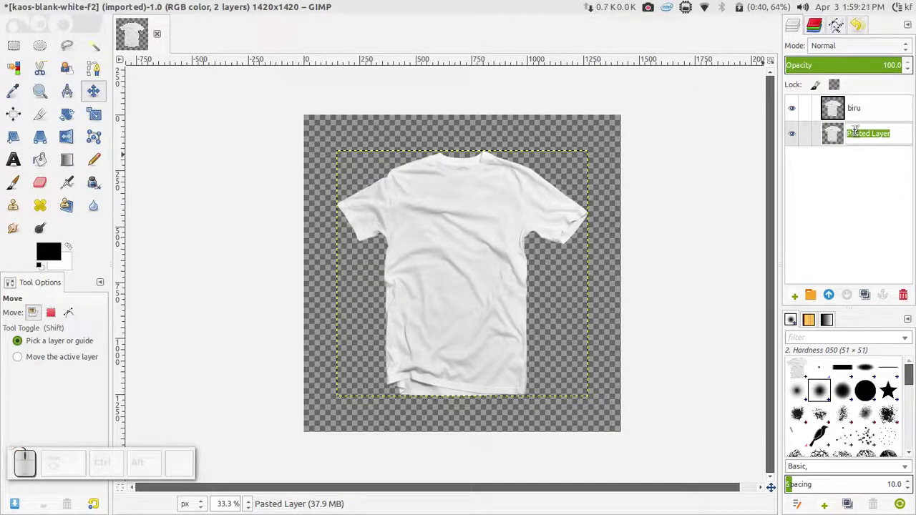
pyautogui.press('p')
pyautogui.press('t')
pyautogui.press('BackSpace')
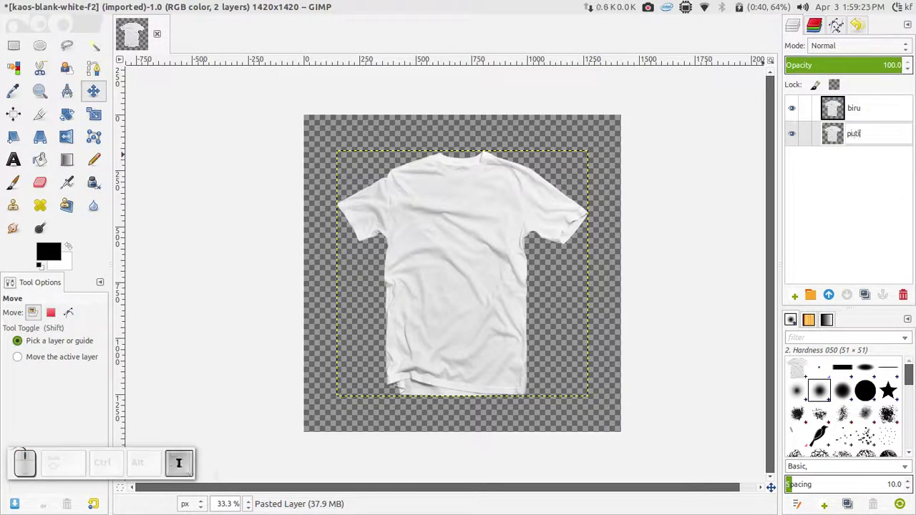
pyautogui.press('Return')
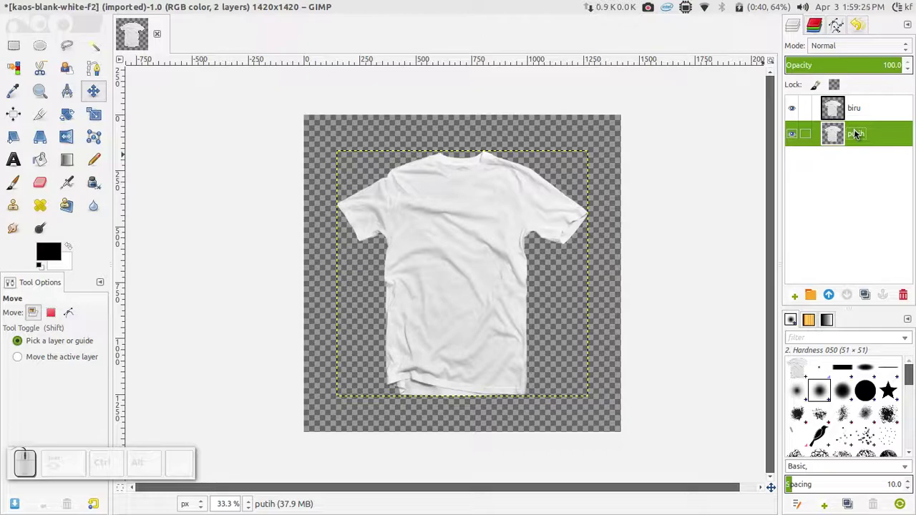
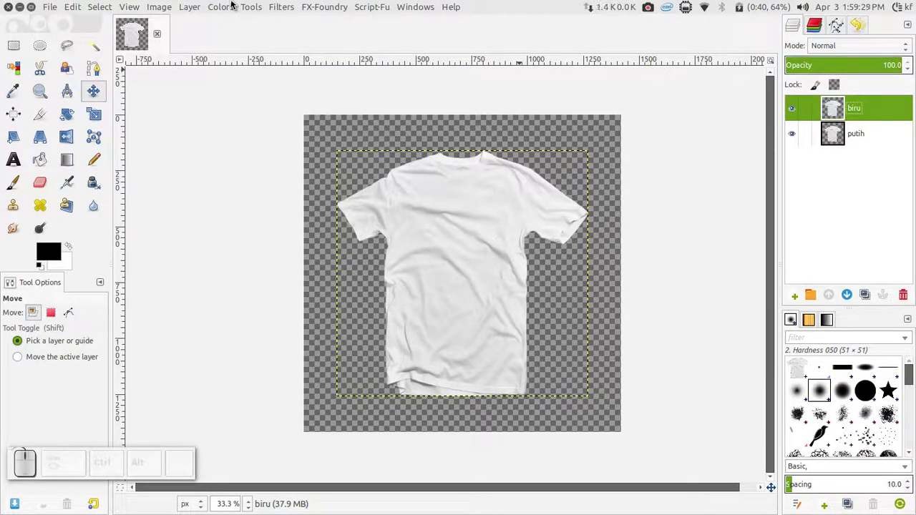
# - Colorize the biru layer dark navy by adjusting Hue, Saturation and Lightness, then apply
pyautogui.click(233, 4)
pyautogui.click(233, 57)
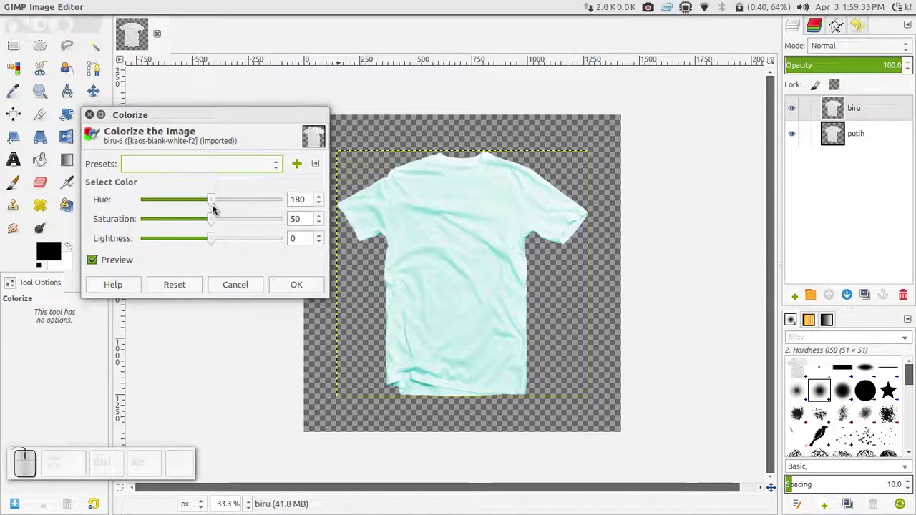
pyautogui.moveTo(215, 209); pyautogui.dragTo(240, 224)
pyautogui.moveTo(216, 242); pyautogui.dragTo(239, 215)
pyautogui.moveTo(244, 201); pyautogui.dragTo(232, 211)
pyautogui.click(289, 286)
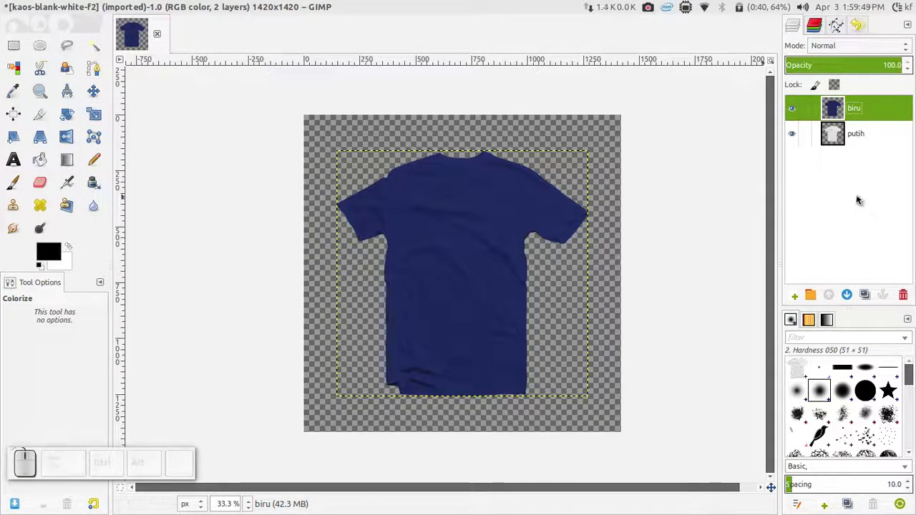
# - Open desain.png from the IT Class 2017 folder and bring its design into the mockup
pyautogui.click(57, 6)
pyautogui.click(56, 57)
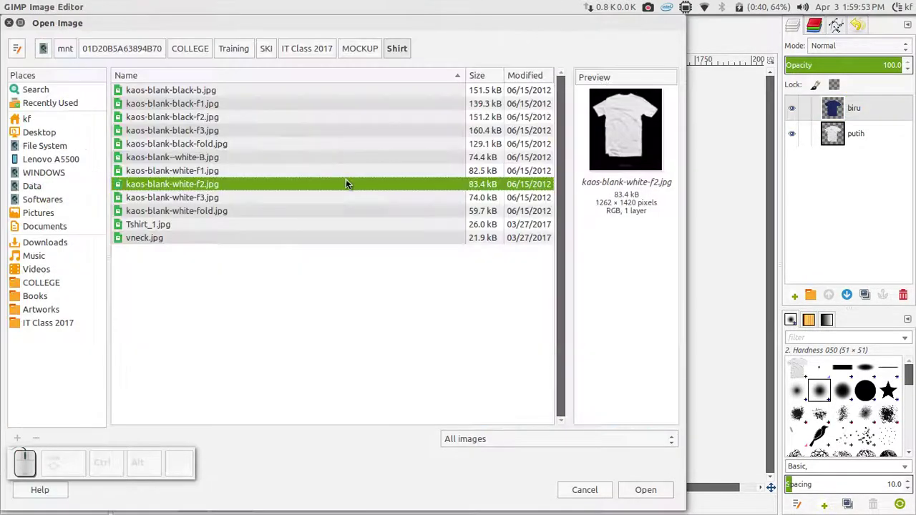
pyautogui.click(331, 44)
pyautogui.click(165, 135)
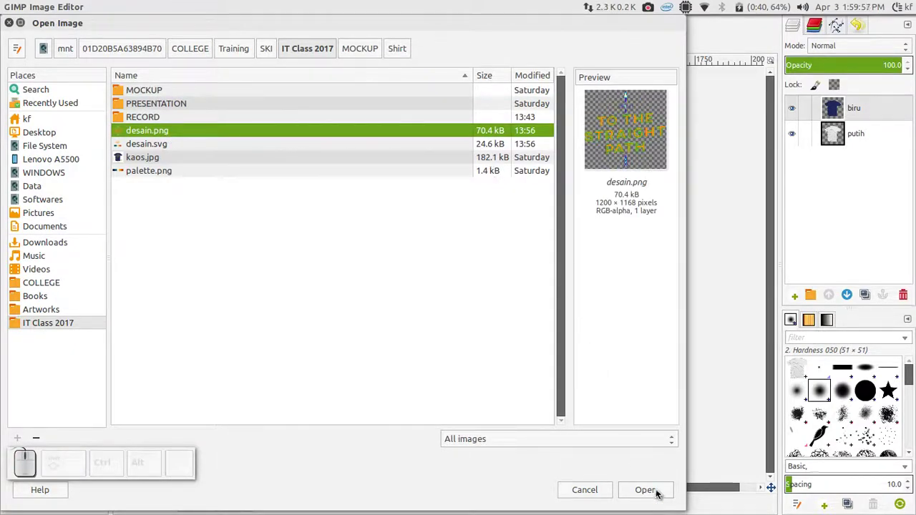
pyautogui.click(660, 492)
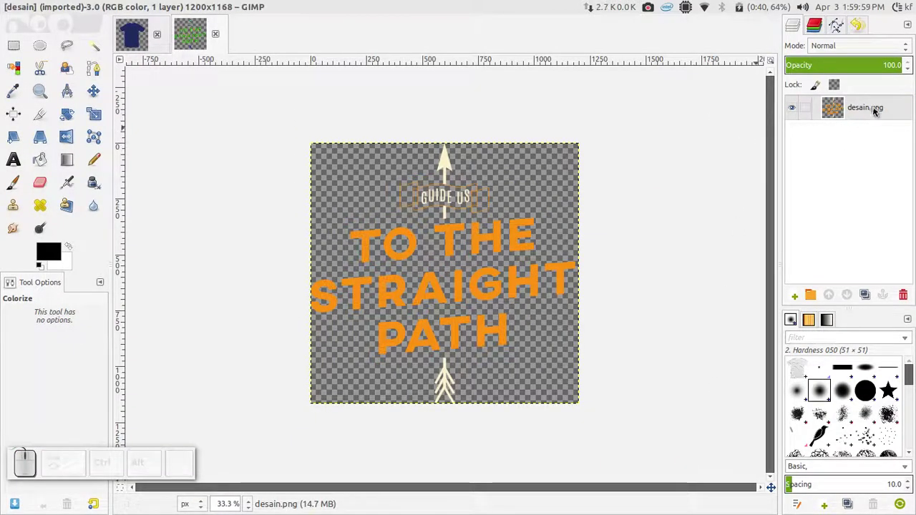
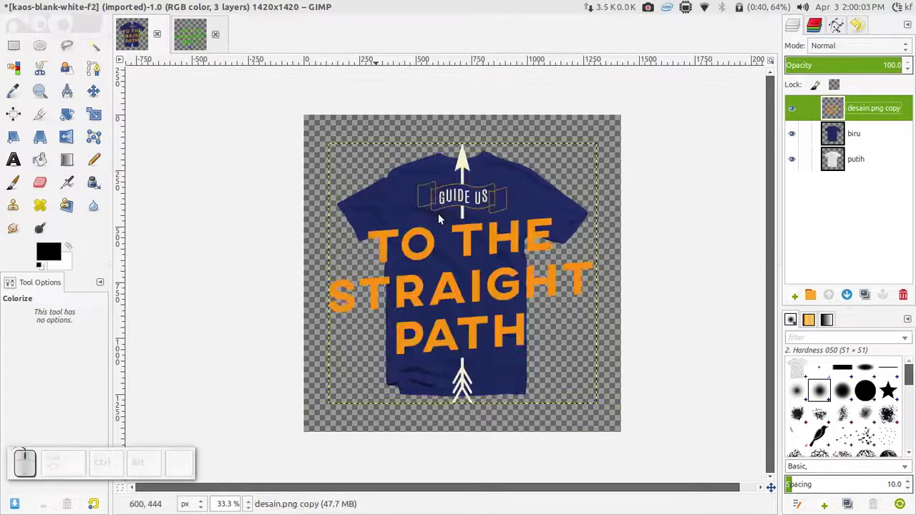
pyautogui.click(182, 42)
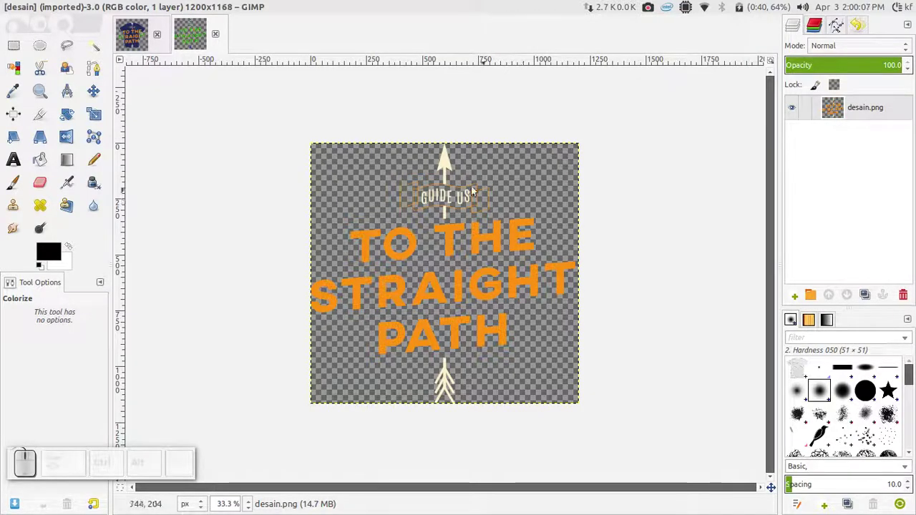
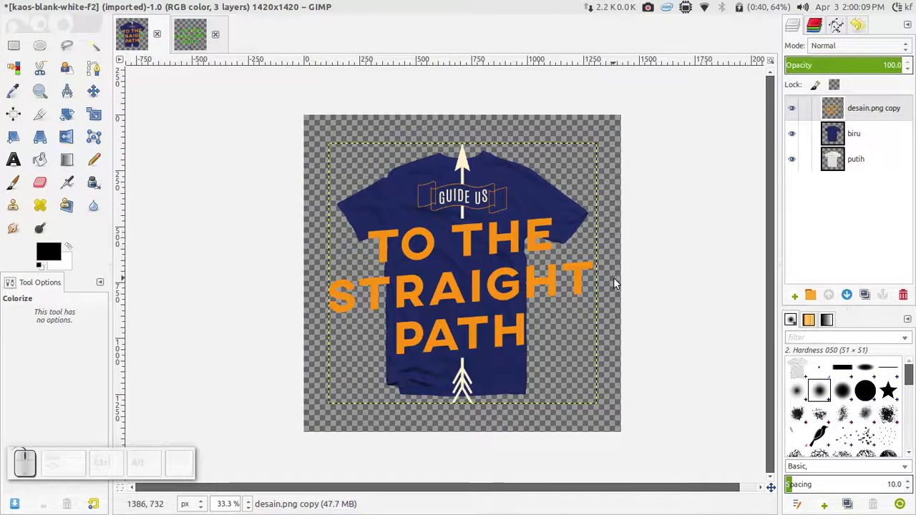
# - Start scaling the desain.png copy layer (1200 × 1168) down from its corner
pyautogui.click(97, 95)
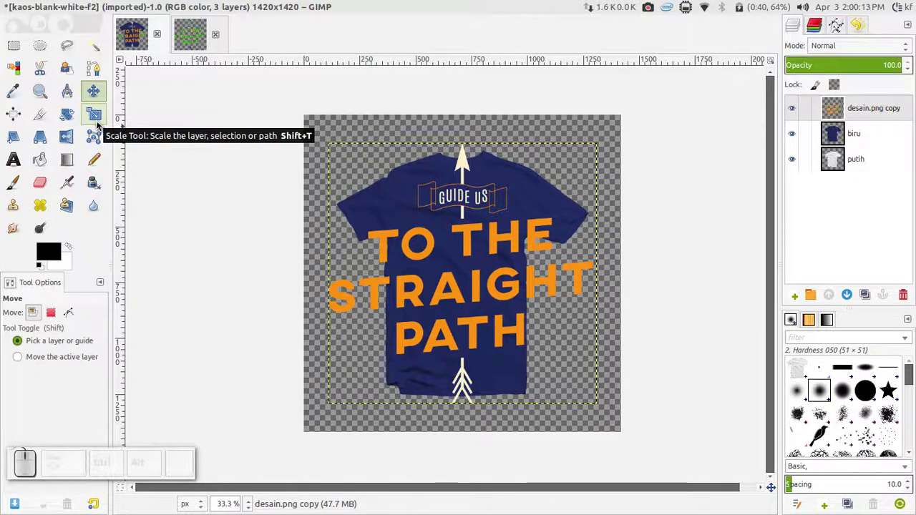
pyautogui.click(98, 126)
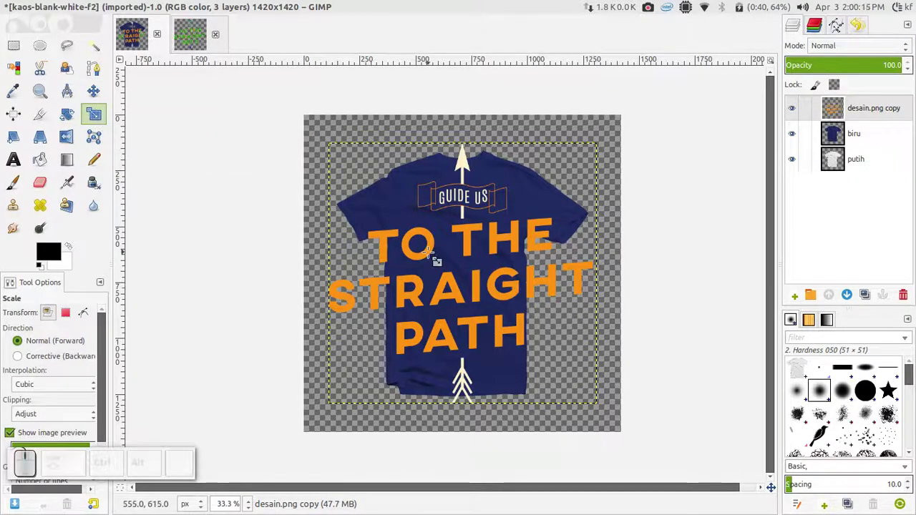
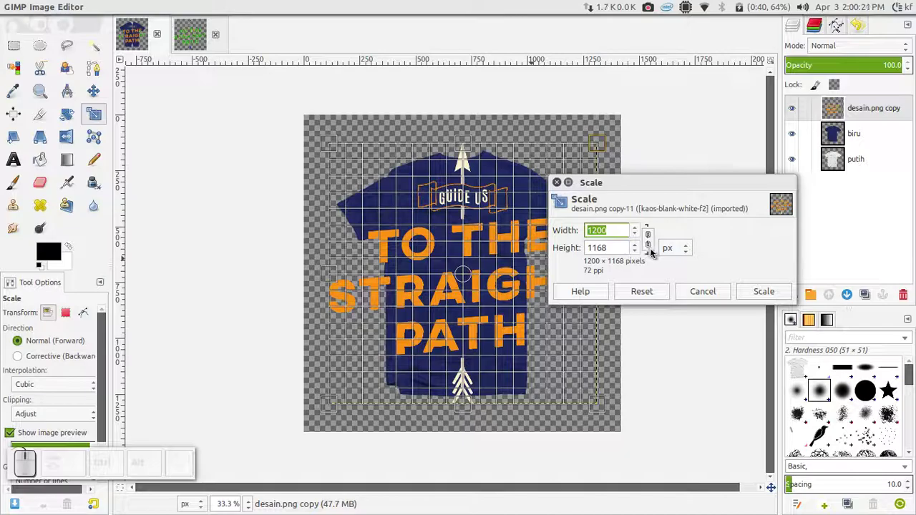
pyautogui.click(652, 252)
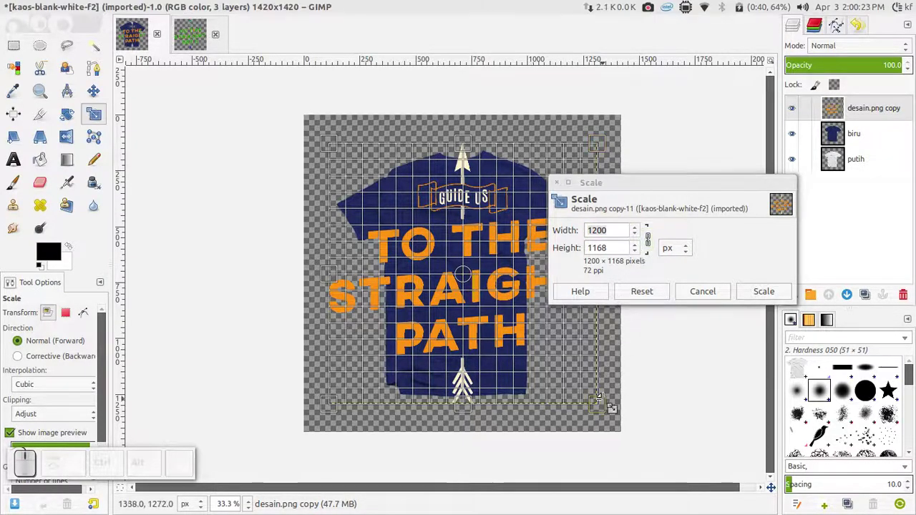
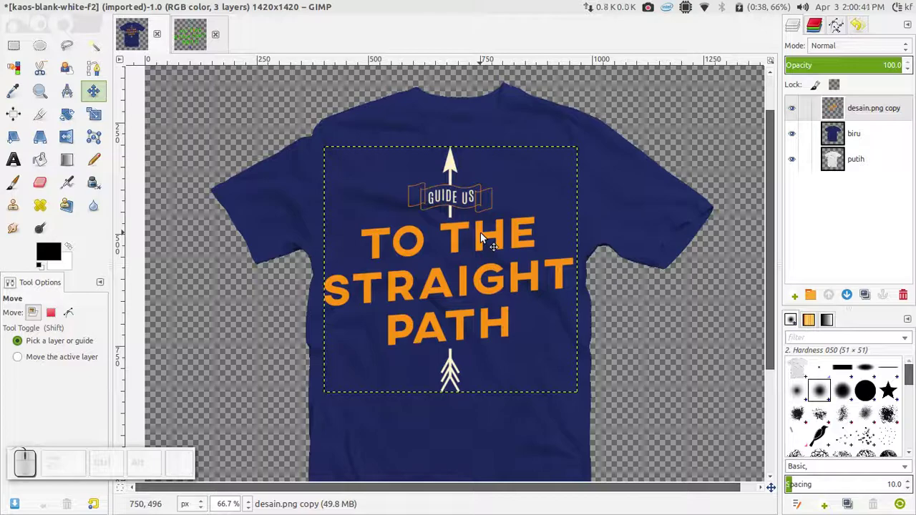
# - Set the Move tool to 'Move the active layer' only
pyautogui.click(103, 88)
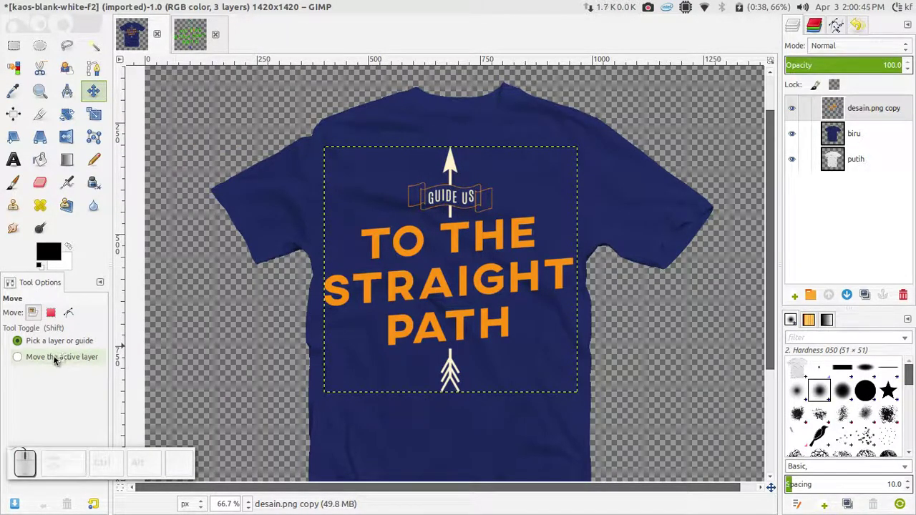
pyautogui.click(57, 360)
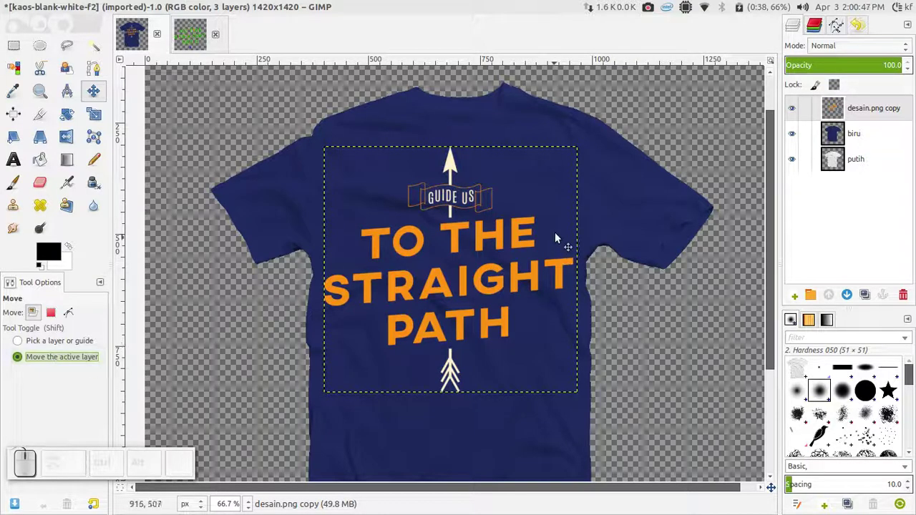
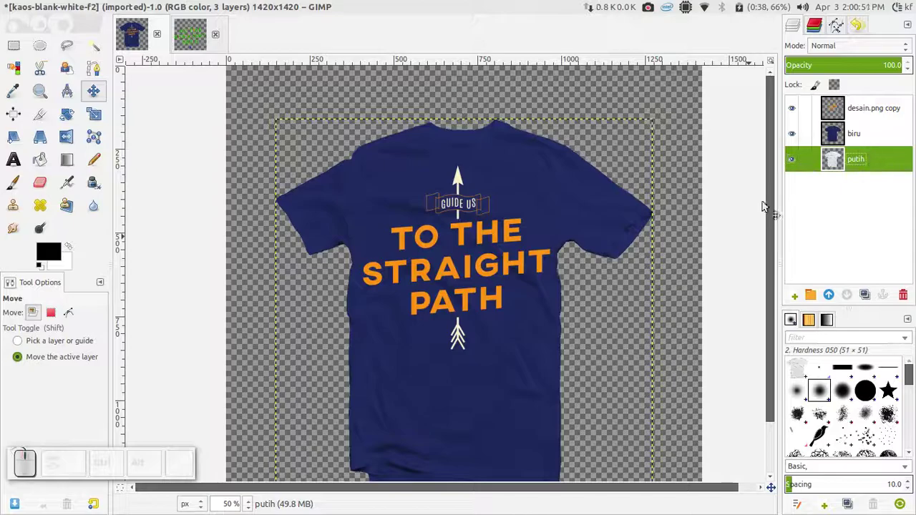
pyautogui.scroll(3)
pyautogui.scroll(-3)
pyautogui.scroll(3)
pyautogui.scroll(-3)
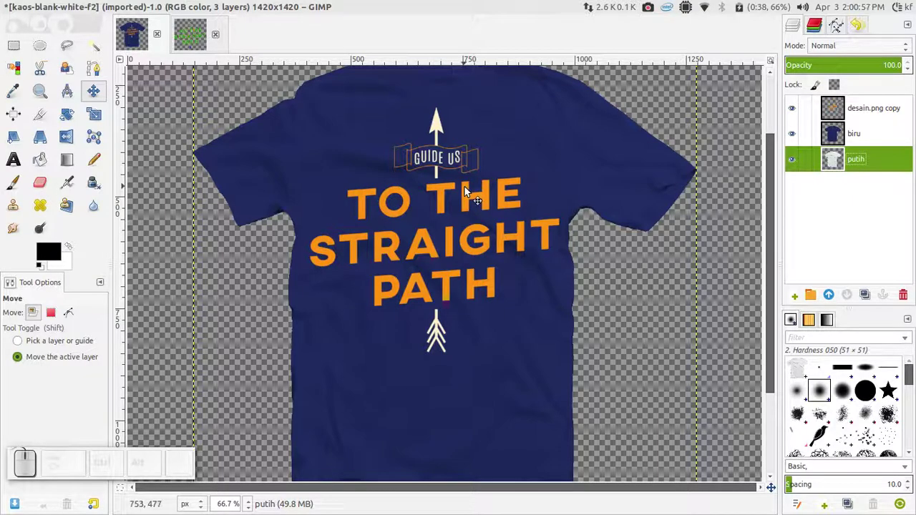
pyautogui.scroll(3)
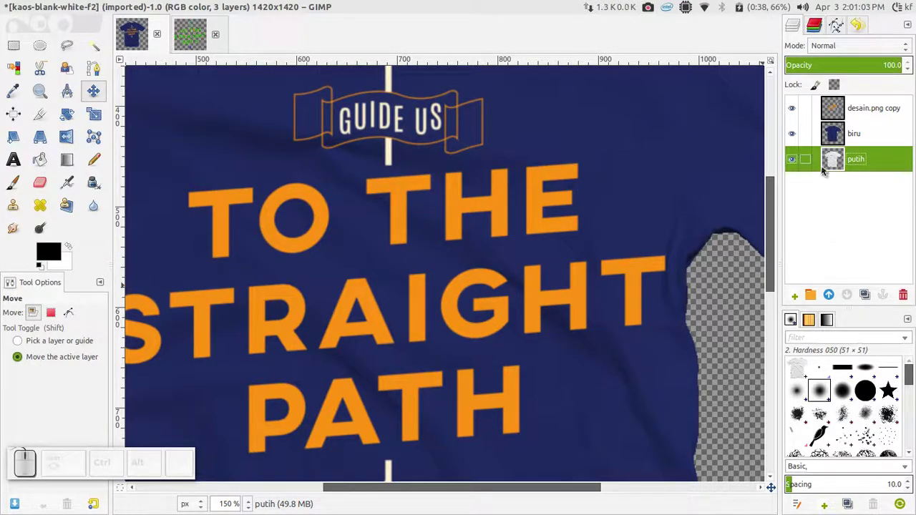
# - Move the putih layer to the top and set its blend mode to Multiply
pyautogui.click(875, 164)
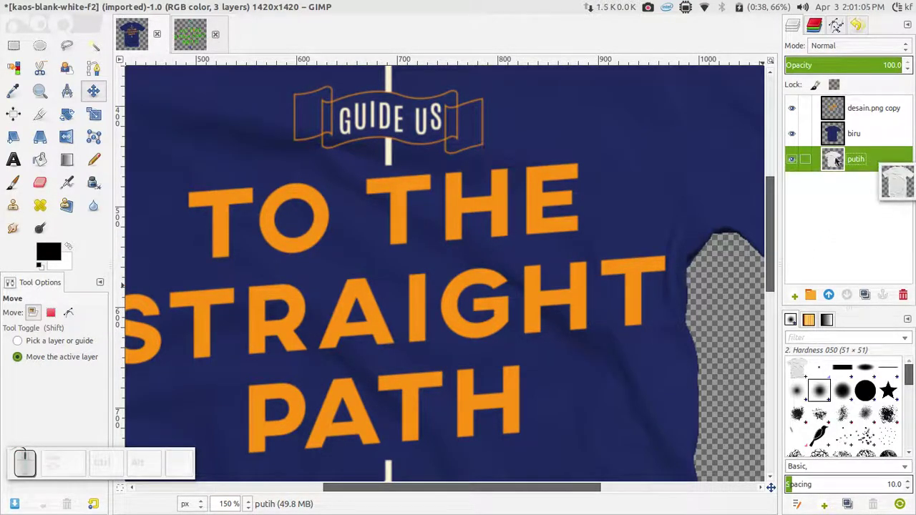
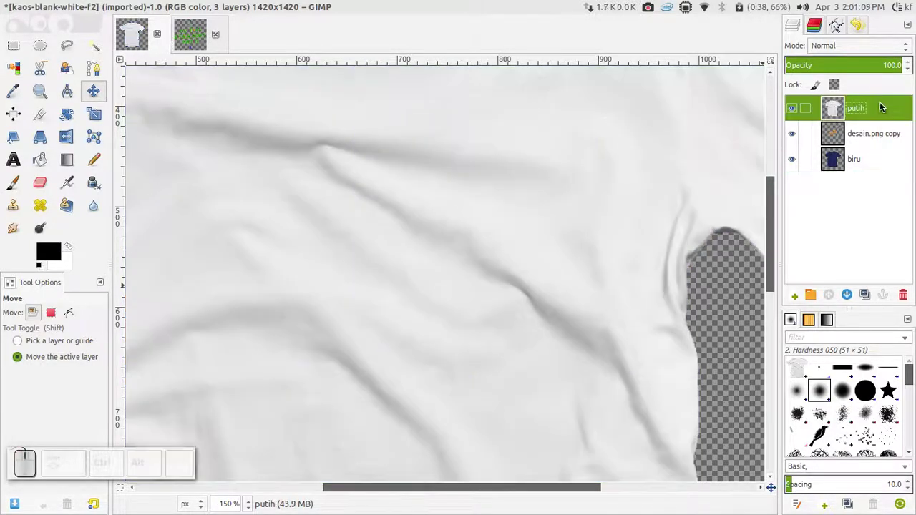
pyautogui.scroll(-3)
pyautogui.scroll(3)
pyautogui.click(841, 46)
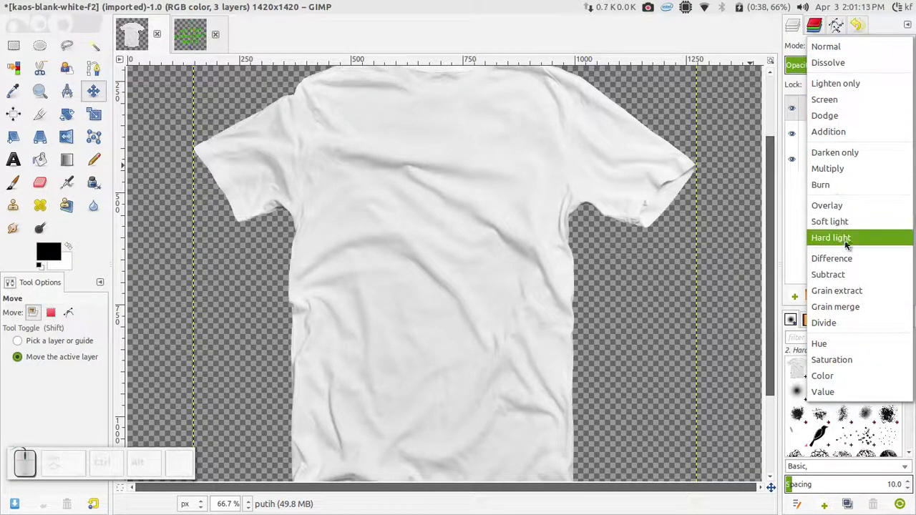
pyautogui.click(851, 178)
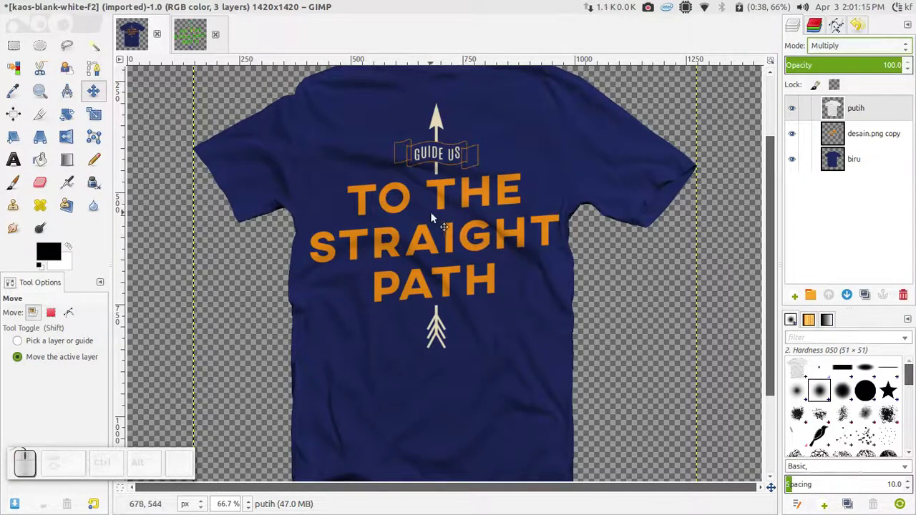
pyautogui.scroll(-3)
pyautogui.scroll(3)
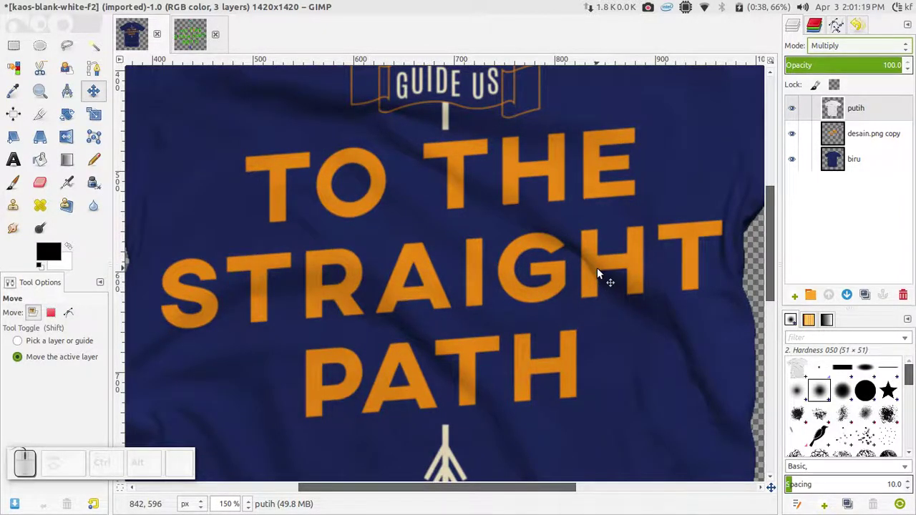
pyautogui.scroll(-3)
pyautogui.scroll(-3)
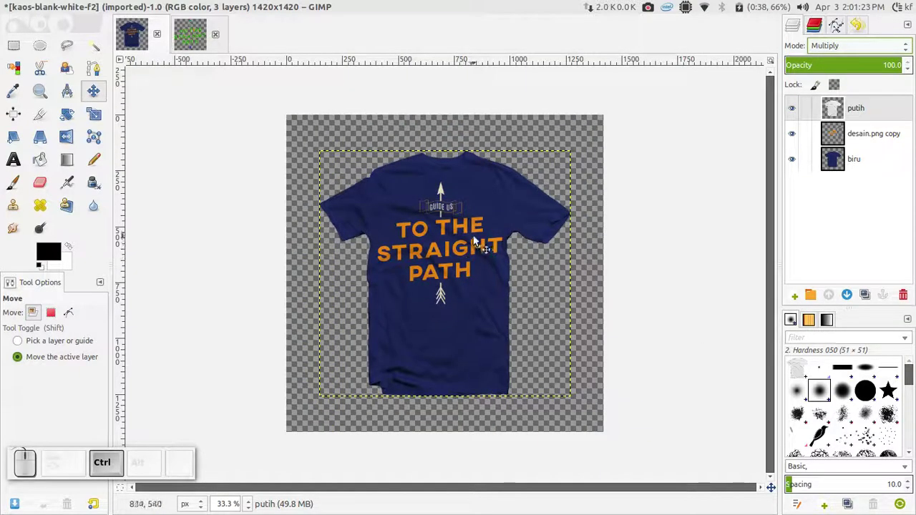
# - Add a white-filled new layer and drag it to the bottom of the layer stack as background
pyautogui.click(848, 161)
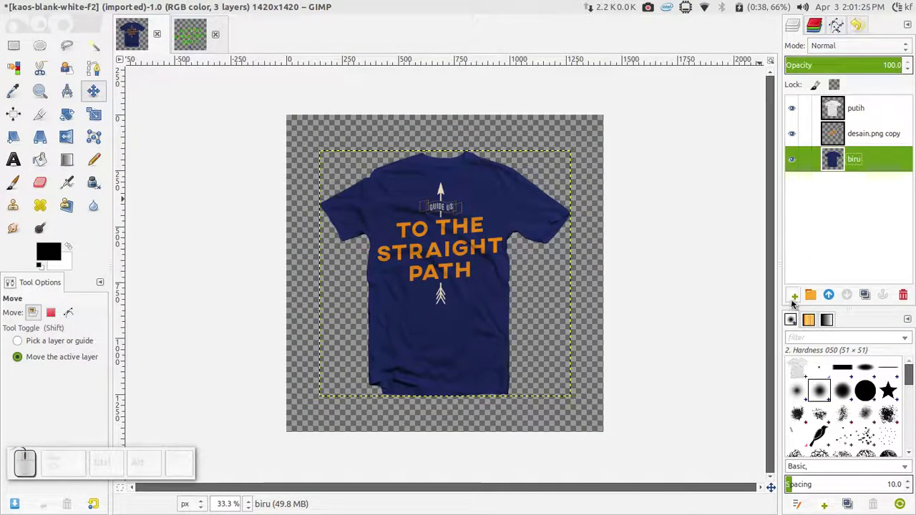
pyautogui.click(793, 303)
pyautogui.click(747, 360)
pyautogui.click(834, 407)
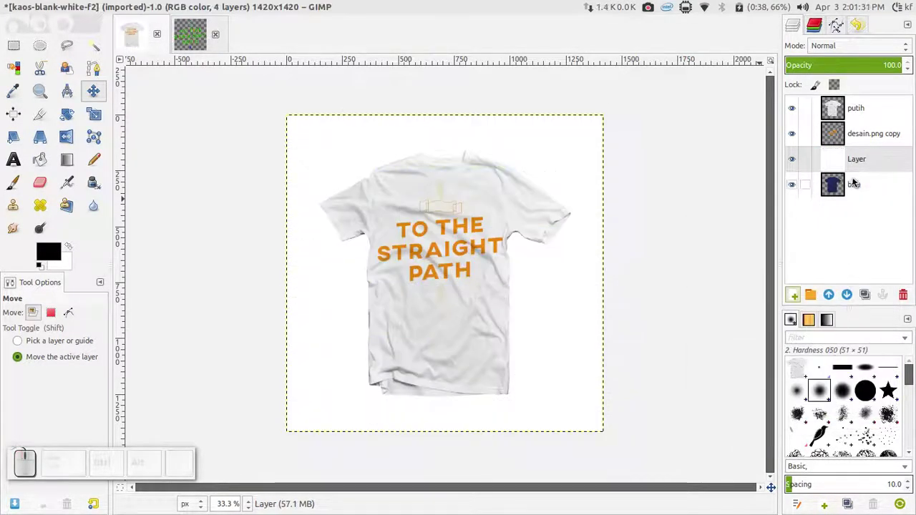
pyautogui.moveTo(855, 166); pyautogui.dragTo(848, 190)
pyautogui.moveTo(864, 167); pyautogui.dragTo(857, 194)
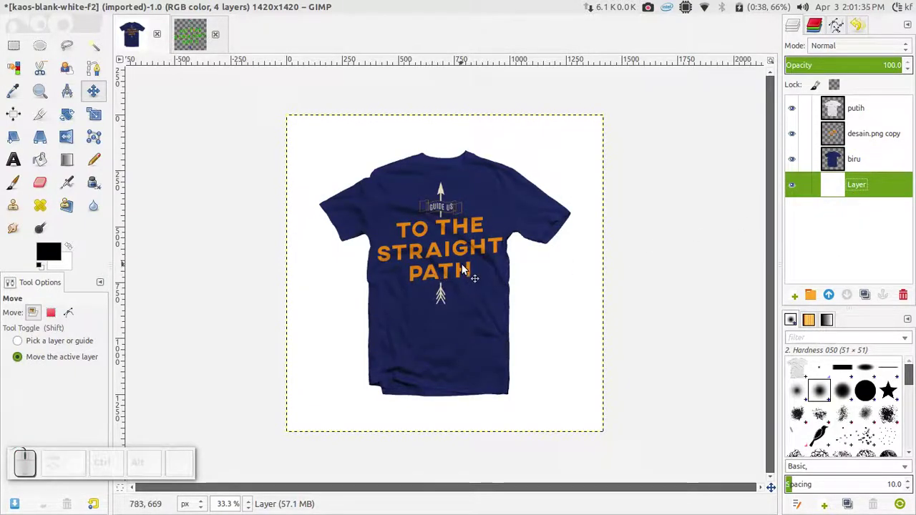
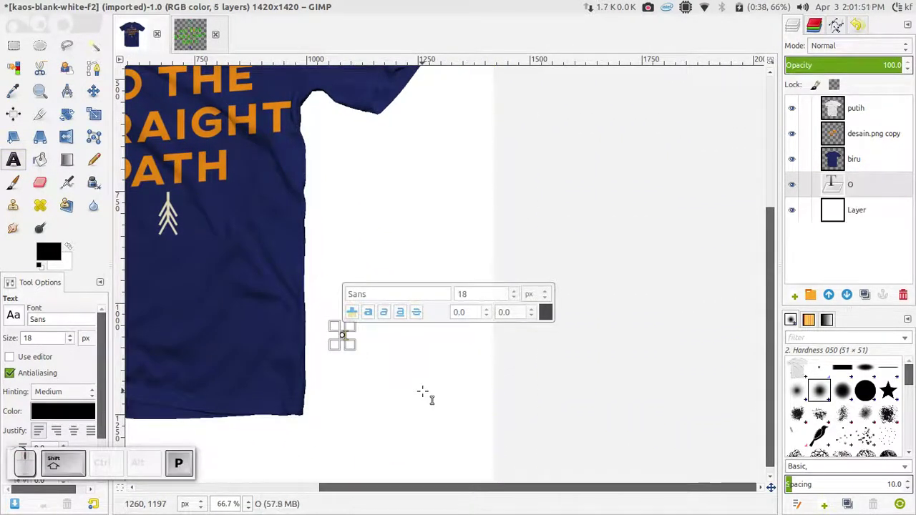
# - Lay out OPEN / PRE-ORDER / 80K on three lines in AXIS Ultra-Bold at 60 px
pyautogui.press('shift+Return')
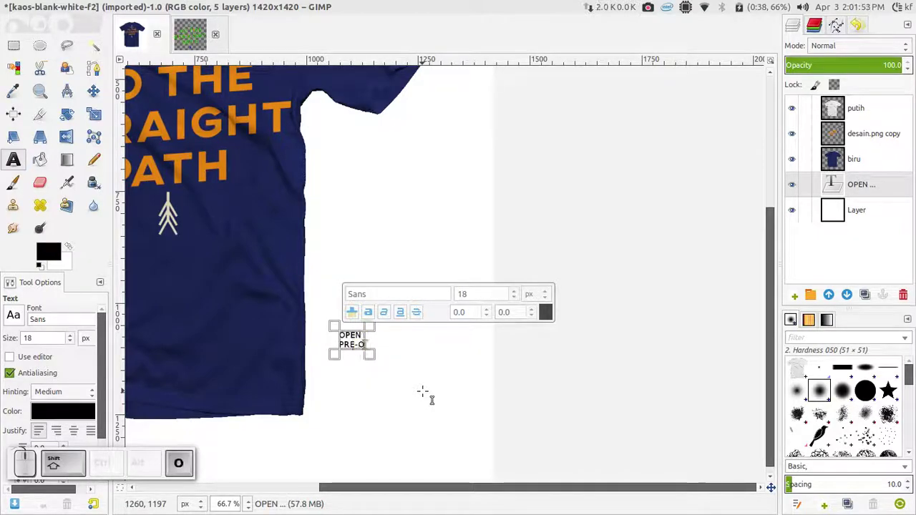
pyautogui.press('shift+Return')
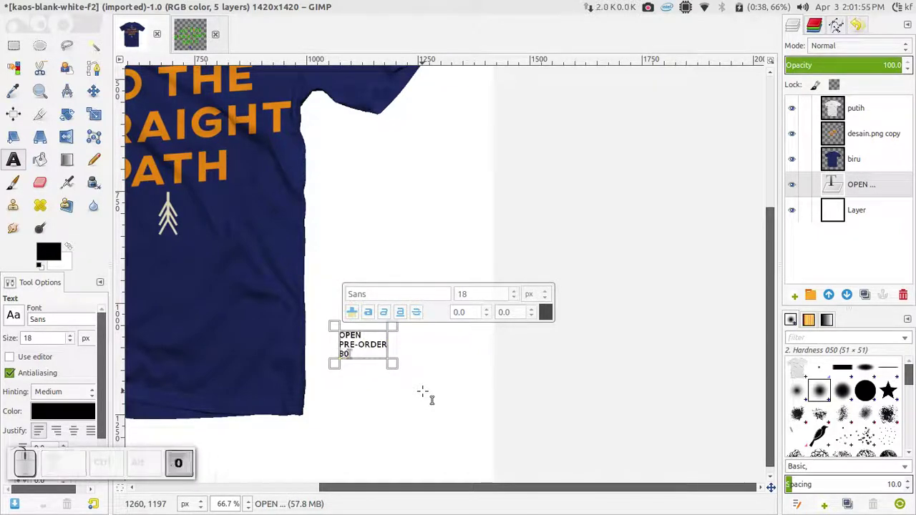
pyautogui.scroll(3)
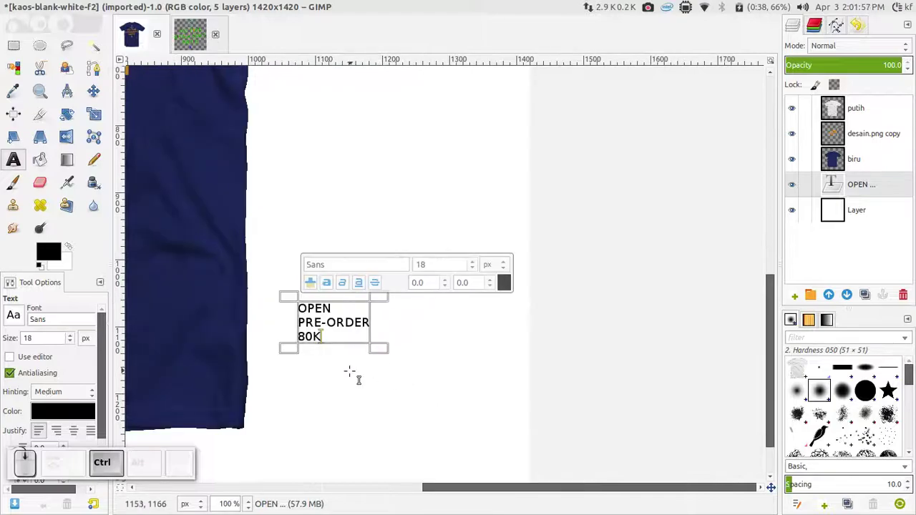
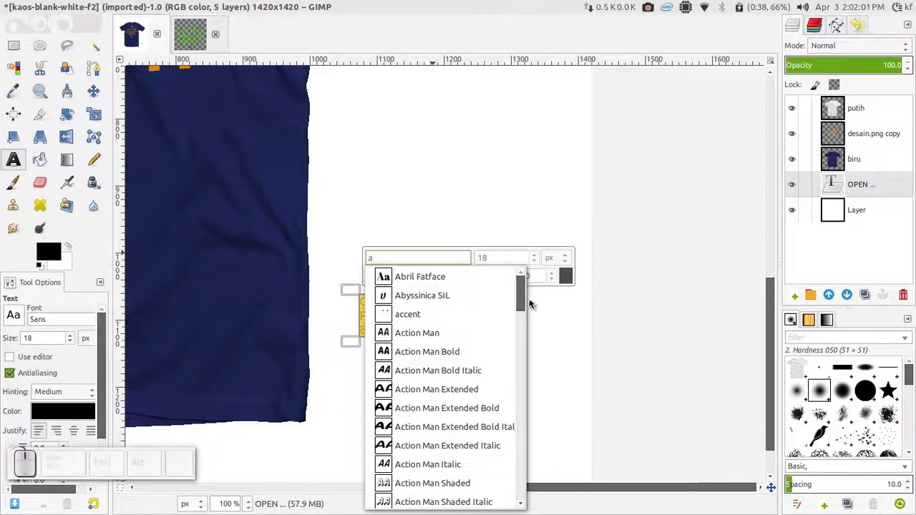
pyautogui.moveTo(523, 299); pyautogui.dragTo(525, 458)
pyautogui.click(525, 450)
pyautogui.moveTo(526, 361); pyautogui.dragTo(467, 497)
pyautogui.click(467, 497)
pyautogui.click(540, 256)
pyautogui.click(539, 256)
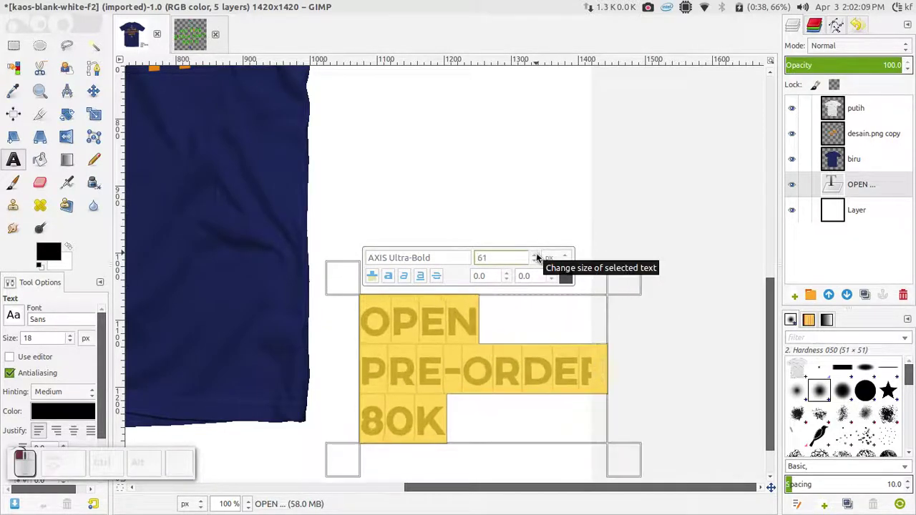
pyautogui.click(540, 265)
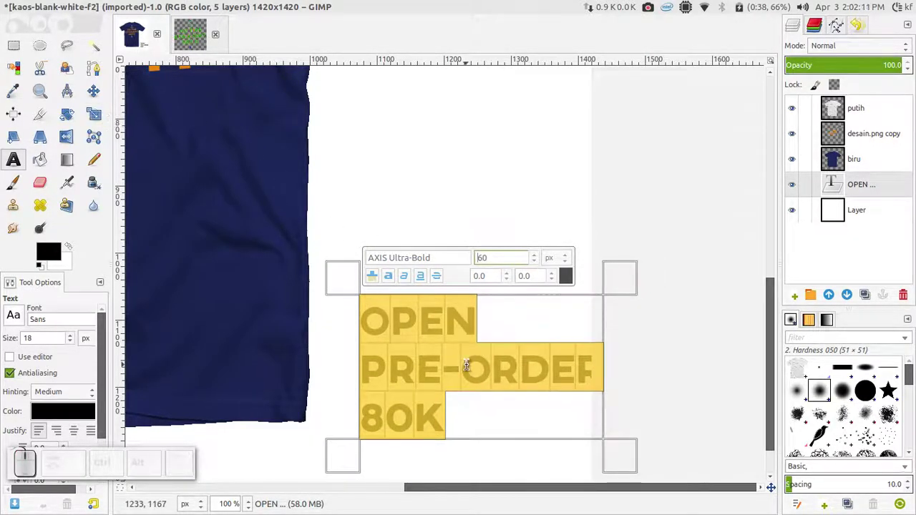
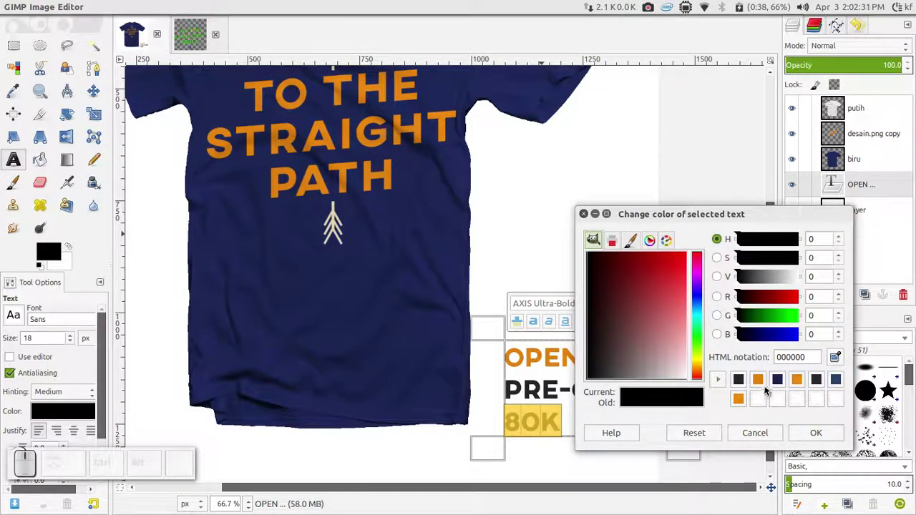
# - Colour the word OPEN orange in the slogan
pyautogui.click(743, 401)
pyautogui.click(802, 431)
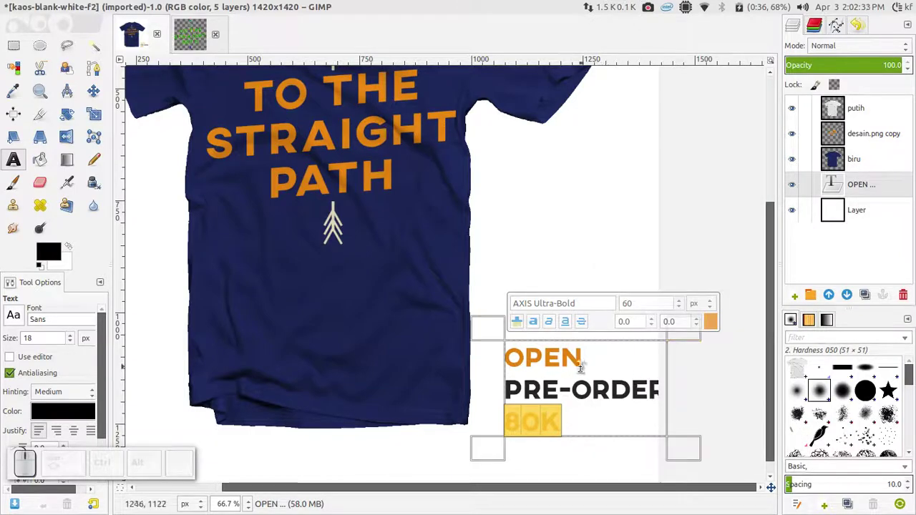
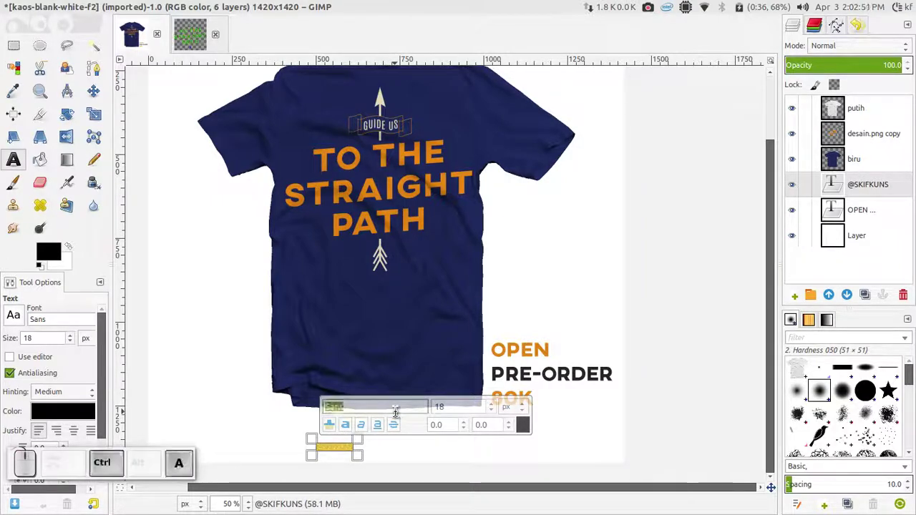
pyautogui.press('a')
pyautogui.press('n')
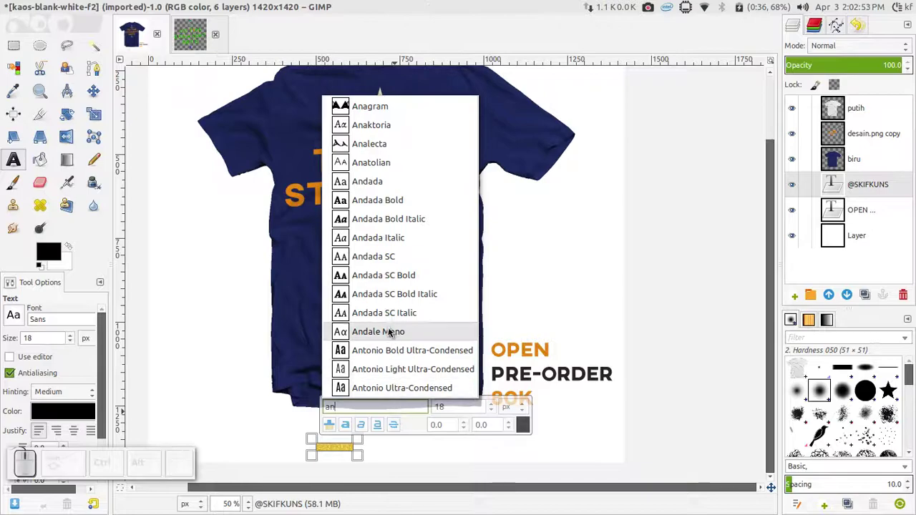
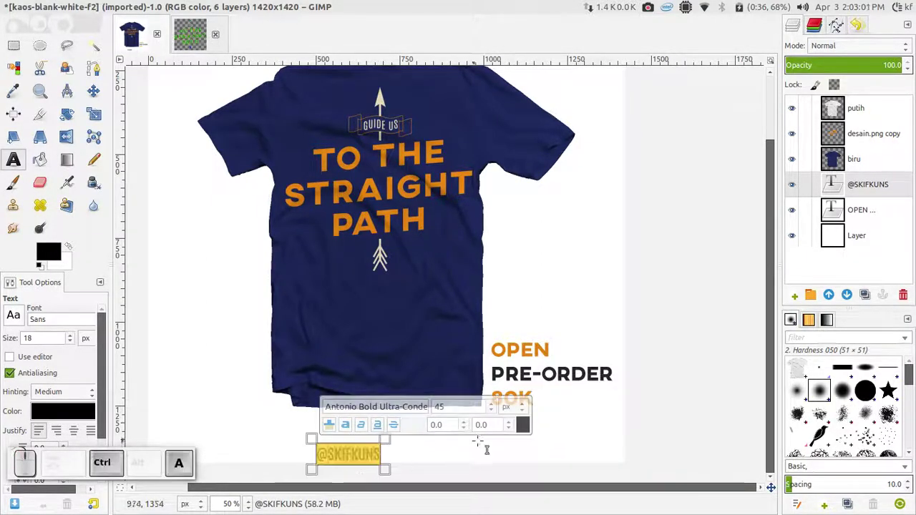
pyautogui.click(522, 426)
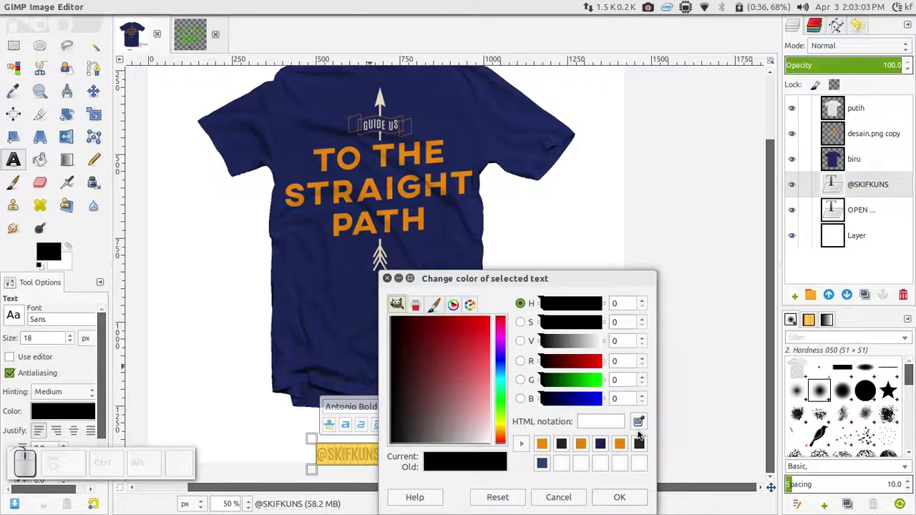
pyautogui.click(642, 425)
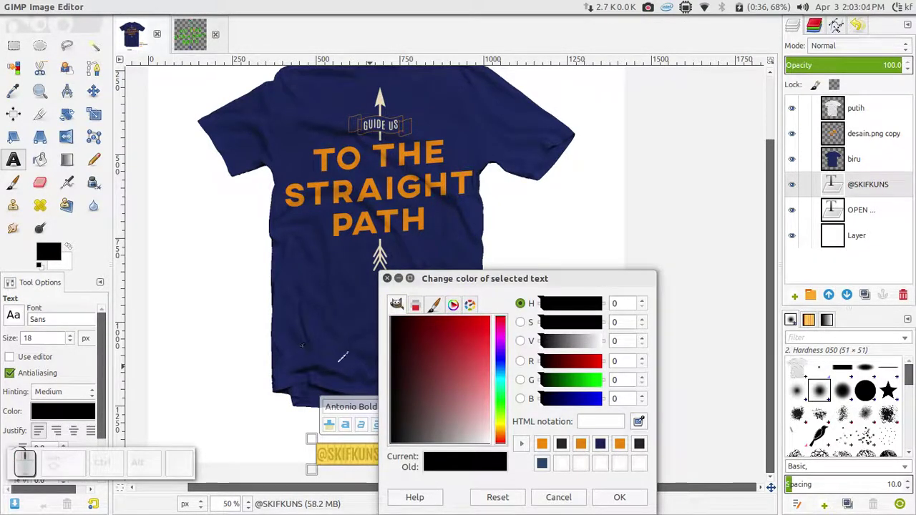
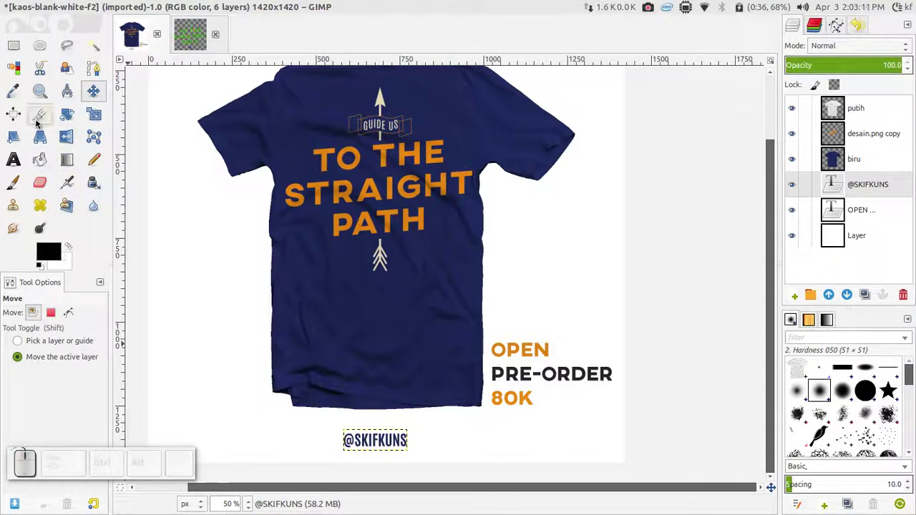
pyautogui.click(18, 118)
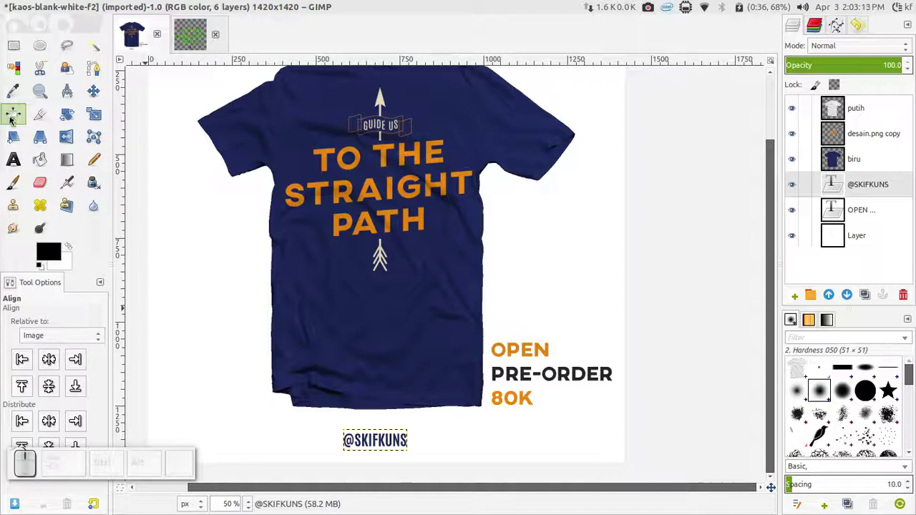
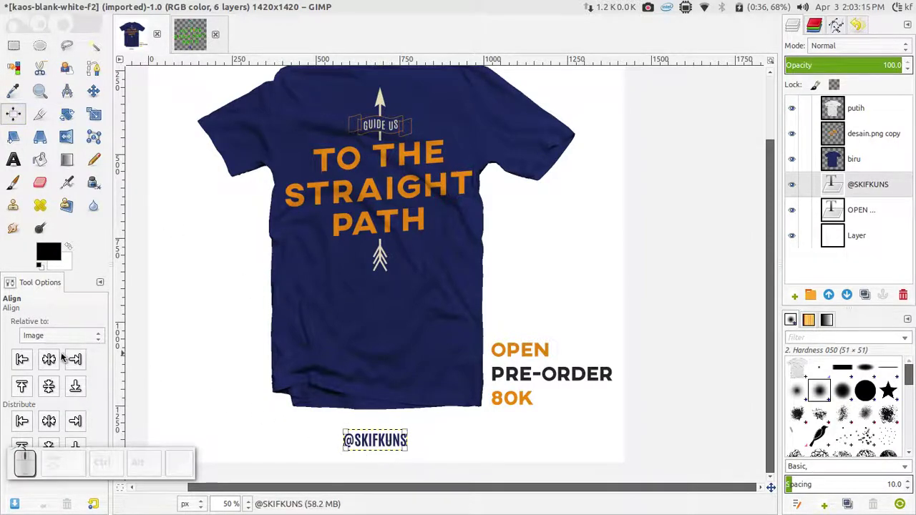
pyautogui.click(49, 363)
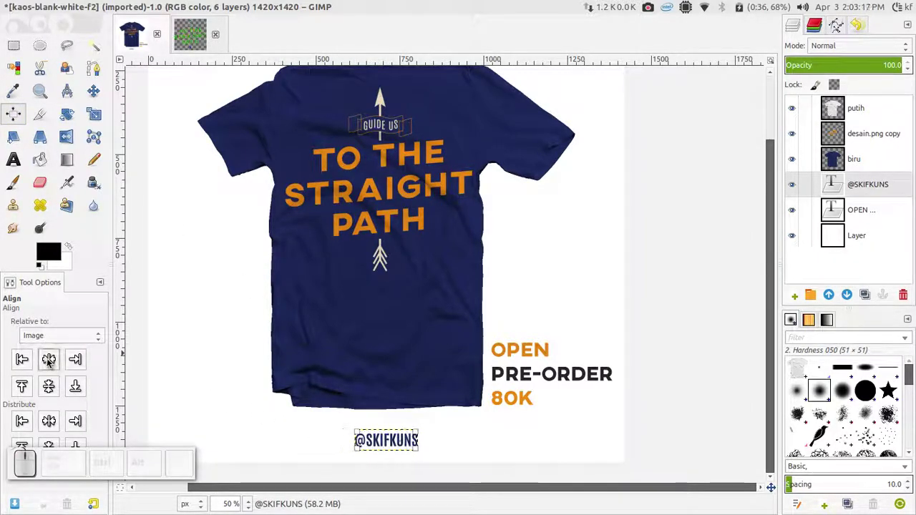
pyautogui.click(92, 94)
pyautogui.scroll(-3)
pyautogui.scroll(3)
pyautogui.scroll(-3)
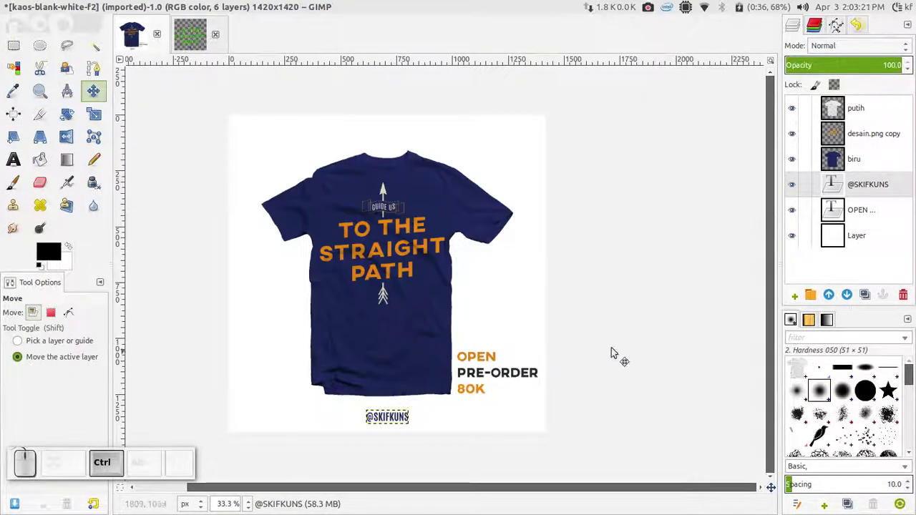
pyautogui.click(859, 164)
pyautogui.click(861, 200)
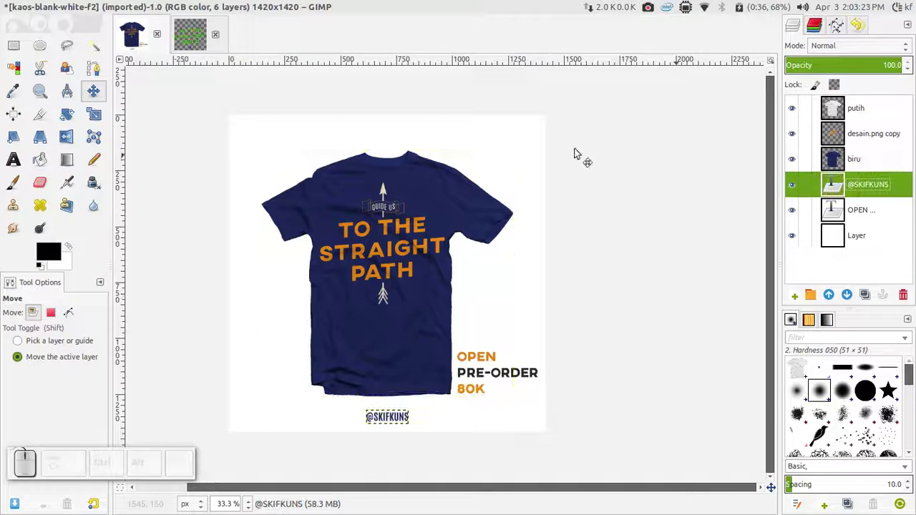
# - Bring the desain.png layer into the mockup below the text layers, enlarged and shifted left behind the shirt
pyautogui.click(207, 46)
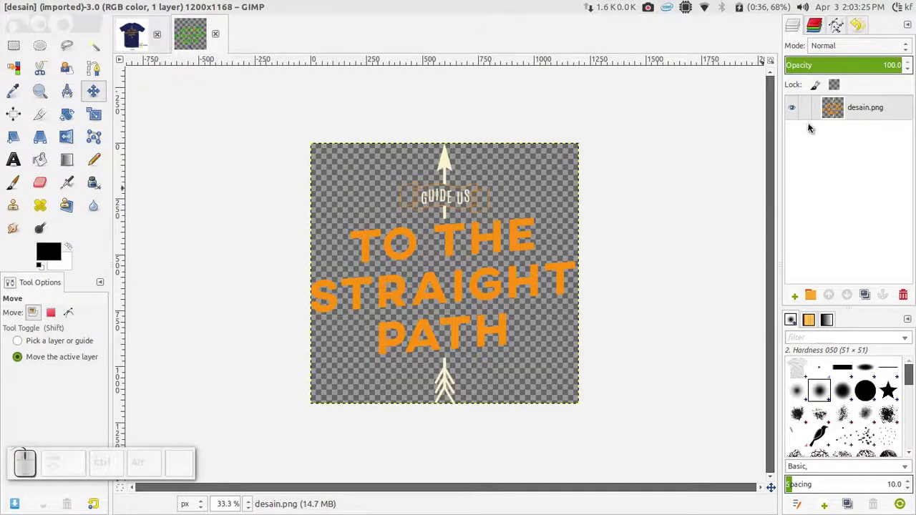
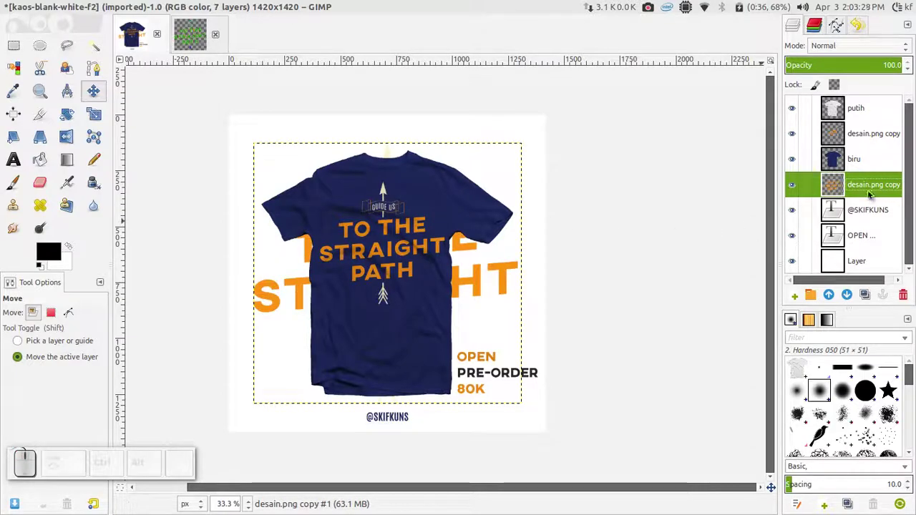
pyautogui.click(865, 187)
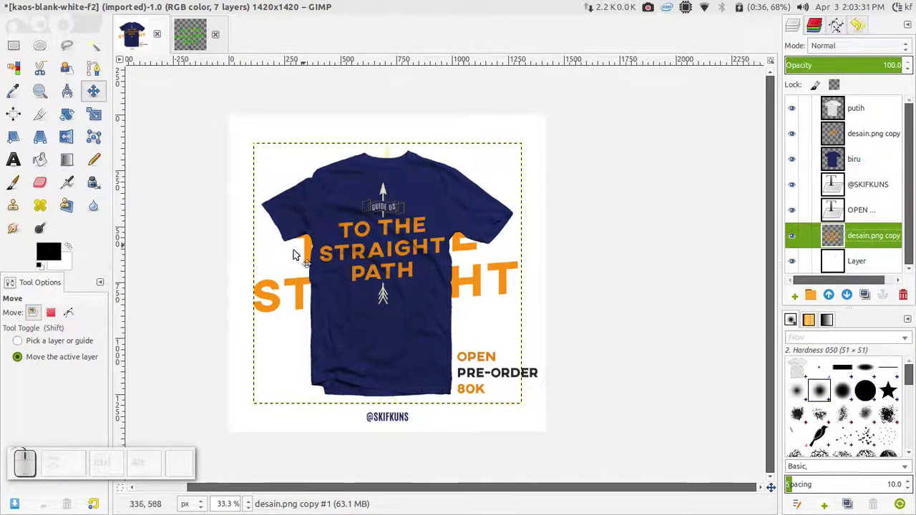
pyautogui.moveTo(307, 294); pyautogui.dragTo(294, 311)
pyautogui.moveTo(294, 295); pyautogui.dragTo(277, 290)
pyautogui.moveTo(287, 287); pyautogui.dragTo(257, 189)
# - Desaturate the background design copy to grey using Luminosity mode
pyautogui.click(228, 4)
pyautogui.click(235, 2)
pyautogui.click(277, 135)
pyautogui.click(328, 116)
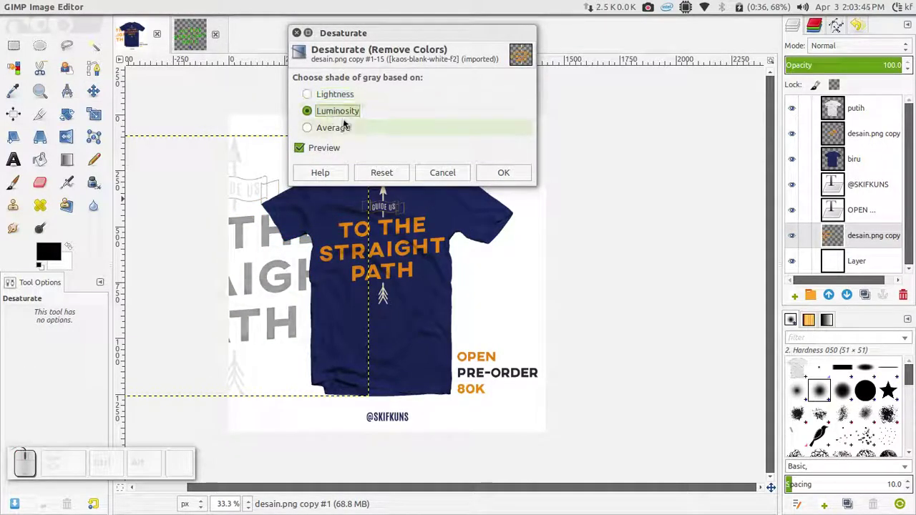
pyautogui.click(505, 176)
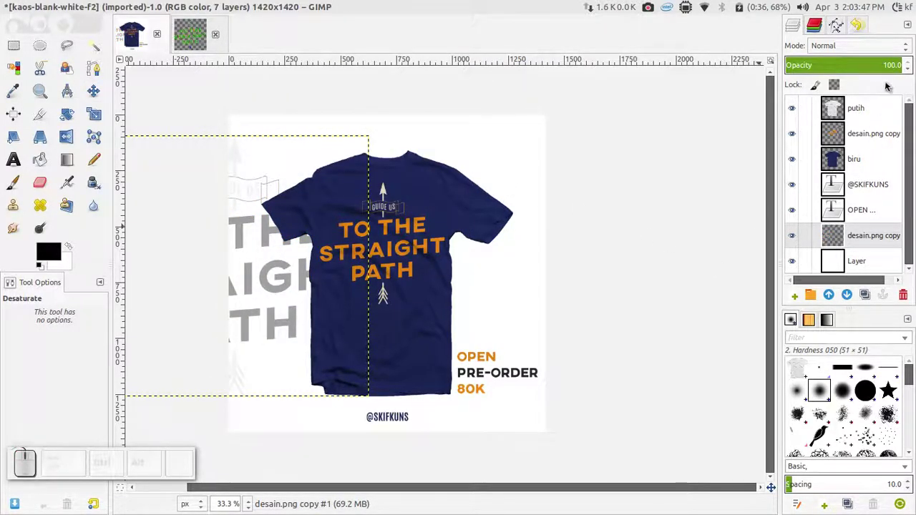
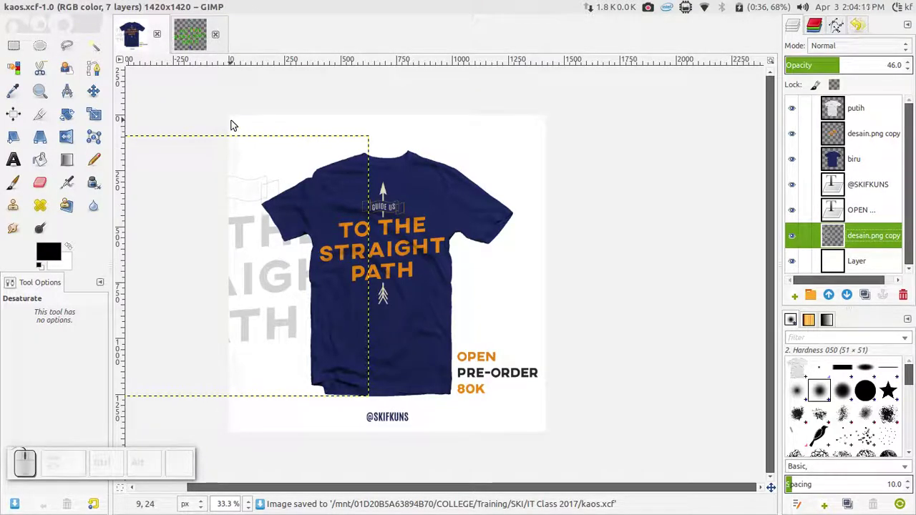
# - Export the mockup under the new name kaos-jual.jpg
pyautogui.click(54, 3)
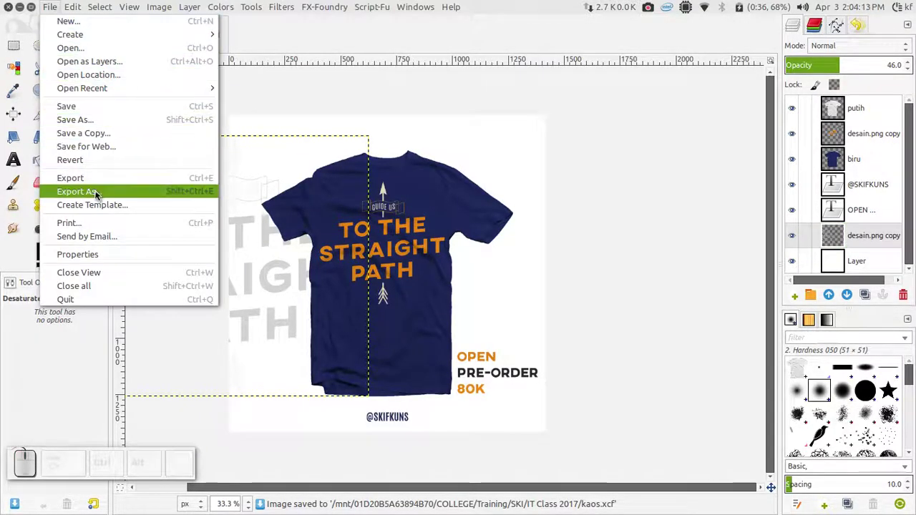
pyautogui.click(99, 193)
pyautogui.click(118, 55)
pyautogui.press('BackSpace')
pyautogui.press('-')
pyautogui.press('u')
pyautogui.press('BackSpace')
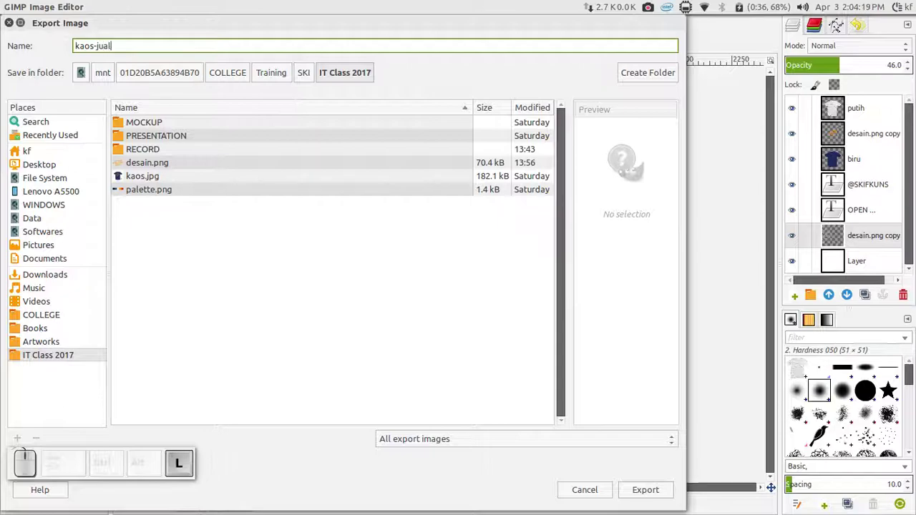
pyautogui.press('Return')
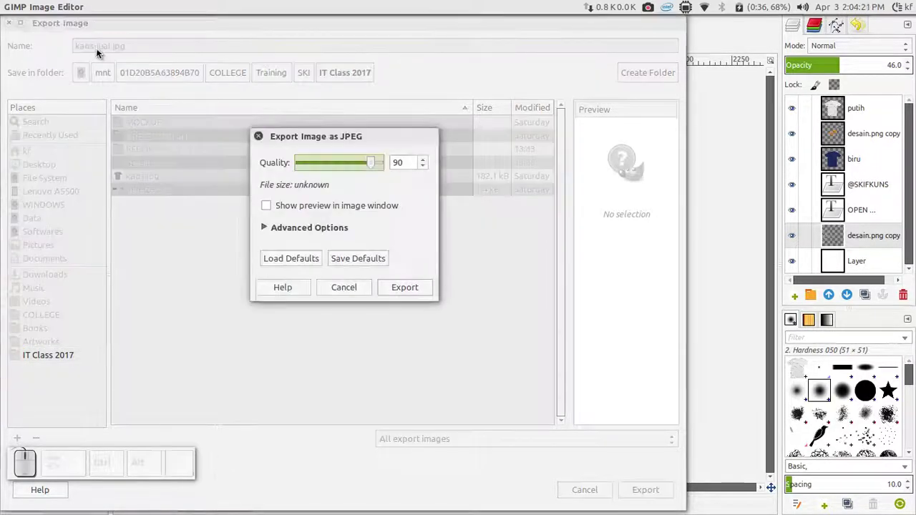
# - Set JPEG quality to 100 and complete the export
pyautogui.moveTo(375, 166); pyautogui.dragTo(454, 242)
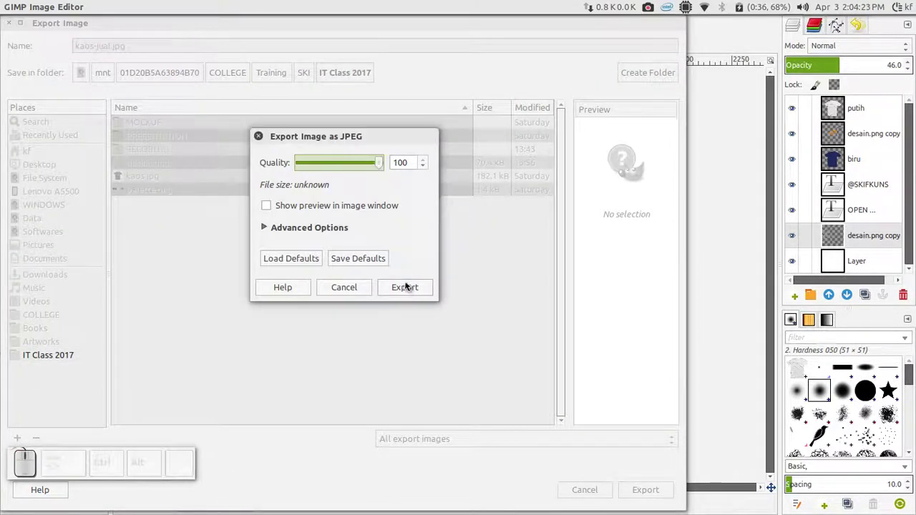
pyautogui.moveTo(407, 293); pyautogui.dragTo(400, 282)
pyautogui.click(400, 292)
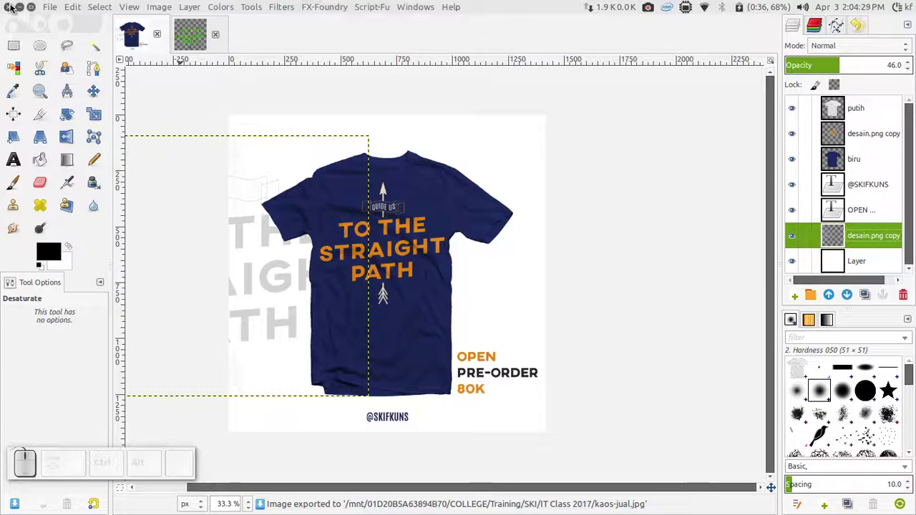
# - Minimise GIMP and view kaos-jual.jpg from the IT Class 2017 folder full screen in Image Viewer
pyautogui.click(14, 5)
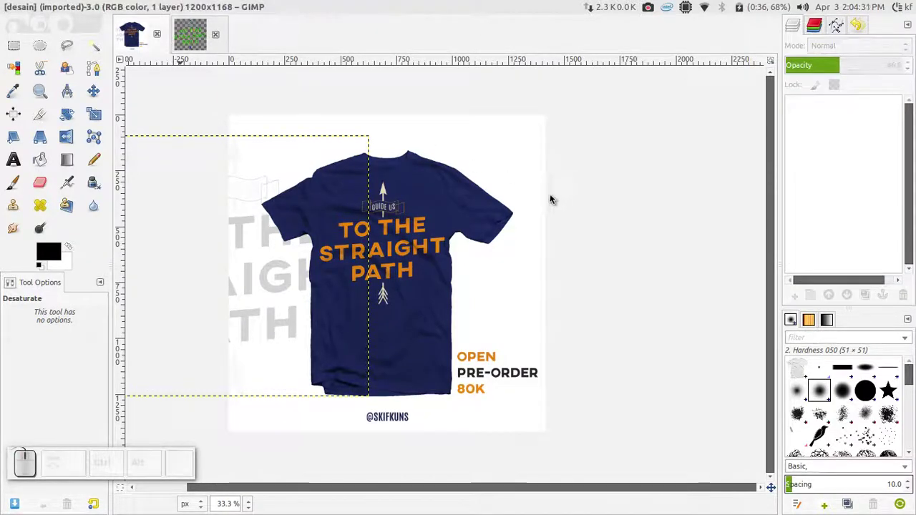
pyautogui.click(385, 294)
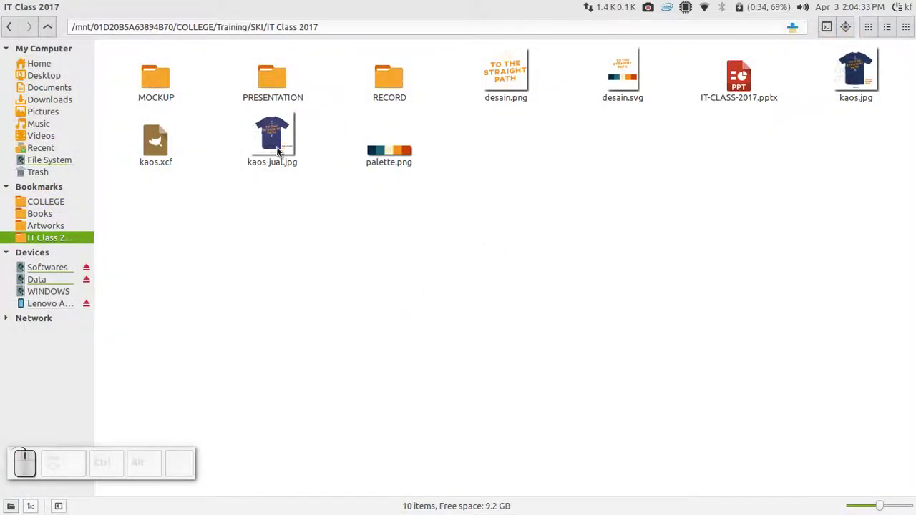
pyautogui.click(281, 148)
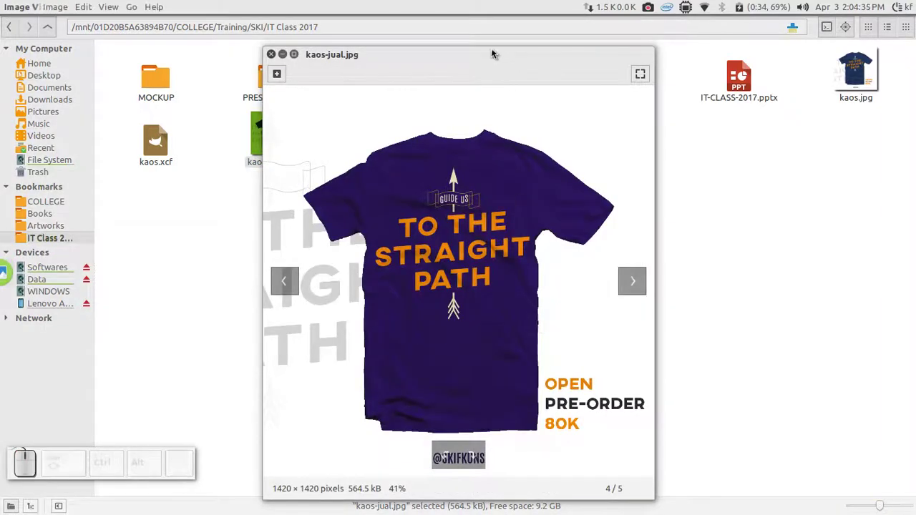
pyautogui.click(494, 59)
pyautogui.scroll(-3)
pyautogui.scroll(3)
pyautogui.scroll(-3)
pyautogui.scroll(3)
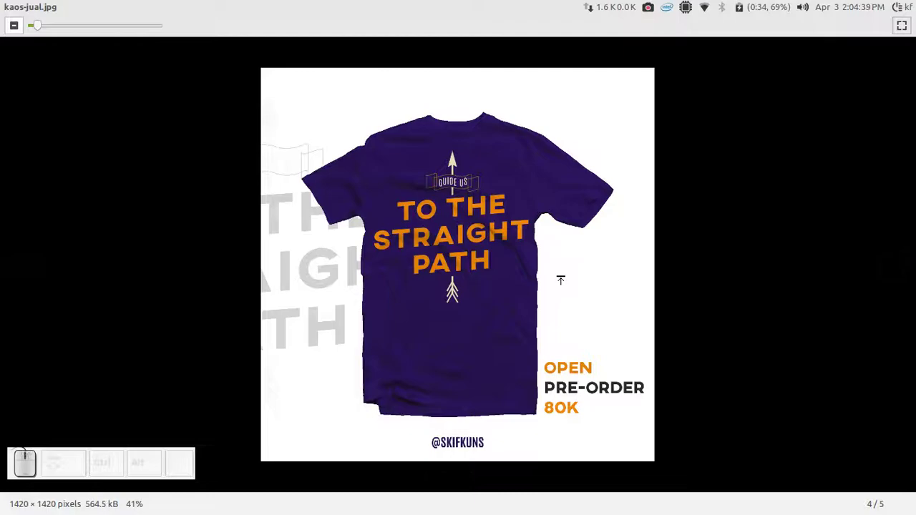